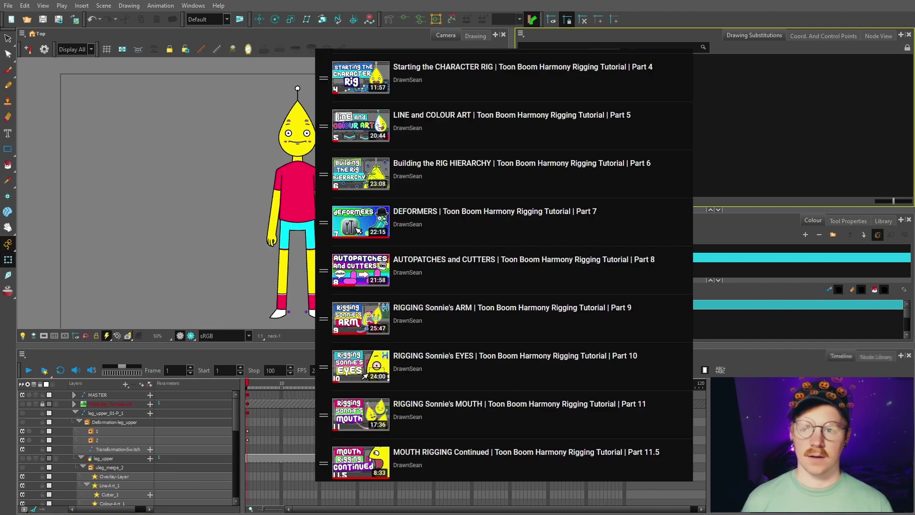
Step: Frame the rig network and whole character, then zoom around the antenna drawing to inspect its artwork
{"action": "left_click", "coordinate": [874, 38]}
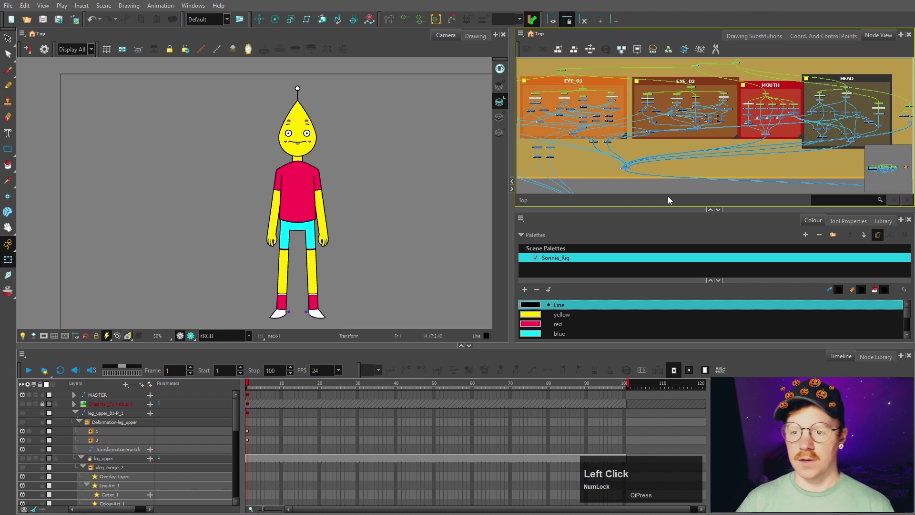
{"action": "scroll", "scroll_direction": "down", "scroll_amount": 3}
{"action": "left_click", "coordinate": [743, 185]}
{"action": "key", "text": "space"}
{"action": "left_click", "coordinate": [804, 166]}
{"action": "key", "text": "space"}
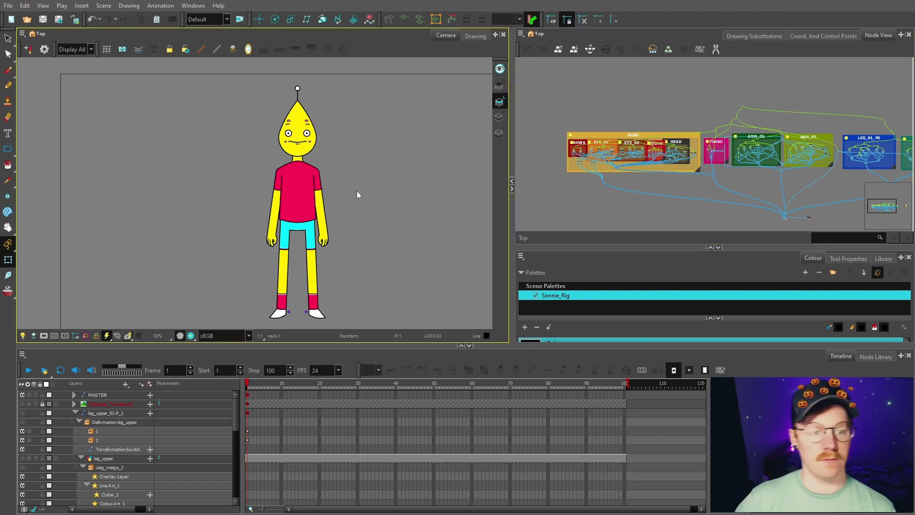
{"action": "scroll", "scroll_direction": "up", "scroll_amount": 3}
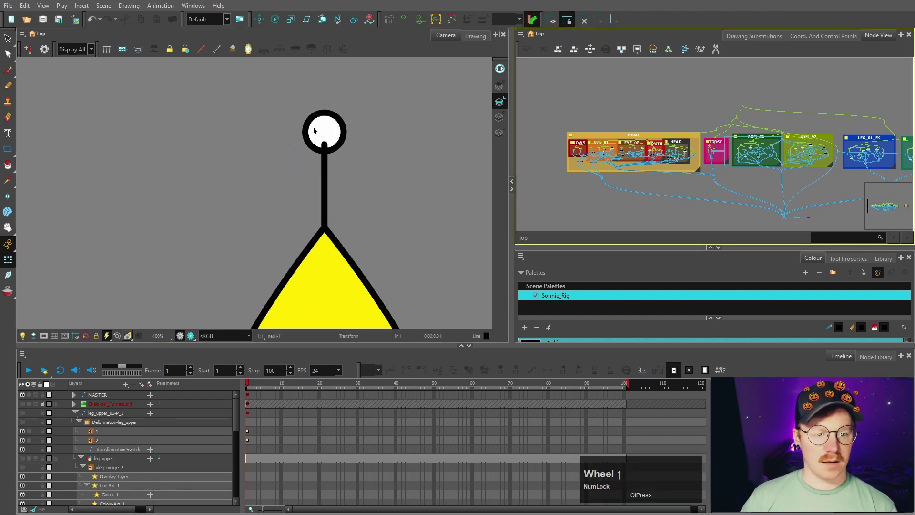
{"action": "left_click", "coordinate": [327, 171]}
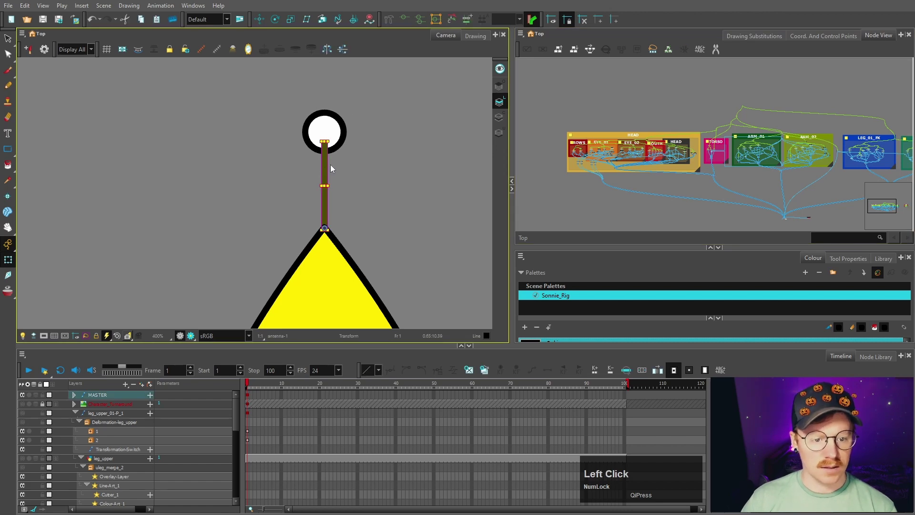
{"action": "scroll", "scroll_direction": "down", "scroll_amount": 3}
{"action": "scroll", "scroll_direction": "up", "scroll_amount": 3}
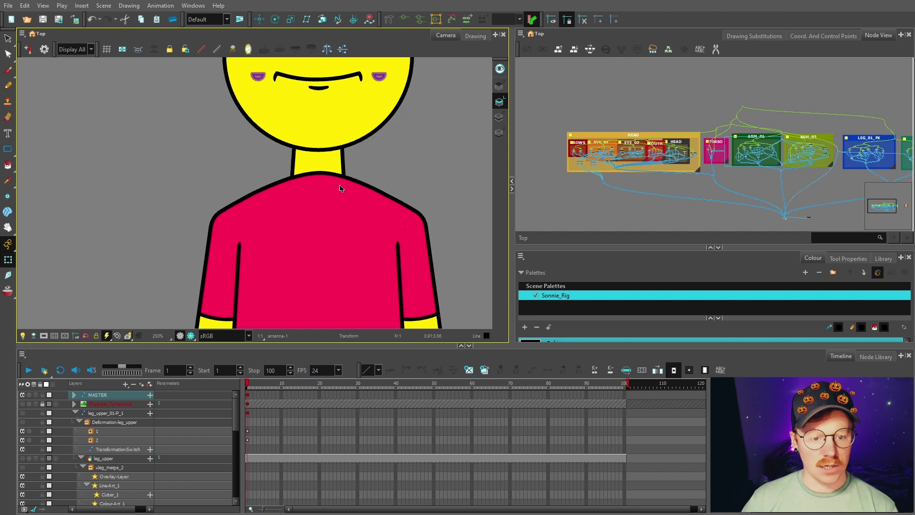
{"action": "scroll", "scroll_direction": "up", "scroll_amount": 3}
{"action": "scroll", "scroll_direction": "down", "scroll_amount": 3}
{"action": "scroll", "scroll_direction": "up", "scroll_amount": 3}
{"action": "scroll", "scroll_direction": "down", "scroll_amount": 3}
{"action": "scroll", "scroll_direction": "up", "scroll_amount": 3}
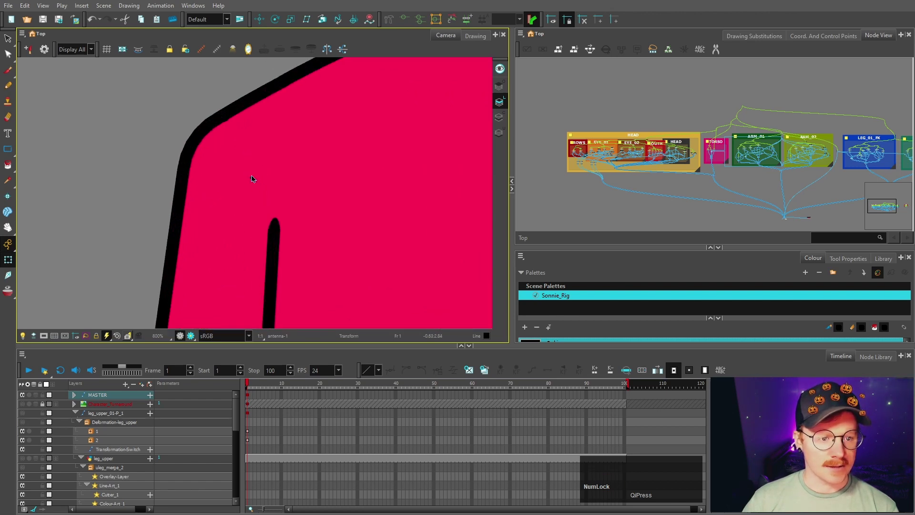
{"action": "scroll", "scroll_direction": "down", "scroll_amount": 3}
{"action": "scroll", "scroll_direction": "up", "scroll_amount": 3}
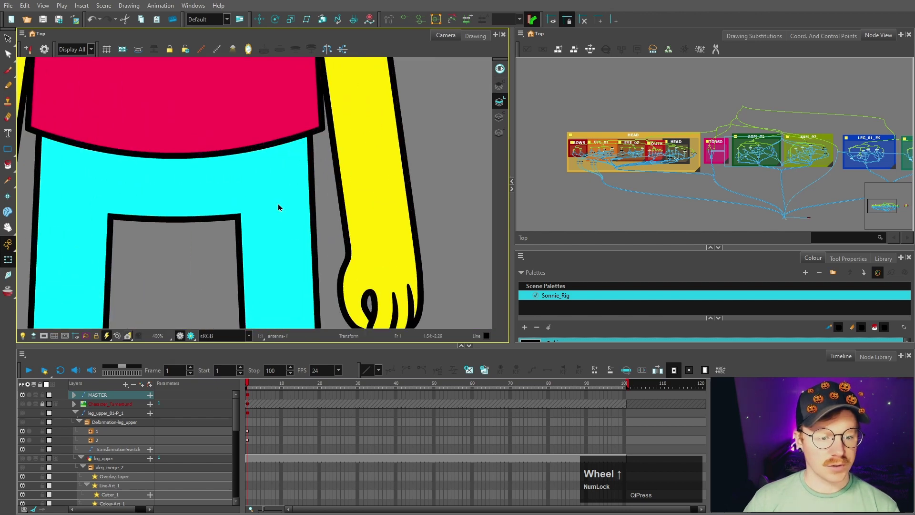
Step: Turn off render preview, select the antenna drawing and reveal its peg and drawing nodes in the network
{"action": "left_click", "coordinate": [193, 342]}
{"action": "scroll", "scroll_direction": "up", "scroll_amount": 3}
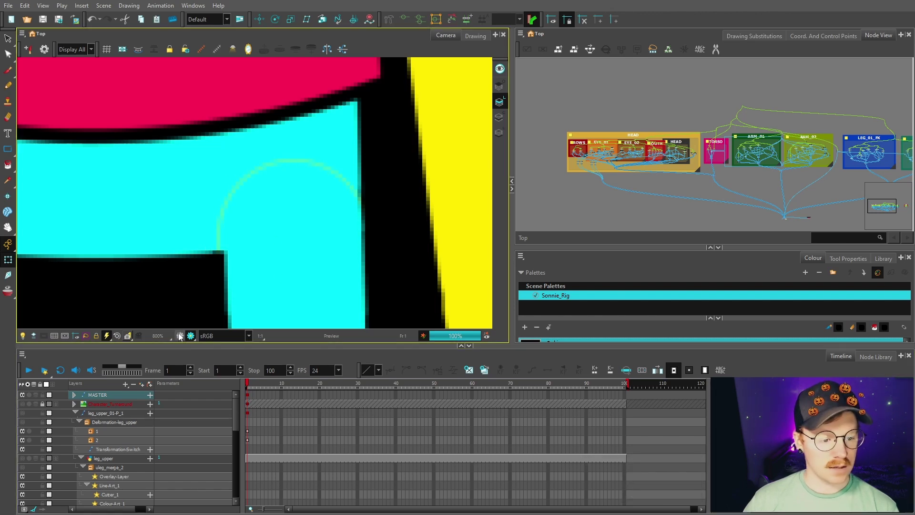
{"action": "left_click", "coordinate": [202, 218]}
{"action": "left_click", "coordinate": [290, 214]}
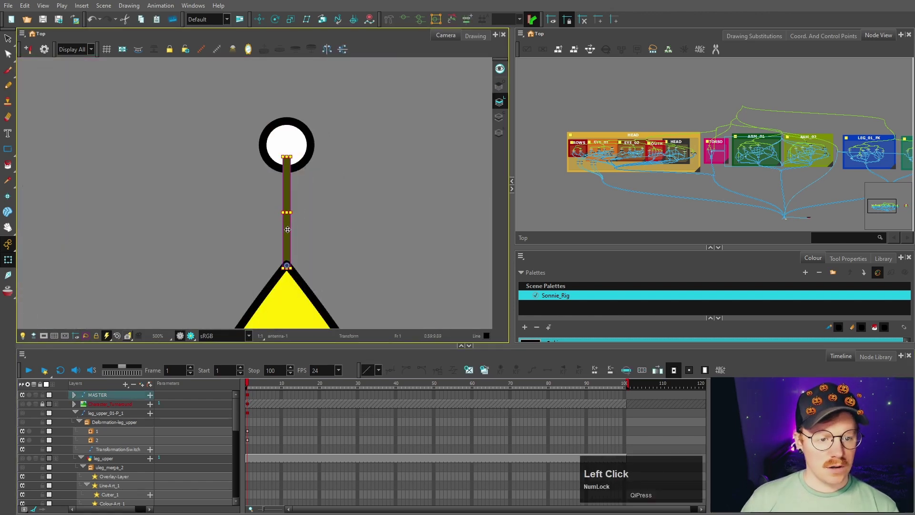
{"action": "scroll", "scroll_direction": "up", "scroll_amount": 3}
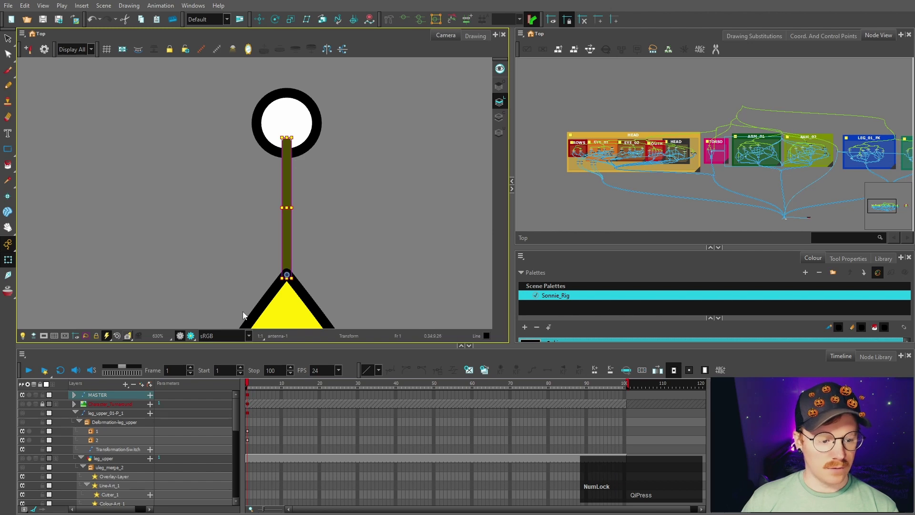
{"action": "key", "text": "space"}
{"action": "left_click", "coordinate": [741, 158]}
{"action": "key", "text": "space"}
{"action": "left_click", "coordinate": [749, 192]}
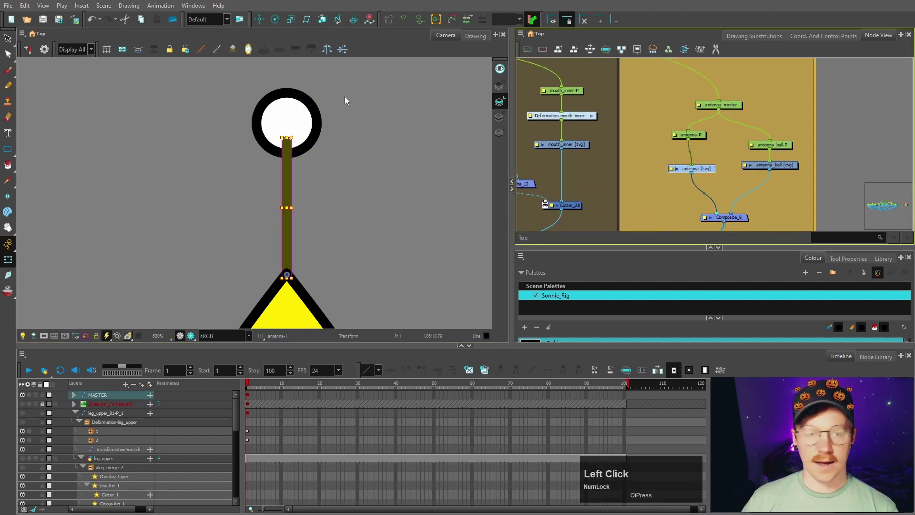
Step: Add a curve deformer to the antenna with the Rigging tool and test-bend it with Transform
{"action": "left_click", "coordinate": [392, 25]}
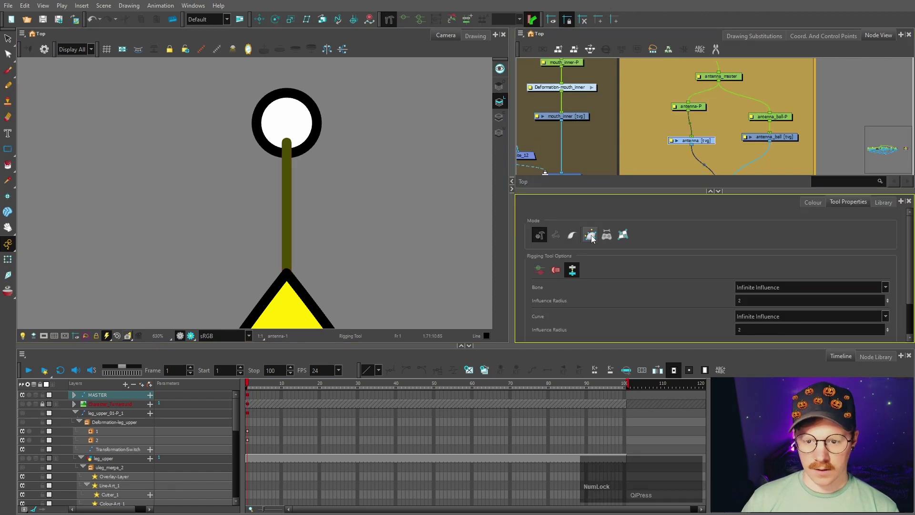
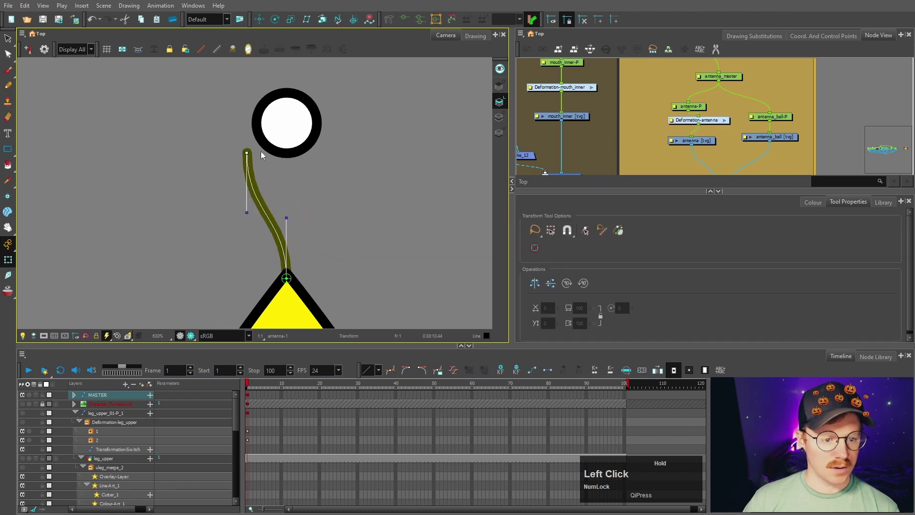
{"action": "key", "text": "ctrl+z"}
{"action": "left_click", "coordinate": [399, 179]}
{"action": "key", "text": "space"}
{"action": "left_click", "coordinate": [700, 100]}
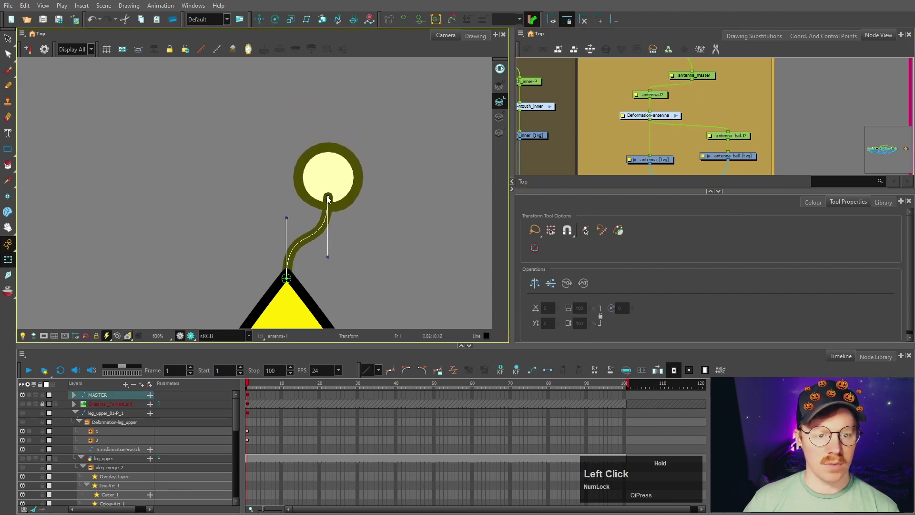
Step: Start a quick node search in the Node View to add a Kinematic Output
{"action": "left_click", "coordinate": [688, 144]}
{"action": "key", "text": "Return"}
Step: Add a Kinematic Output (Bone) node into the antenna rig from the node search
{"action": "type", "text": "kine"}
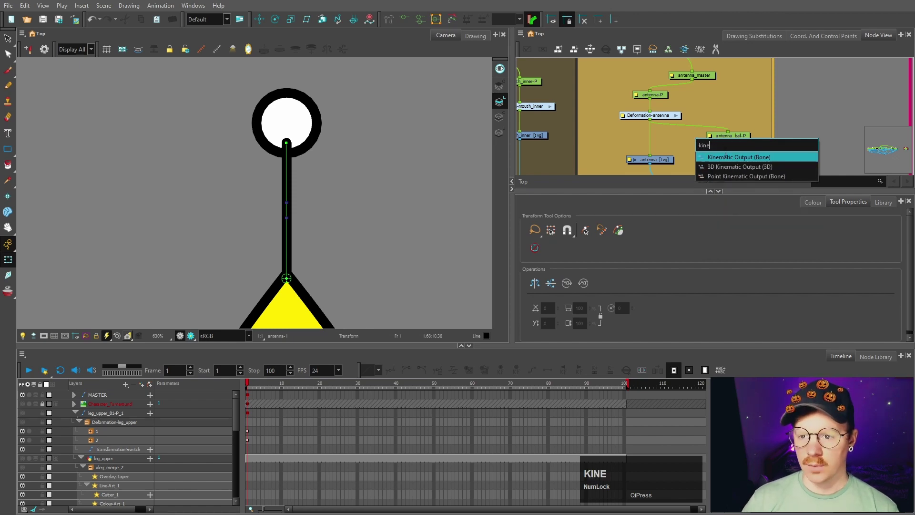
{"action": "left_click", "coordinate": [725, 161]}
{"action": "key", "text": "space"}
{"action": "scroll", "scroll_direction": "up", "scroll_amount": 3}
{"action": "scroll", "scroll_direction": "down", "scroll_amount": 3}
{"action": "scroll", "scroll_direction": "up", "scroll_amount": 3}
Step: Duplicate torso_apm as neck_merge, jump to it via a 'merge' search and select the neck drawing
{"action": "left_click", "coordinate": [368, 187]}
{"action": "left_click", "coordinate": [651, 172]}
{"action": "key", "text": "ctrl+c"}
{"action": "key", "text": "ctrl+v"}
{"action": "left_click", "coordinate": [697, 190]}
{"action": "left_click", "coordinate": [692, 193]}
{"action": "type", "text": "merge"}
{"action": "key", "text": "space"}
{"action": "left_click", "coordinate": [691, 146]}
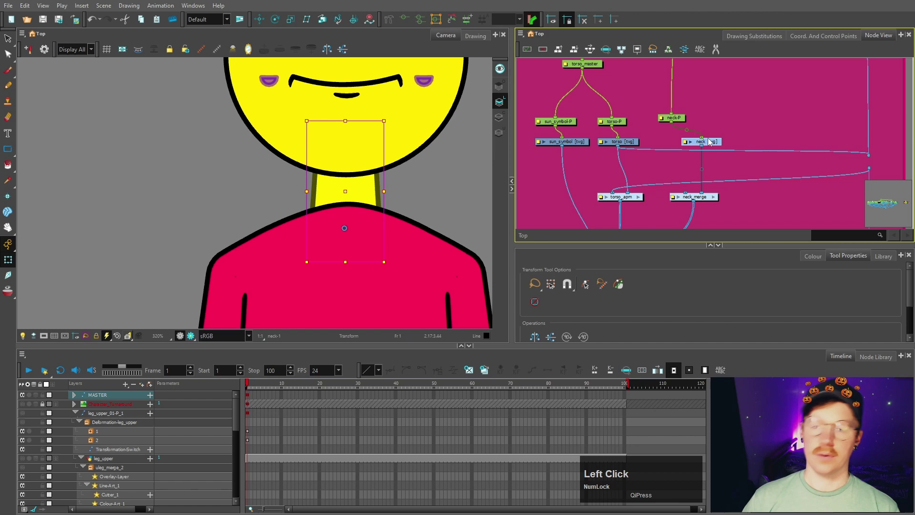
Step: Check the character view, look inside the neck_merge group and return to the top network level
{"action": "left_click", "coordinate": [735, 132]}
{"action": "key", "text": "space"}
{"action": "scroll", "scroll_direction": "down", "scroll_amount": 3}
{"action": "left_click", "coordinate": [399, 220]}
{"action": "key", "text": "space"}
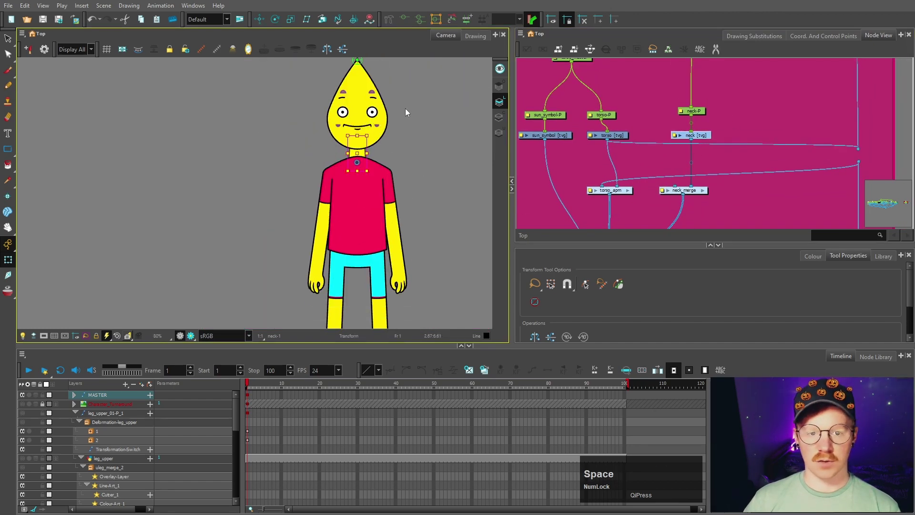
{"action": "scroll", "scroll_direction": "up", "scroll_amount": 3}
{"action": "left_click", "coordinate": [726, 178]}
{"action": "left_click", "coordinate": [654, 155]}
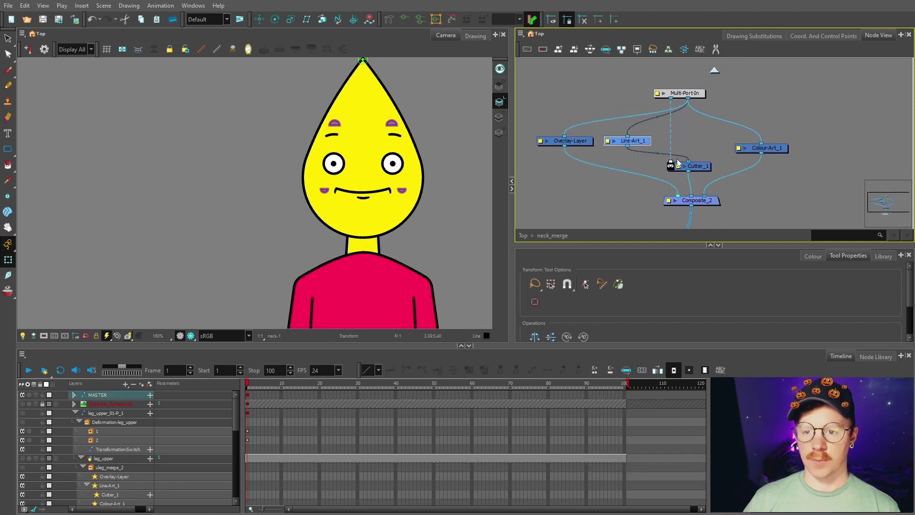
{"action": "left_click", "coordinate": [716, 73]}
{"action": "key", "text": "space"}
Step: Add Auto-Patch (Isolate) nodes after the torso and neck drawings
{"action": "left_click", "coordinate": [676, 153]}
{"action": "key", "text": "Return"}
{"action": "type", "text": "aut"}
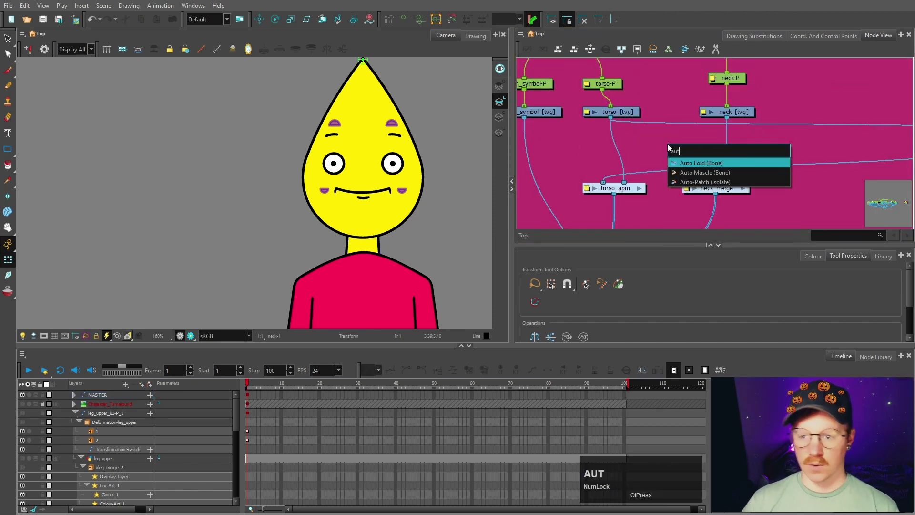
{"action": "left_click", "coordinate": [694, 186]}
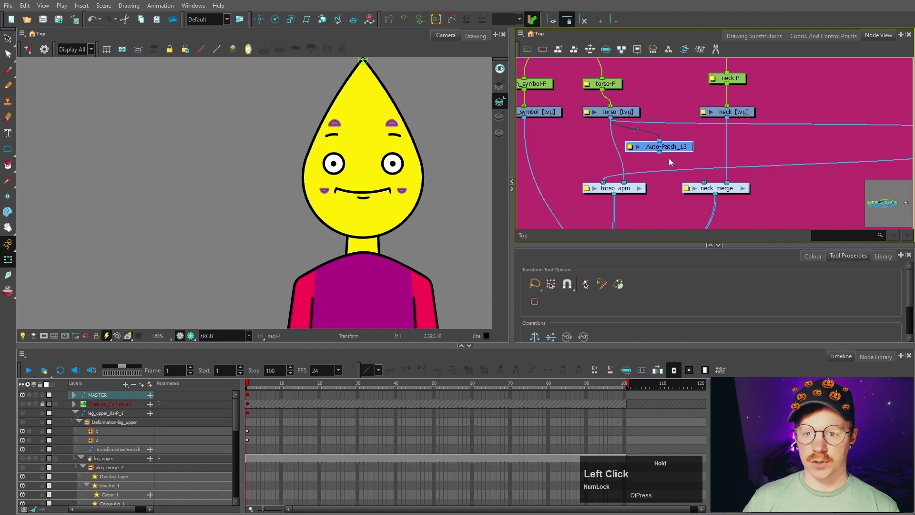
{"action": "scroll", "scroll_direction": "up", "scroll_amount": 3}
{"action": "left_click", "coordinate": [710, 143]}
{"action": "key", "text": "ctrl+c"}
{"action": "key", "text": "ctrl+v"}
{"action": "left_click", "coordinate": [792, 155]}
{"action": "key", "text": "space"}
{"action": "left_click", "coordinate": [681, 153]}
{"action": "key", "text": "h"}
{"action": "left_click", "coordinate": [822, 185]}
Step: Insert a new Composite and reconnect it to torso_apm and neck_merge so the neck sits behind the shirt
{"action": "left_click", "coordinate": [583, 157]}
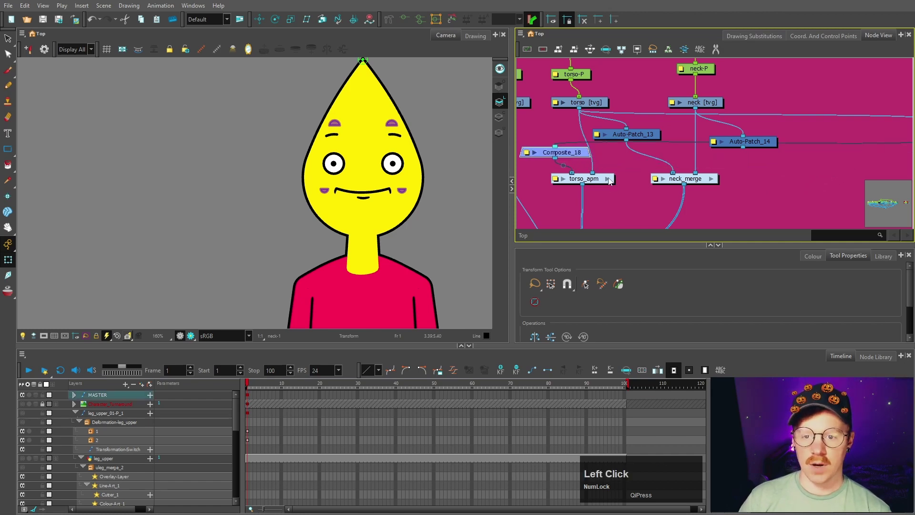
{"action": "left_click", "coordinate": [611, 181]}
{"action": "scroll", "scroll_direction": "down", "scroll_amount": 3}
{"action": "key", "text": "space"}
{"action": "left_click", "coordinate": [811, 136]}
{"action": "key", "text": "space"}
{"action": "left_click", "coordinate": [590, 97]}
{"action": "key", "text": "space"}
{"action": "scroll", "scroll_direction": "up", "scroll_amount": 3}
{"action": "key", "text": "space"}
{"action": "left_click", "coordinate": [638, 174]}
{"action": "key", "text": "space"}
{"action": "left_click", "coordinate": [765, 161]}
Step: Frame the TORSO backdrop and select the neck drawing to check the result
{"action": "scroll", "scroll_direction": "up", "scroll_amount": 3}
{"action": "scroll", "scroll_direction": "down", "scroll_amount": 3}
{"action": "scroll", "scroll_direction": "up", "scroll_amount": 3}
{"action": "scroll", "scroll_direction": "down", "scroll_amount": 3}
{"action": "scroll", "scroll_direction": "up", "scroll_amount": 3}
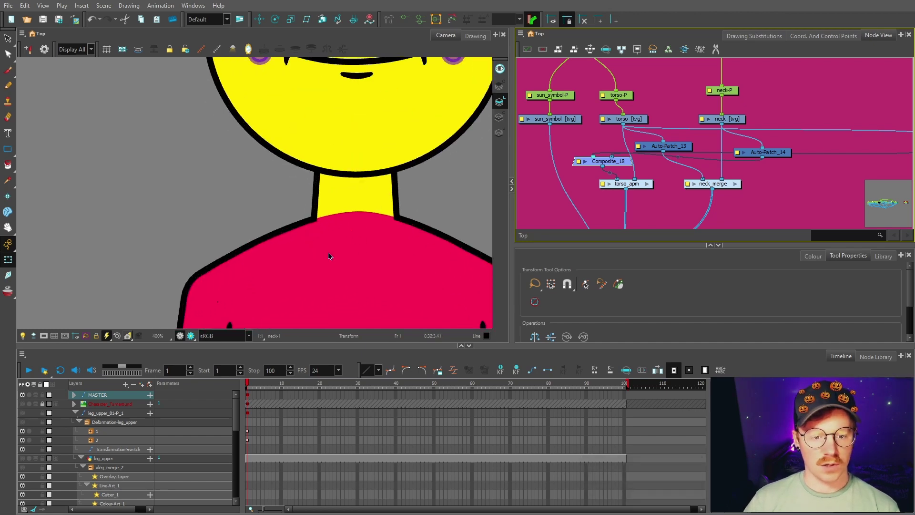
{"action": "key", "text": "space"}
{"action": "left_click", "coordinate": [748, 127]}
{"action": "key", "text": "space"}
{"action": "left_click", "coordinate": [712, 168]}
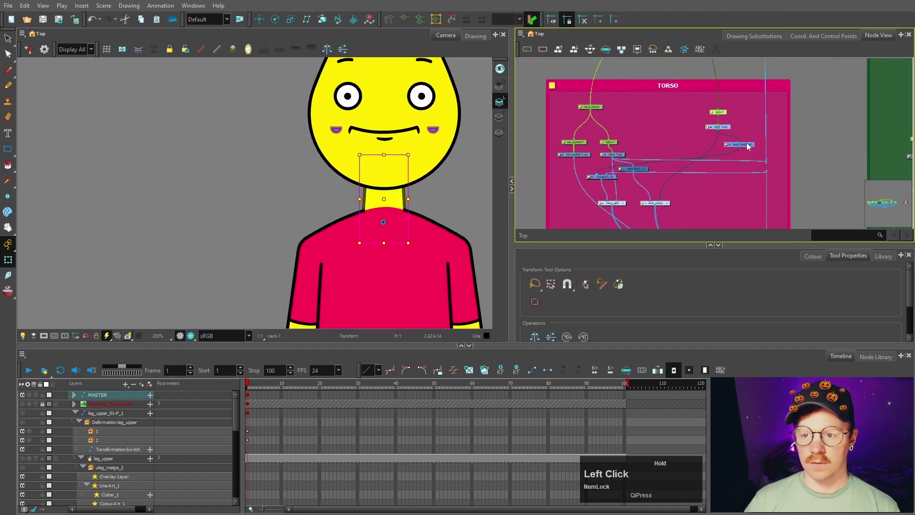
Step: Create a new drawing layer named neck_hole in the TORSO backdrop and wire it into the Cutter node
{"action": "right_click", "coordinate": [638, 153]}
{"action": "scroll", "scroll_direction": "down", "scroll_amount": 3}
{"action": "left_click", "coordinate": [669, 155]}
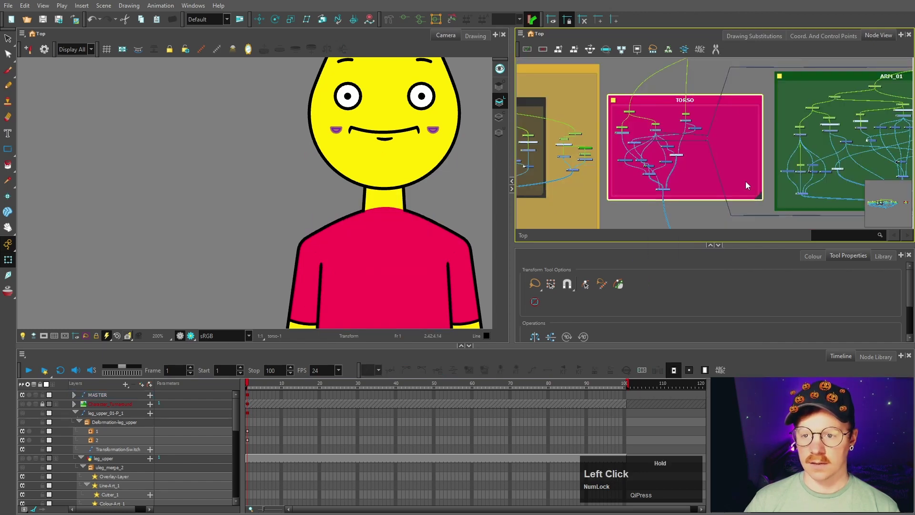
{"action": "scroll", "scroll_direction": "up", "scroll_amount": 3}
{"action": "key", "text": "space"}
{"action": "left_click", "coordinate": [667, 196]}
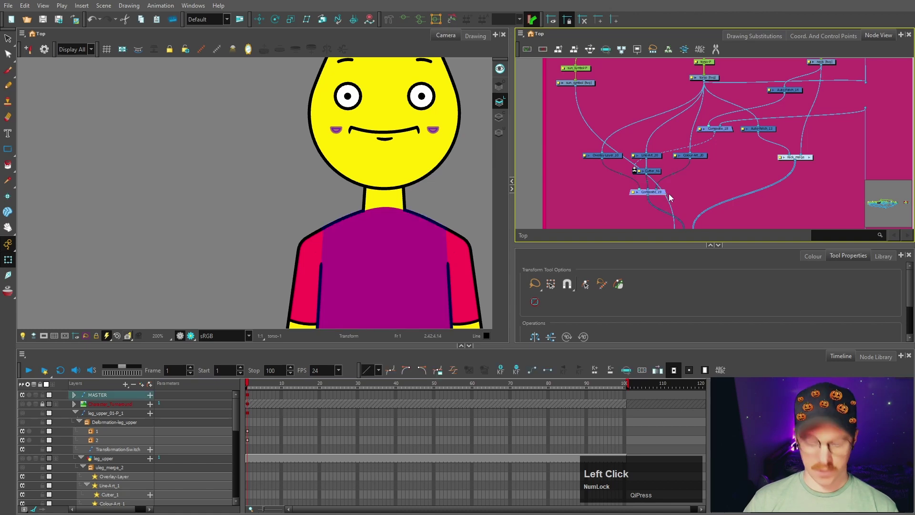
{"action": "key", "text": "ctrl+r"}
{"action": "type", "text": "NECK"}
{"action": "type", "text": "hole"}
{"action": "scroll", "scroll_direction": "up", "scroll_amount": 3}
{"action": "left_click", "coordinate": [722, 161]}
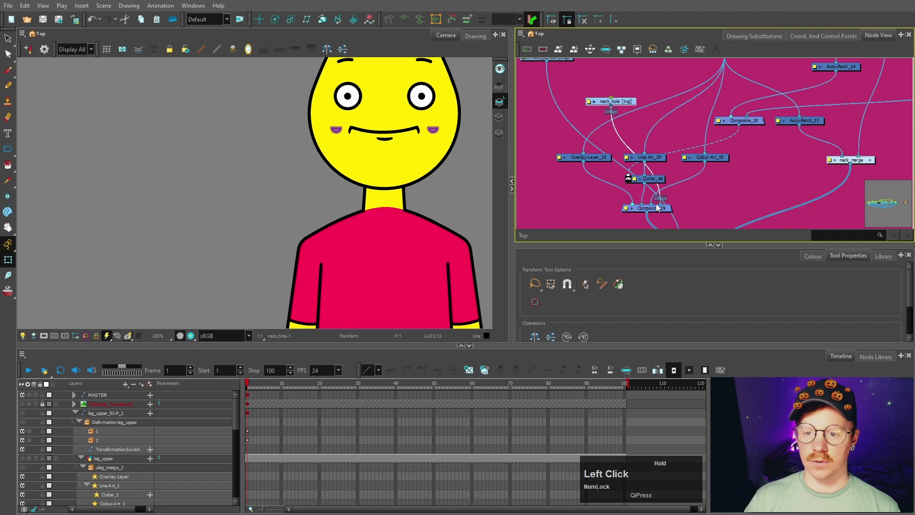
{"action": "key", "text": "space"}
Step: Add a neck_hole-P peg for the drawing and connect it under the torso peg
{"action": "left_click", "coordinate": [717, 191]}
{"action": "key", "text": "ctrl+p"}
{"action": "key", "text": "space"}
{"action": "left_click", "coordinate": [694, 109]}
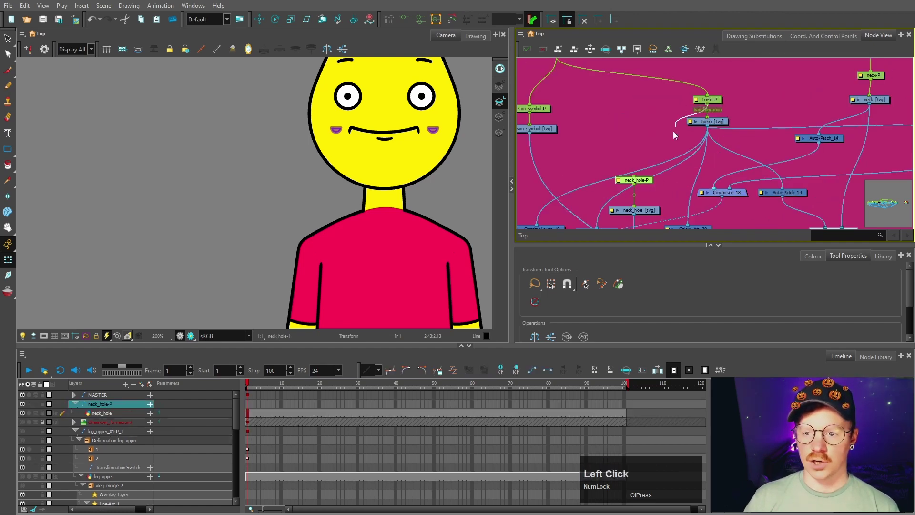
{"action": "scroll", "scroll_direction": "down", "scroll_amount": 3}
{"action": "left_click", "coordinate": [9, 153]}
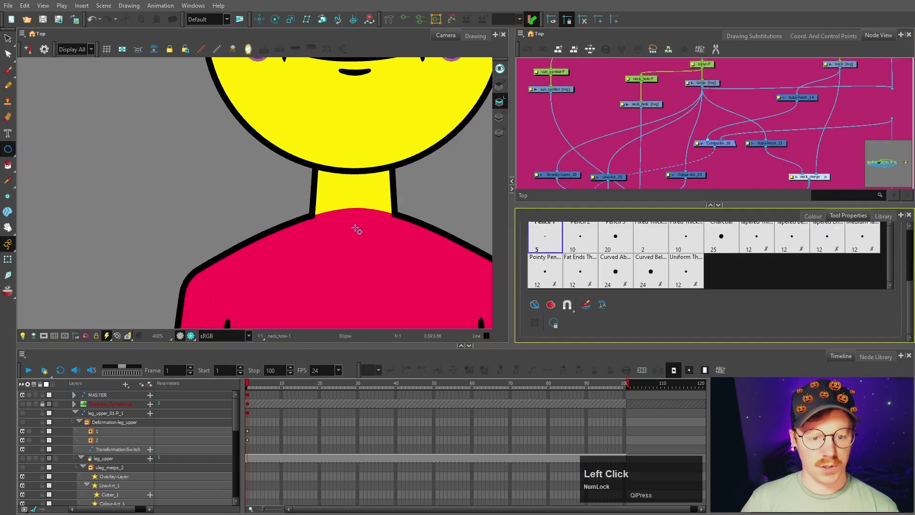
Step: Draw the neck hole as an ellipse with a chosen line thickness and pick the yellow colour
{"action": "left_click", "coordinate": [503, 133]}
{"action": "left_click", "coordinate": [289, 167]}
{"action": "key", "text": "Right"}
{"action": "left_click", "coordinate": [220, 40]}
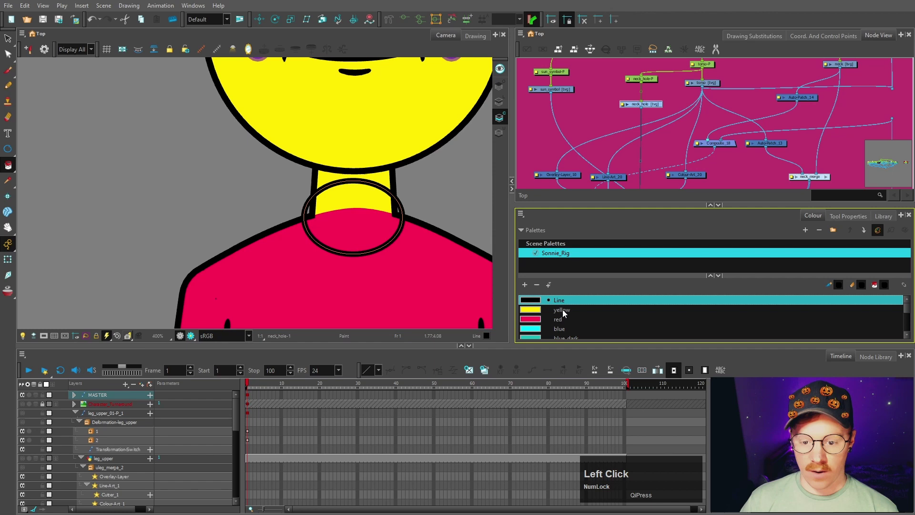
{"action": "key", "text": "space"}
{"action": "left_click", "coordinate": [668, 128]}
Step: Add a Cutter node, connect the neck hole into it and fill the hole shape with yellow
{"action": "key", "text": "Return"}
{"action": "type", "text": "cut"}
{"action": "left_click", "coordinate": [699, 127]}
{"action": "key", "text": "space"}
{"action": "left_click", "coordinate": [698, 112]}
{"action": "key", "text": "space"}
{"action": "left_click", "coordinate": [711, 153]}
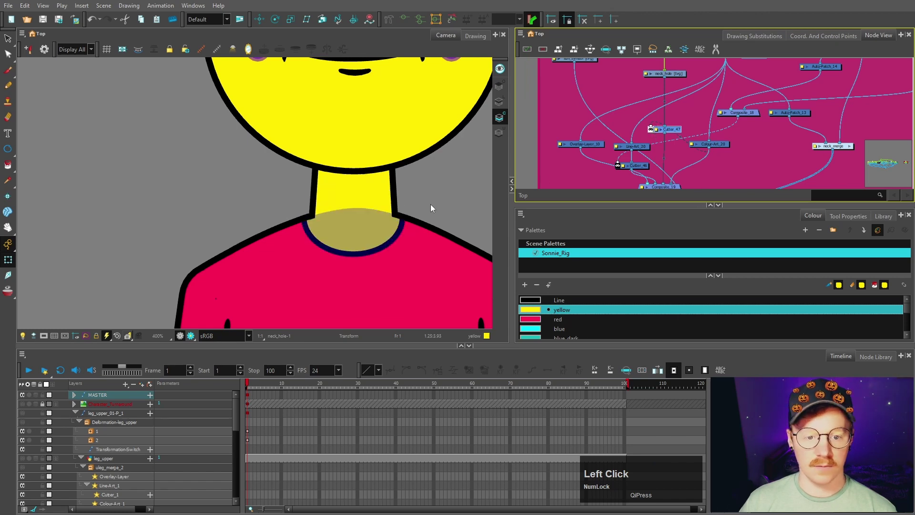
{"action": "scroll", "scroll_direction": "down", "scroll_amount": 3}
{"action": "scroll", "scroll_direction": "up", "scroll_amount": 3}
Step: Select the neck hole strokes and set the pencil Maximum Size for a thick black outline
{"action": "key", "text": "space"}
{"action": "left_click", "coordinate": [443, 211]}
{"action": "key", "text": "space"}
{"action": "left_click", "coordinate": [411, 220]}
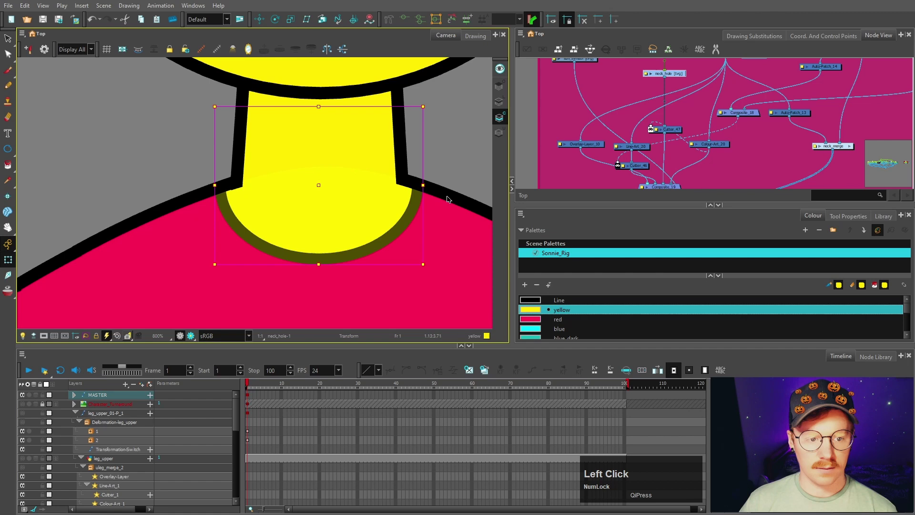
{"action": "key", "text": "space"}
{"action": "left_click", "coordinate": [373, 140]}
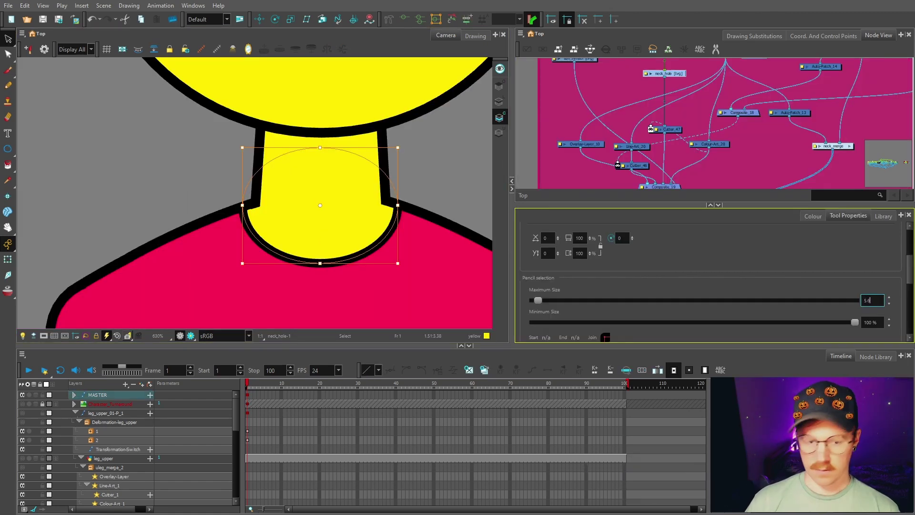
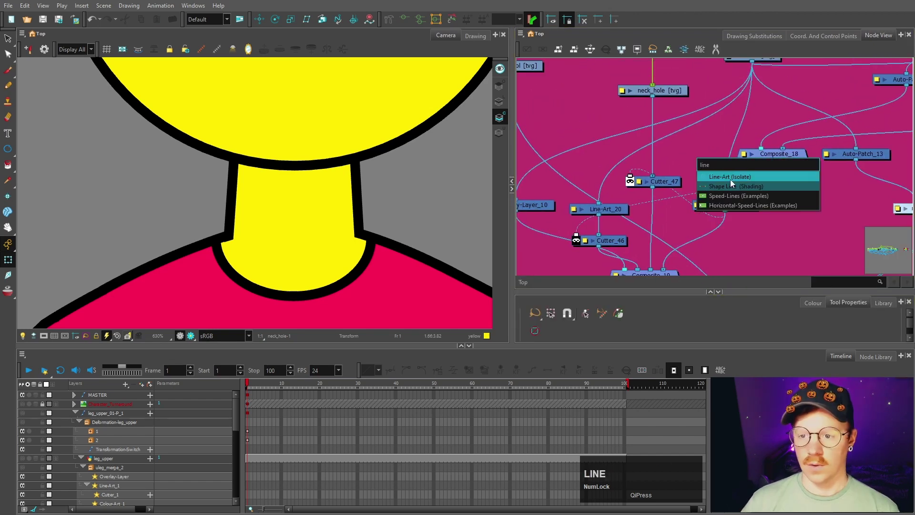
Step: Add a Colour-Art node to the network via the 'colo' node search
{"action": "left_click", "coordinate": [736, 181]}
{"action": "key", "text": "Return"}
{"action": "type", "text": "colo"}
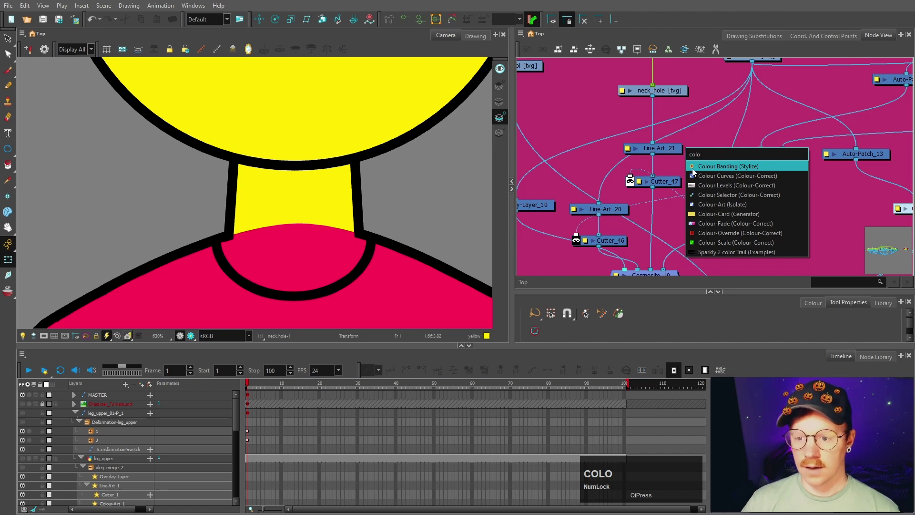
{"action": "left_click", "coordinate": [724, 205]}
Step: Place Line-Art and Colour-Art under neck_hole and feed them into a new Composite_20
{"action": "left_click", "coordinate": [655, 99]}
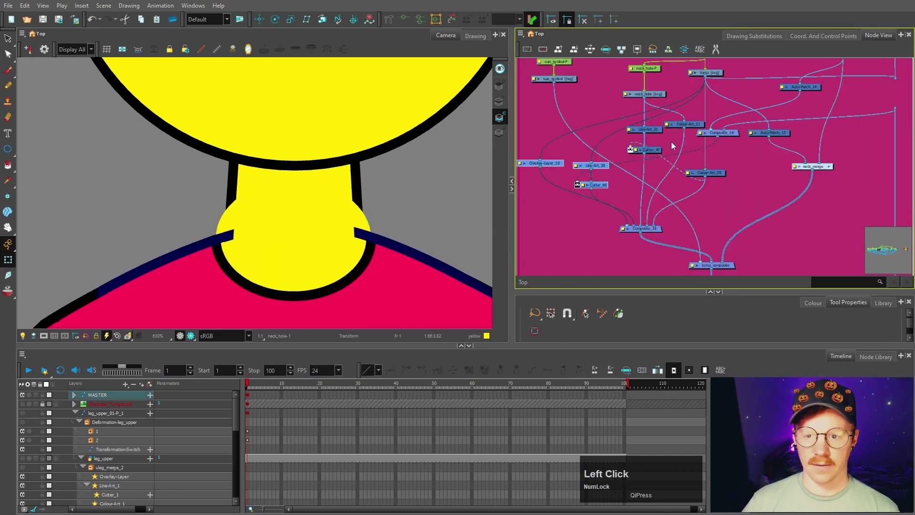
{"action": "key", "text": "space"}
{"action": "left_click", "coordinate": [667, 137]}
{"action": "key", "text": "space"}
{"action": "scroll", "scroll_direction": "up", "scroll_amount": 3}
{"action": "key", "text": "space"}
{"action": "left_click", "coordinate": [641, 192]}
{"action": "key", "text": "space"}
{"action": "left_click", "coordinate": [659, 175]}
{"action": "key", "text": "h"}
{"action": "left_click", "coordinate": [701, 167]}
{"action": "key", "text": "ctrl+v"}
{"action": "key", "text": "space"}
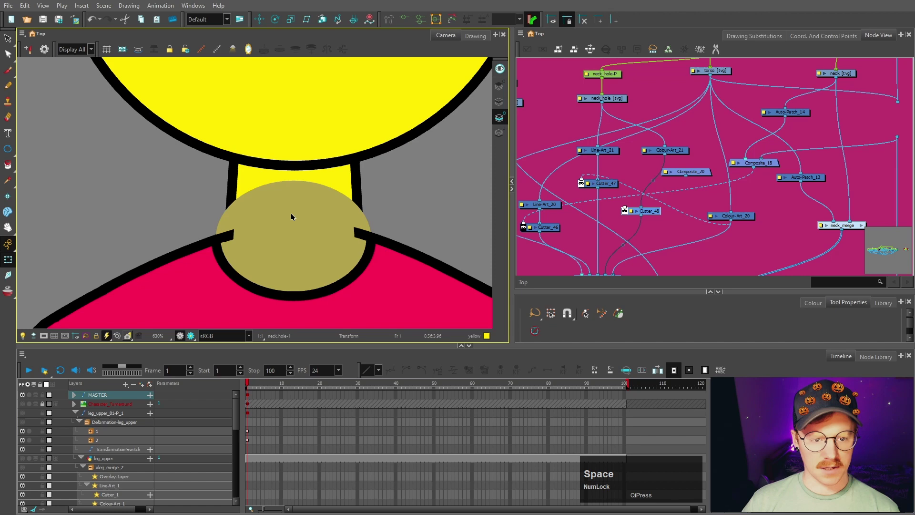
Step: Plug Composite_20 into the torso's Composite_18 and preview the neck over the shirt
{"action": "left_click", "coordinate": [373, 229]}
{"action": "key", "text": "space"}
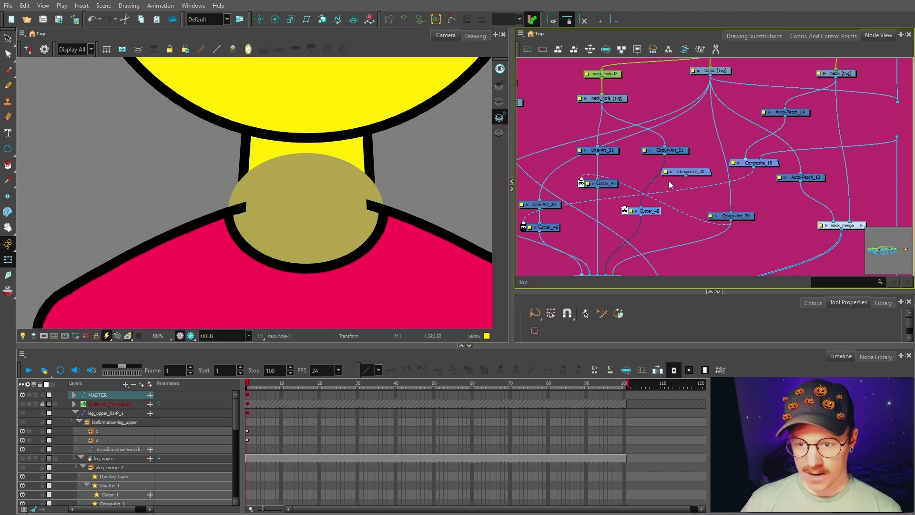
{"action": "key", "text": "space"}
{"action": "left_click", "coordinate": [796, 141]}
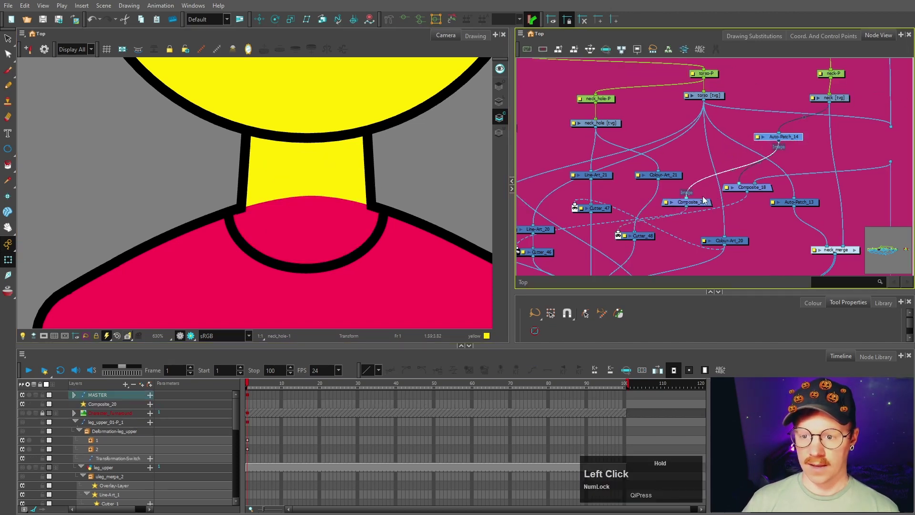
{"action": "key", "text": "space"}
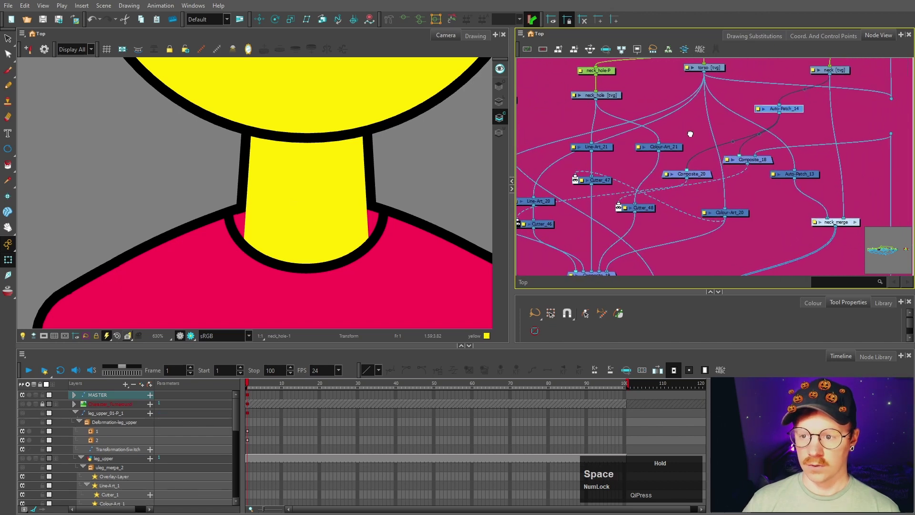
{"action": "left_click", "coordinate": [816, 189]}
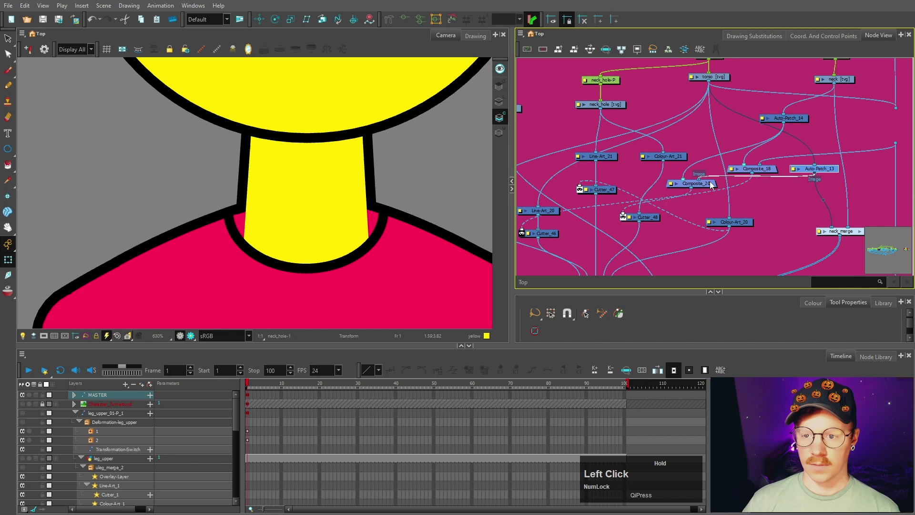
{"action": "key", "text": "space"}
{"action": "left_click", "coordinate": [348, 119]}
{"action": "key", "text": "space"}
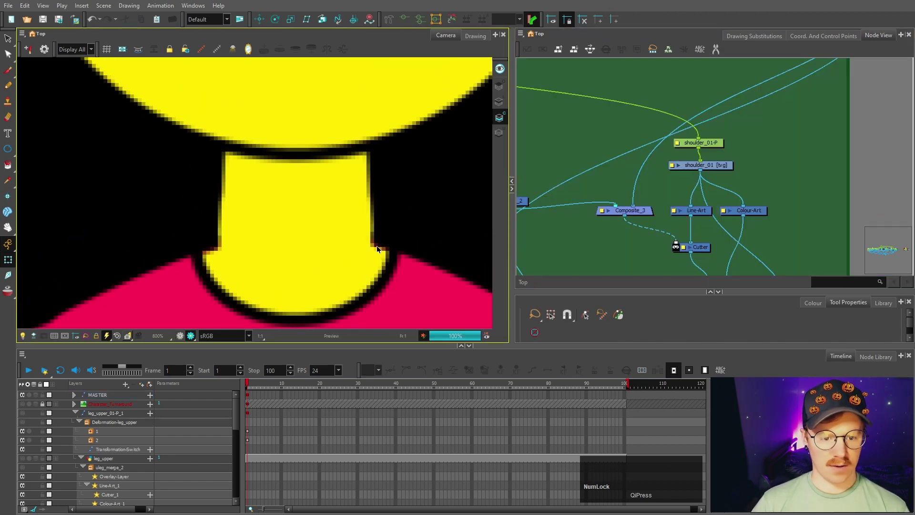
Step: Reconnect the Auto-Patch nodes and the Colour-Art_20 output into the torso composite
{"action": "scroll", "scroll_direction": "down", "scroll_amount": 3}
{"action": "key", "text": "space"}
{"action": "left_click", "coordinate": [587, 227]}
{"action": "key", "text": "o"}
{"action": "key", "text": "space"}
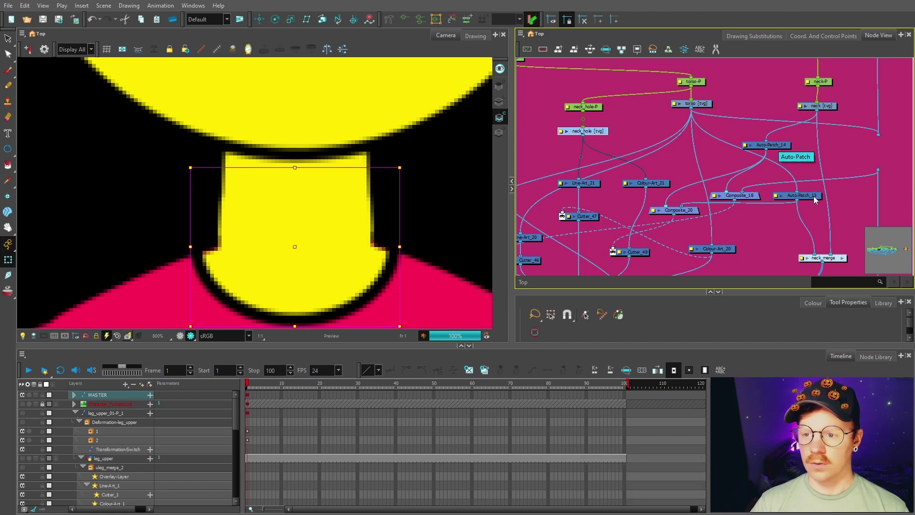
{"action": "left_click", "coordinate": [798, 164]}
{"action": "key", "text": "space"}
{"action": "left_click", "coordinate": [769, 218]}
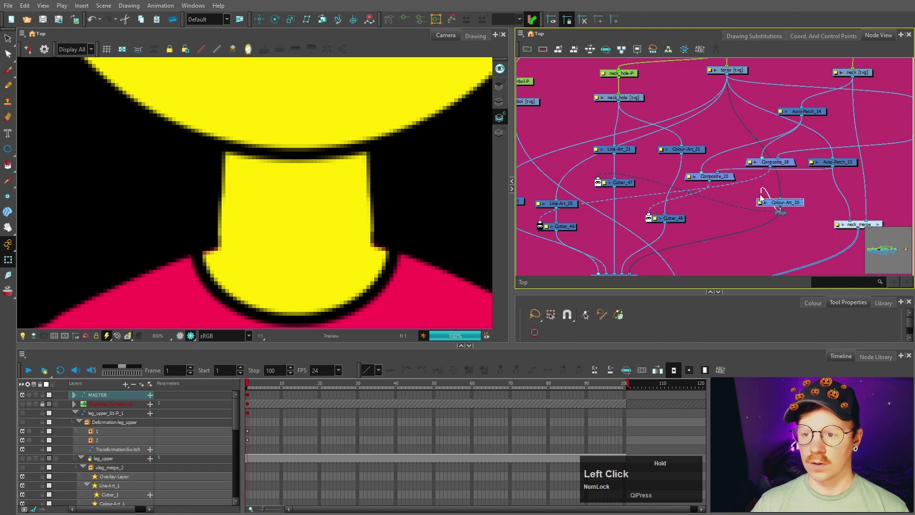
{"action": "key", "text": "space"}
{"action": "left_click", "coordinate": [842, 175]}
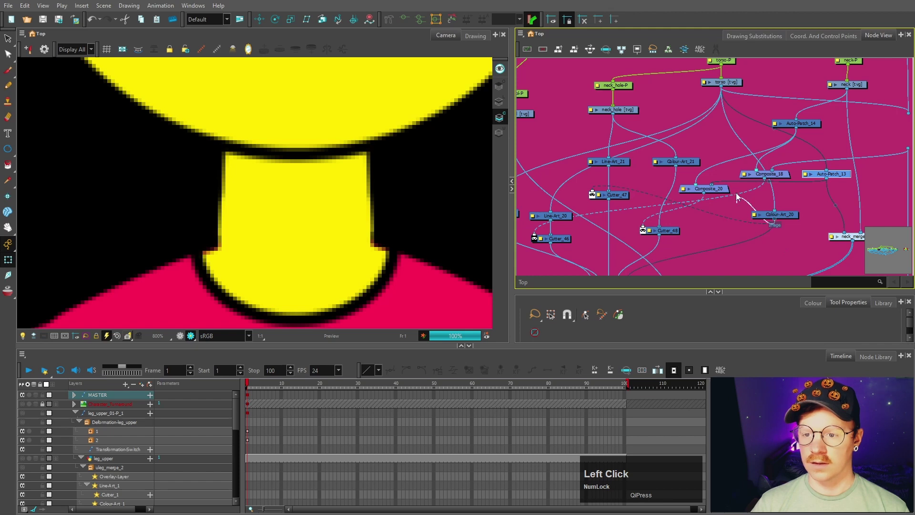
Step: Zoom out with the render preview off to check the full character and collar
{"action": "scroll", "scroll_direction": "down", "scroll_amount": 3}
{"action": "scroll", "scroll_direction": "down", "scroll_amount": 3}
{"action": "key", "text": "space"}
{"action": "left_click", "coordinate": [418, 241]}
{"action": "key", "text": "space"}
{"action": "scroll", "scroll_direction": "up", "scroll_amount": 3}
{"action": "scroll", "scroll_direction": "down", "scroll_amount": 3}
{"action": "key", "text": "space"}
{"action": "left_click", "coordinate": [437, 163]}
{"action": "key", "text": "space"}
{"action": "scroll", "scroll_direction": "down", "scroll_amount": 3}
{"action": "scroll", "scroll_direction": "up", "scroll_amount": 3}
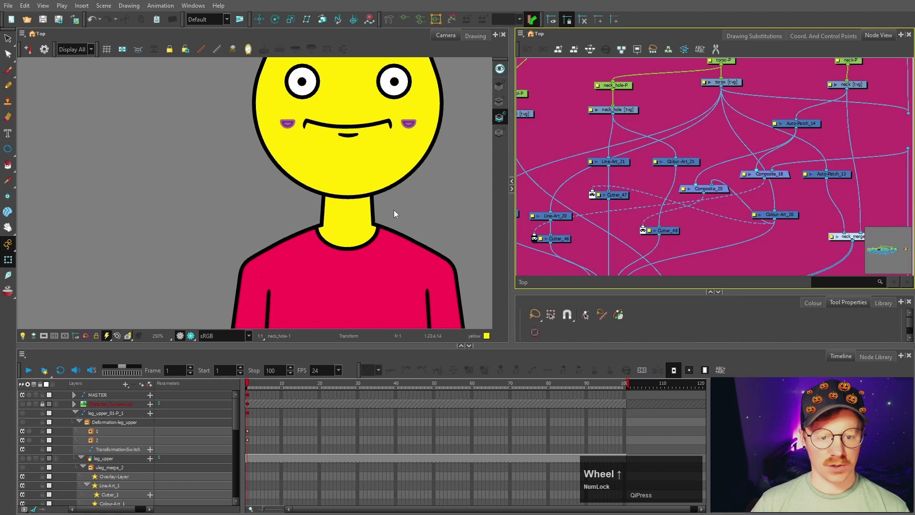
{"action": "scroll", "scroll_direction": "down", "scroll_amount": 3}
{"action": "key", "text": "space"}
Step: Locate and select the neck_hole drawing in the network, then clear the selection
{"action": "left_click", "coordinate": [399, 198]}
{"action": "key", "text": "space"}
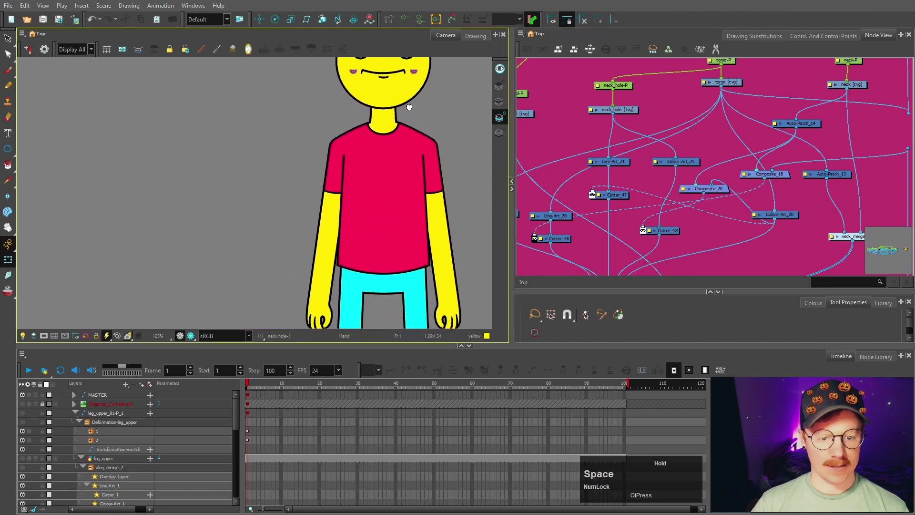
{"action": "scroll", "scroll_direction": "up", "scroll_amount": 3}
{"action": "left_click", "coordinate": [370, 260]}
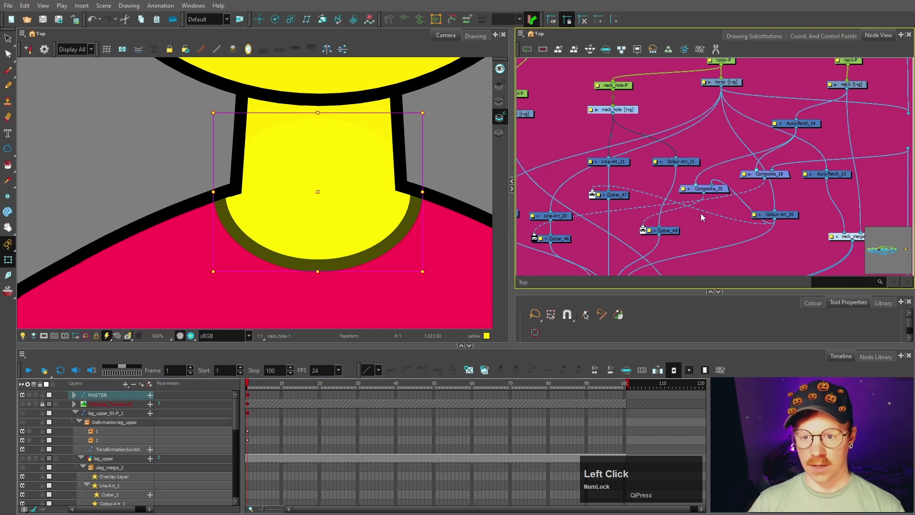
{"action": "key", "text": "space"}
{"action": "left_click", "coordinate": [95, 54]}
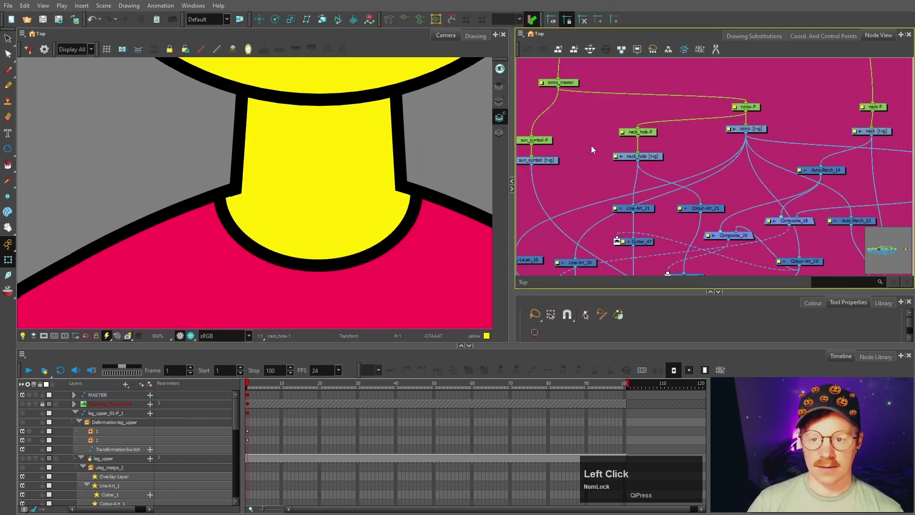
Step: Add a Display node via the 'disp' search and view the neck_hole drawing alone
{"action": "key", "text": "Return"}
{"action": "type", "text": "disp"}
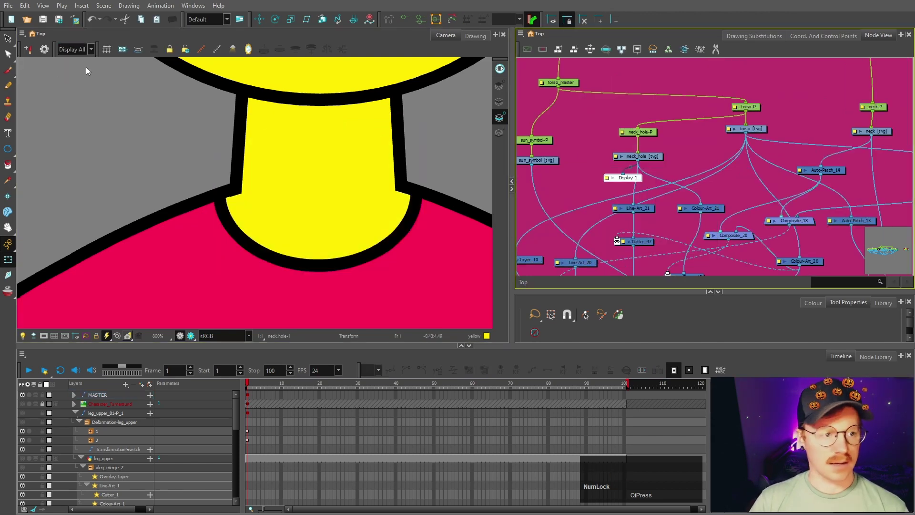
{"action": "left_click", "coordinate": [83, 47]}
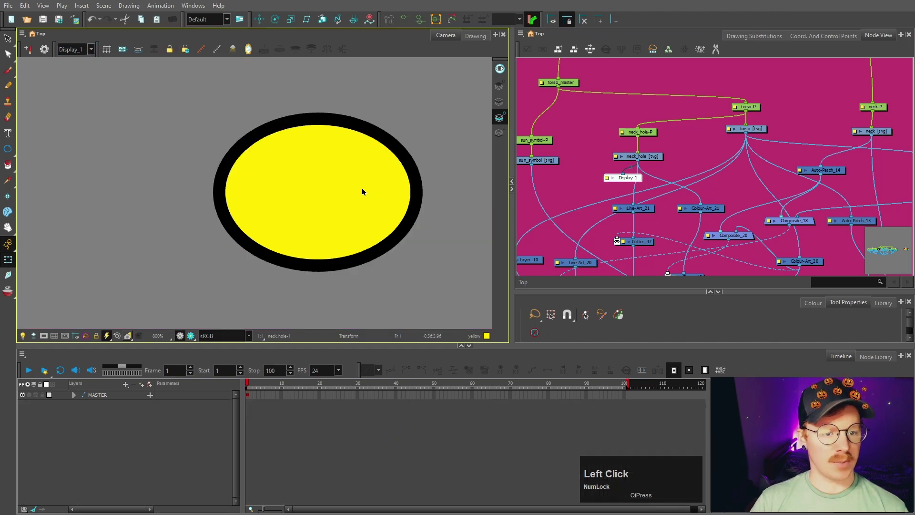
{"action": "left_click", "coordinate": [79, 48]}
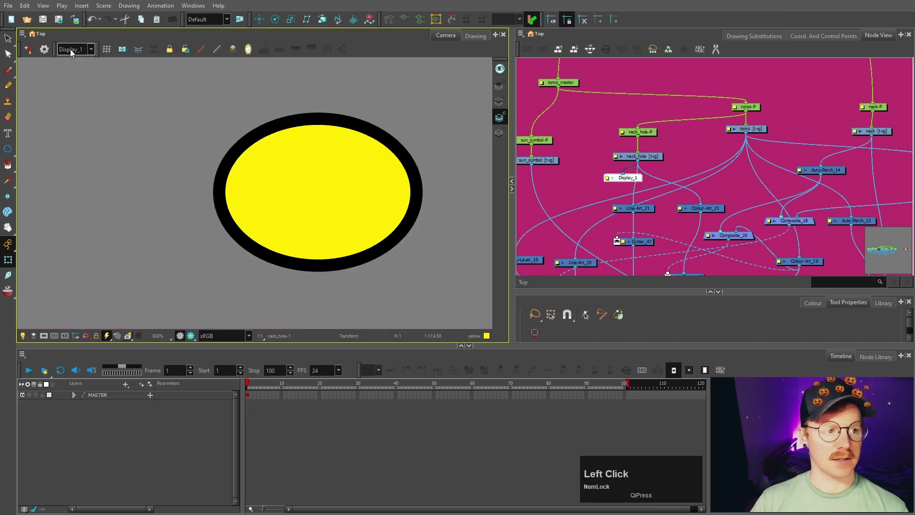
{"action": "right_click", "coordinate": [396, 49]}
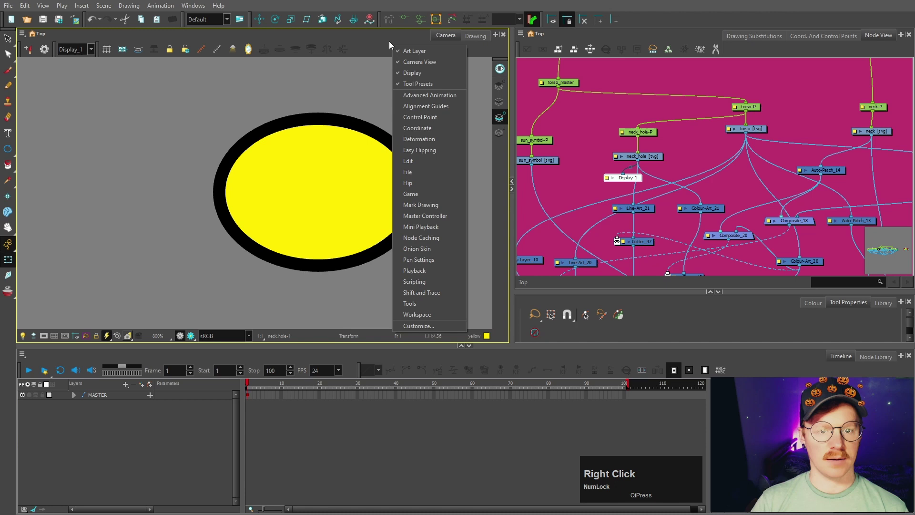
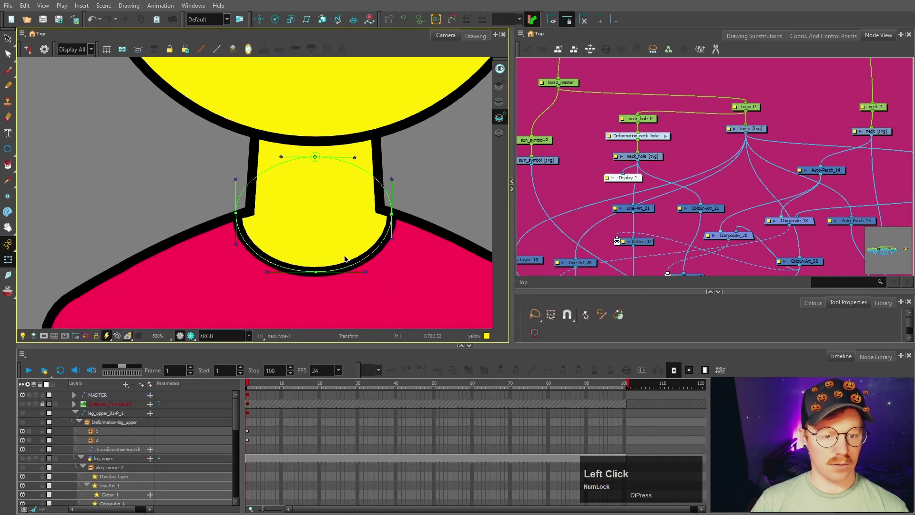
Step: Undo, then connect Display_1 to the torso drawing nodes
{"action": "key", "text": "ctrl+z"}
{"action": "left_click", "coordinate": [442, 156]}
{"action": "key", "text": "space"}
{"action": "left_click", "coordinate": [427, 159]}
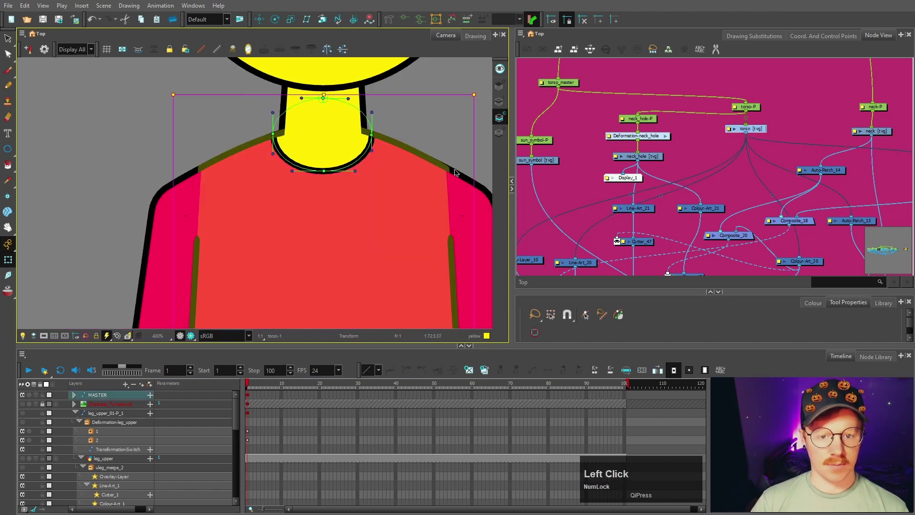
{"action": "left_click", "coordinate": [445, 144]}
{"action": "scroll", "scroll_direction": "up", "scroll_amount": 3}
{"action": "left_click", "coordinate": [414, 198]}
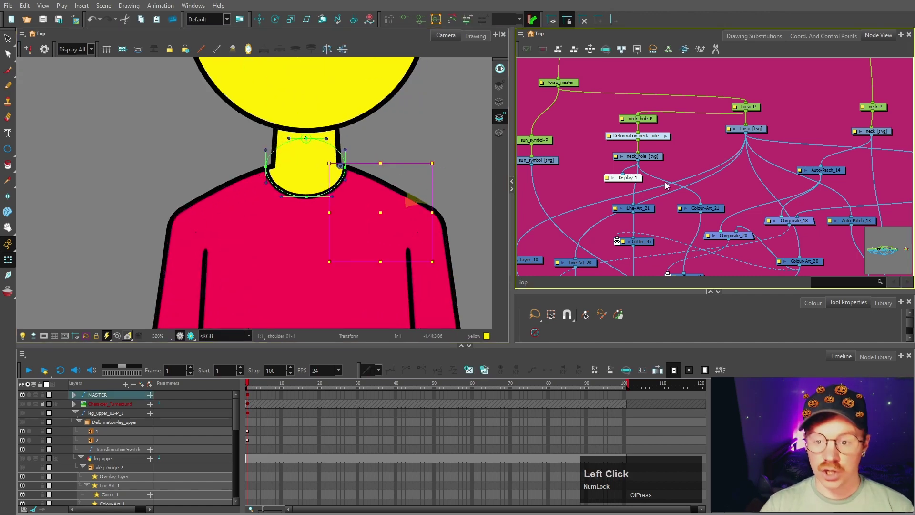
{"action": "scroll", "scroll_direction": "down", "scroll_amount": 3}
Step: Connect the Display to the shoulder drawing in the arm group and preview it alone
{"action": "left_click", "coordinate": [711, 183]}
{"action": "scroll", "scroll_direction": "down", "scroll_amount": 3}
{"action": "key", "text": "space"}
{"action": "scroll", "scroll_direction": "up", "scroll_amount": 3}
{"action": "left_click", "coordinate": [761, 115]}
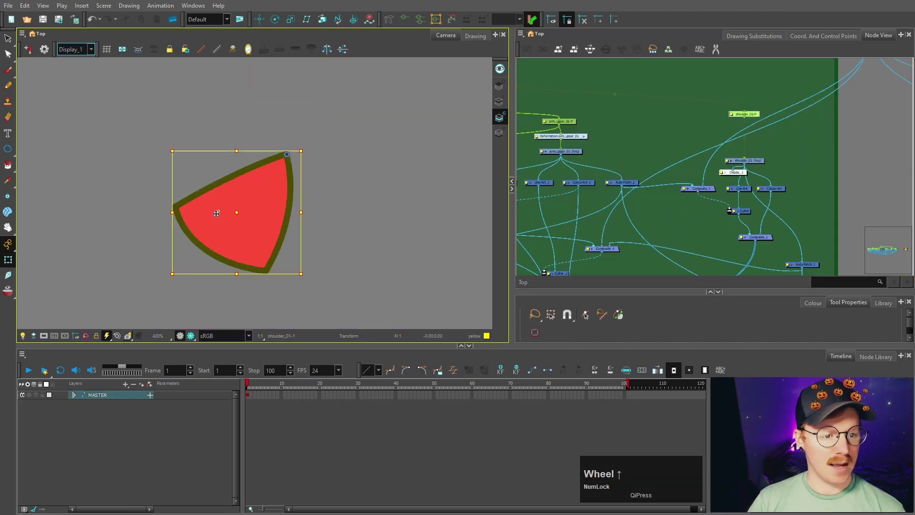
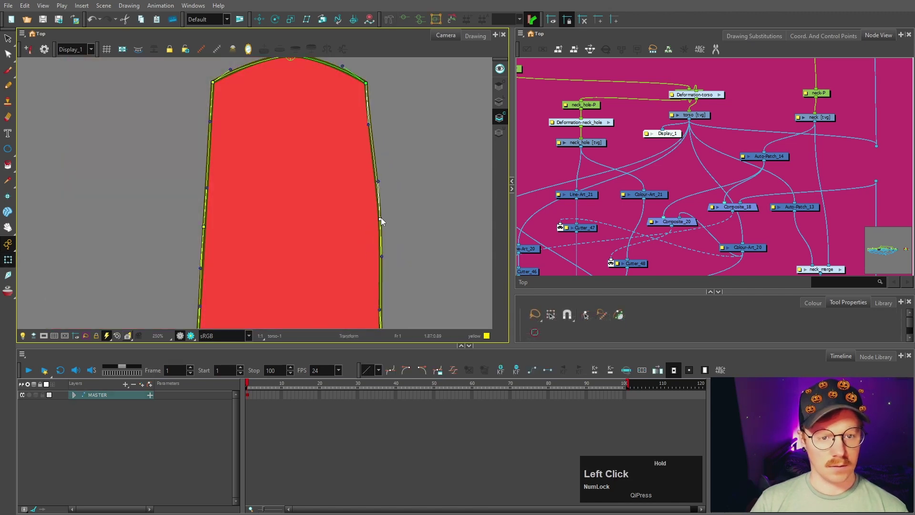
Step: Undo the last change and navigate through the ARM_01/ARM_02 backdrops in the node network
{"action": "key", "text": "ctrl+z"}
{"action": "key", "text": "space"}
{"action": "left_click", "coordinate": [97, 162]}
{"action": "key", "text": "space"}
{"action": "left_click", "coordinate": [13, 260]}
{"action": "scroll", "scroll_direction": "down", "scroll_amount": 3}
{"action": "key", "text": "space"}
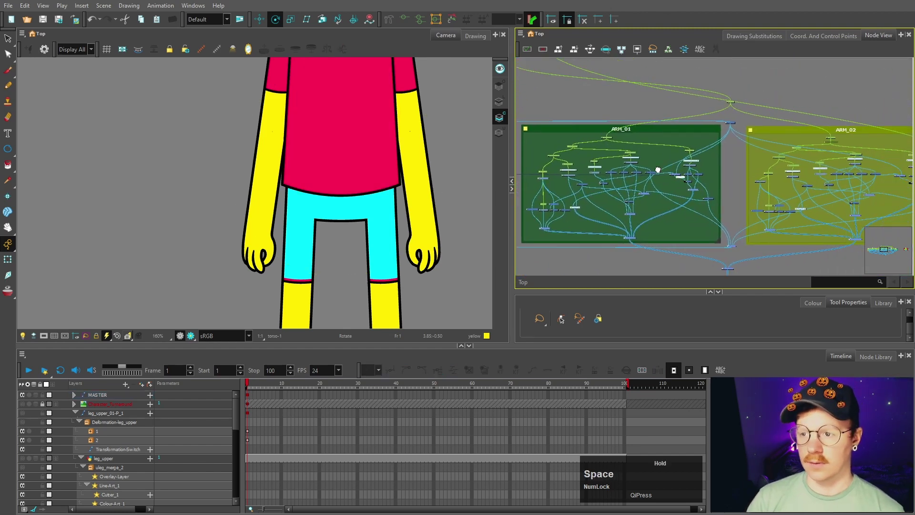
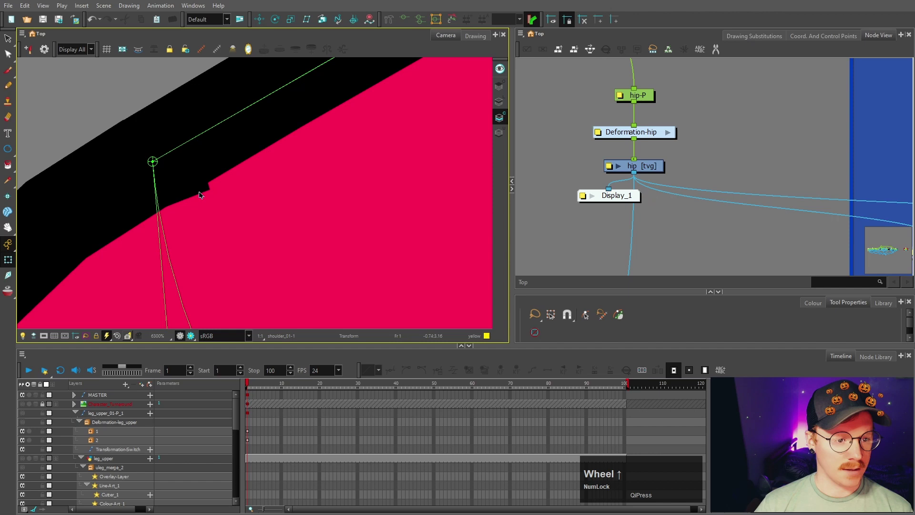
{"action": "scroll", "scroll_direction": "down", "scroll_amount": 3}
{"action": "scroll", "scroll_direction": "up", "scroll_amount": 3}
{"action": "scroll", "scroll_direction": "down", "scroll_amount": 3}
{"action": "left_click", "coordinate": [194, 173]}
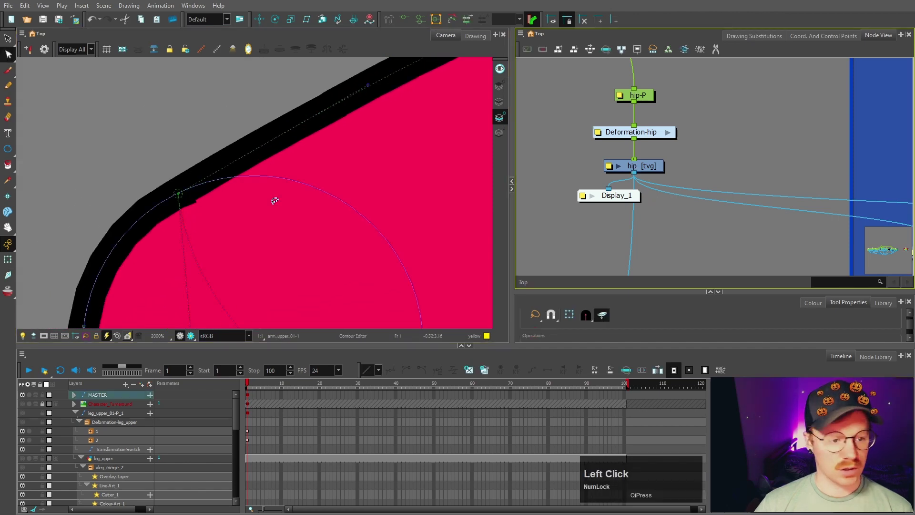
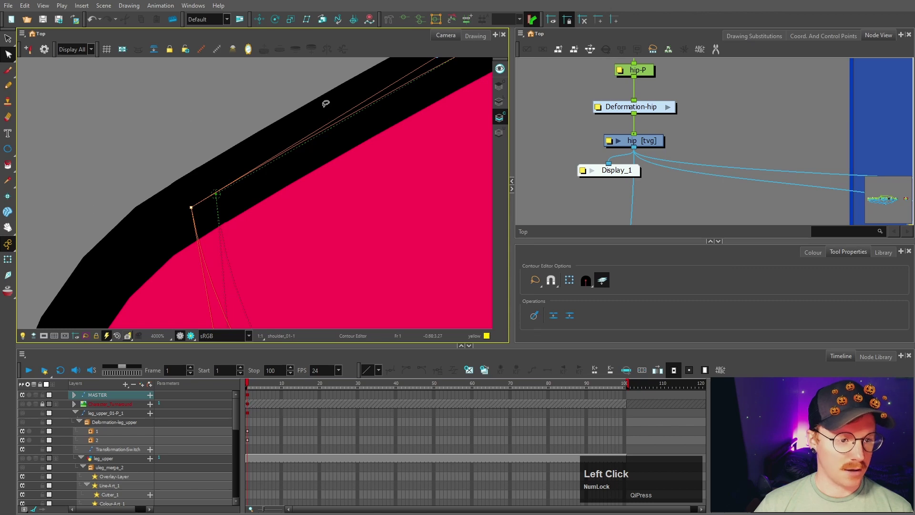
{"action": "left_click", "coordinate": [13, 266]}
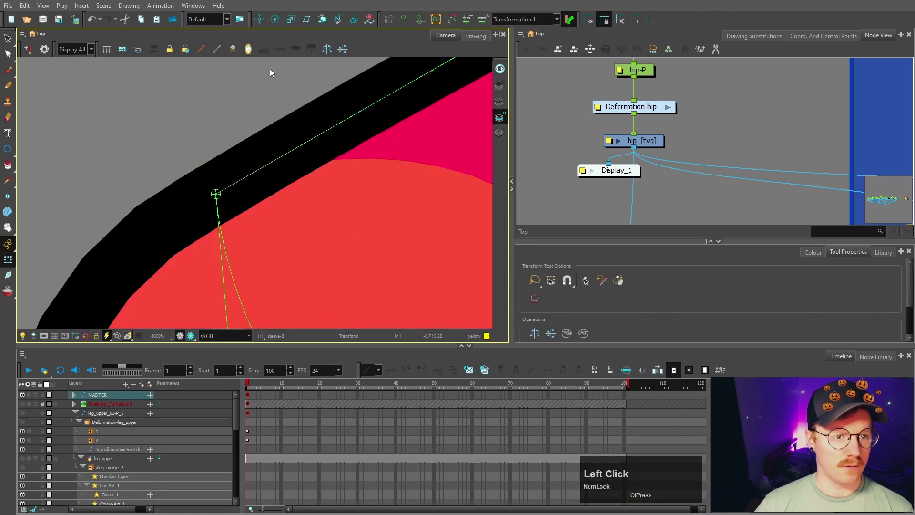
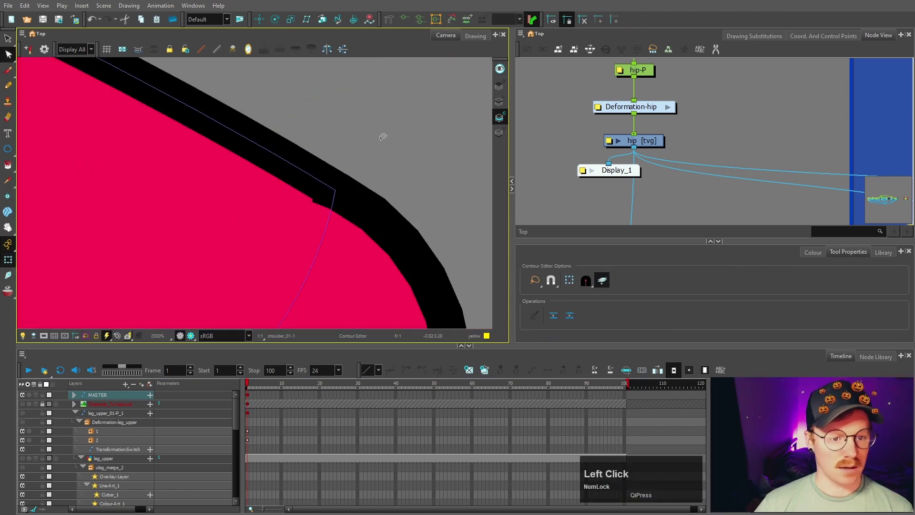
{"action": "scroll", "scroll_direction": "up", "scroll_amount": 3}
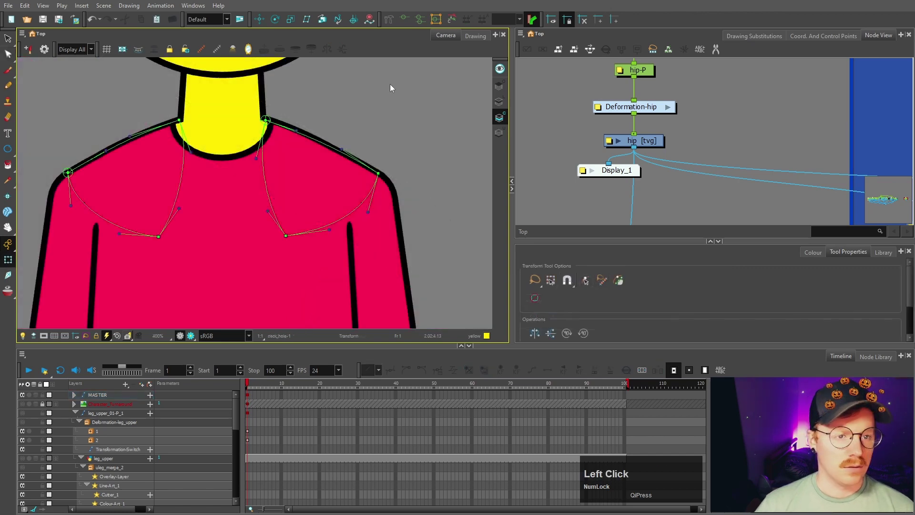
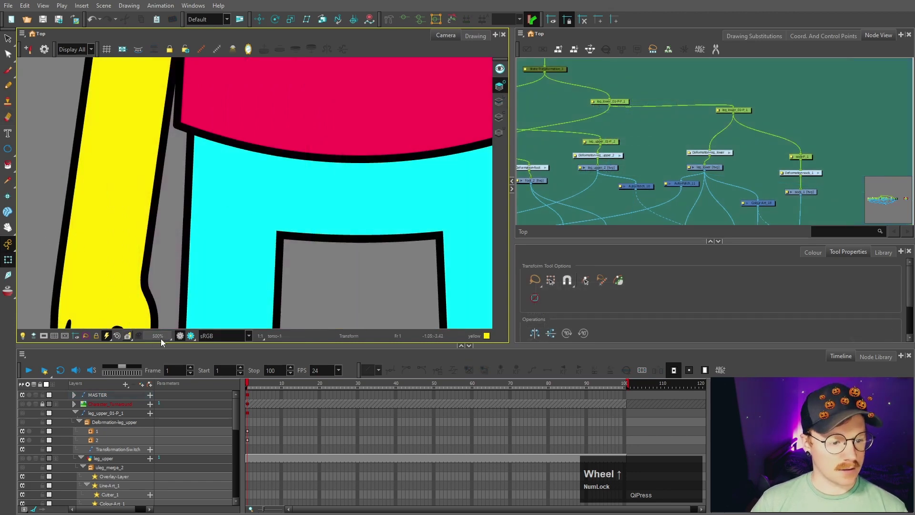
{"action": "left_click", "coordinate": [195, 338]}
{"action": "scroll", "scroll_direction": "down", "scroll_amount": 3}
{"action": "scroll", "scroll_direction": "up", "scroll_amount": 3}
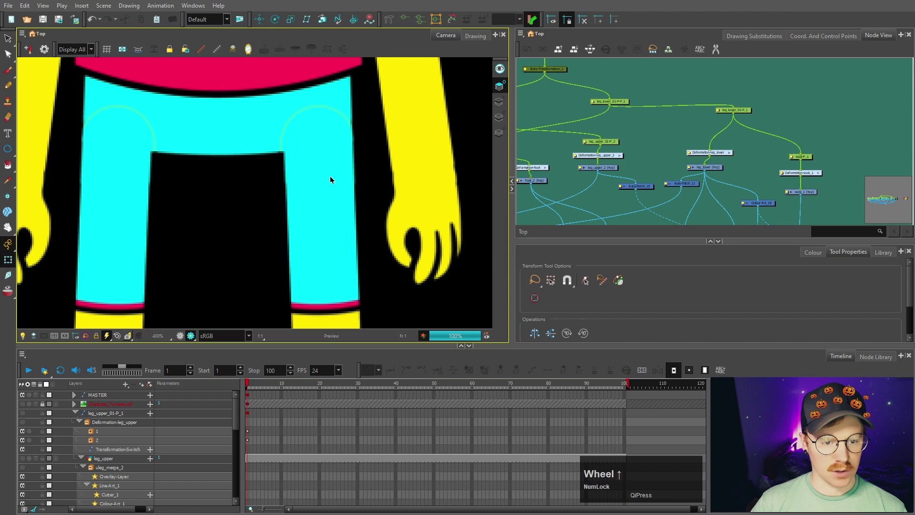
{"action": "key", "text": "space"}
{"action": "left_click", "coordinate": [324, 159]}
{"action": "scroll", "scroll_direction": "down", "scroll_amount": 3}
{"action": "left_click", "coordinate": [337, 232]}
{"action": "key", "text": "space"}
{"action": "scroll", "scroll_direction": "up", "scroll_amount": 3}
{"action": "scroll", "scroll_direction": "up", "scroll_amount": 3}
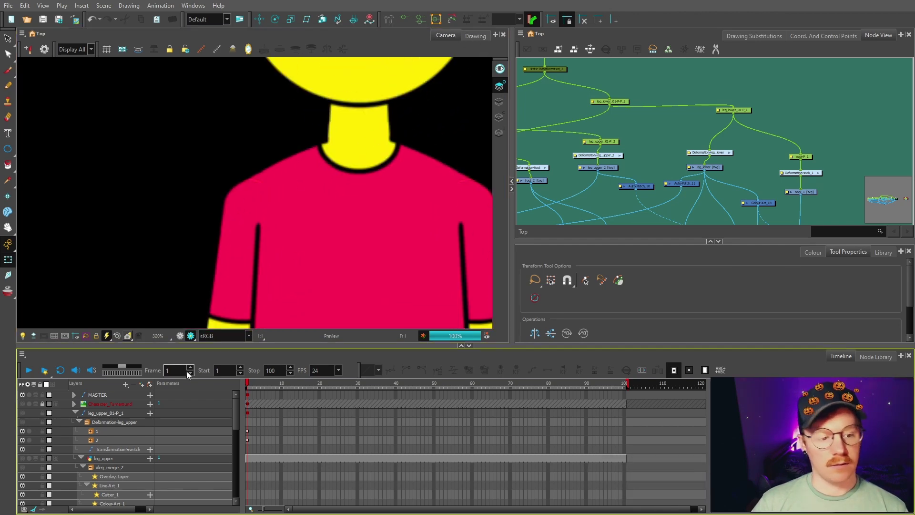
{"action": "scroll", "scroll_direction": "down", "scroll_amount": 3}
{"action": "key", "text": "space"}
{"action": "left_click", "coordinate": [202, 238]}
{"action": "key", "text": "space"}
{"action": "scroll", "scroll_direction": "up", "scroll_amount": 3}
{"action": "left_click", "coordinate": [272, 216]}
{"action": "key", "text": "o"}
{"action": "left_click", "coordinate": [655, 164]}
{"action": "key", "text": "space"}
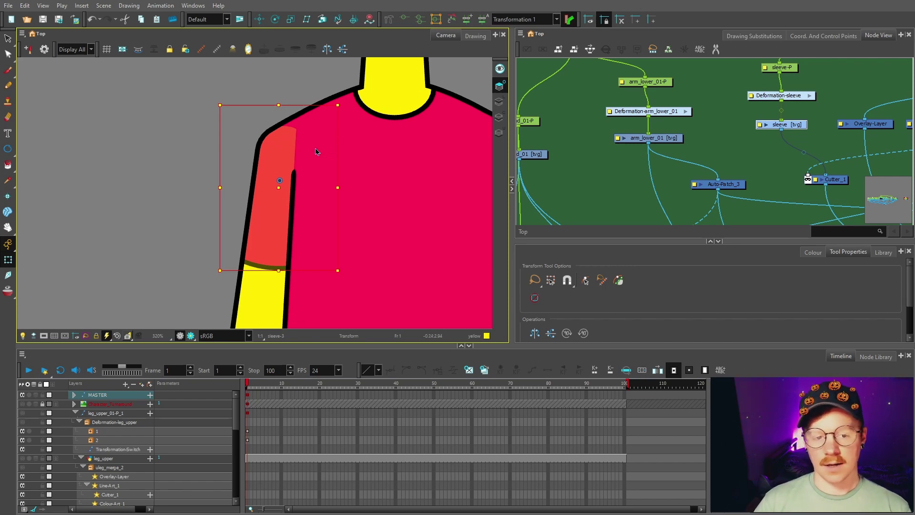
Step: View the arm_upper_01 drawing on its own and choose red as the current colour
{"action": "left_click", "coordinate": [214, 221]}
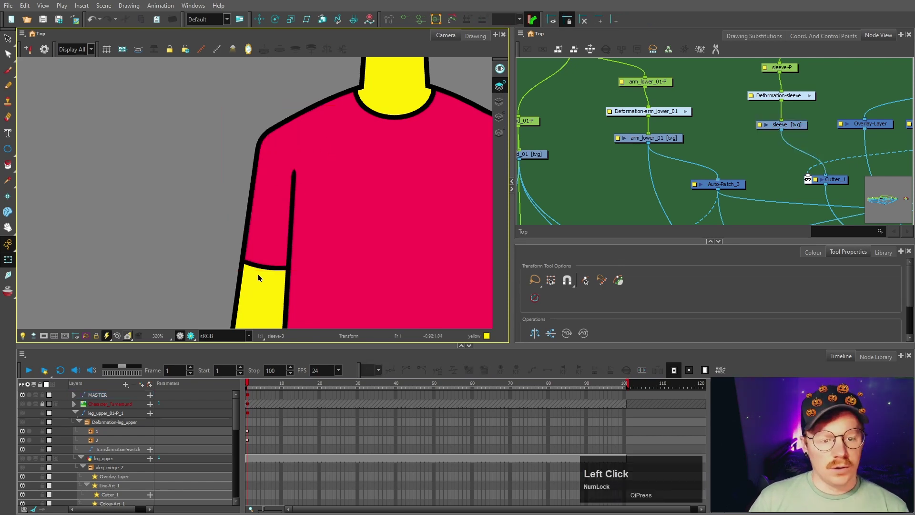
{"action": "left_click", "coordinate": [258, 272]}
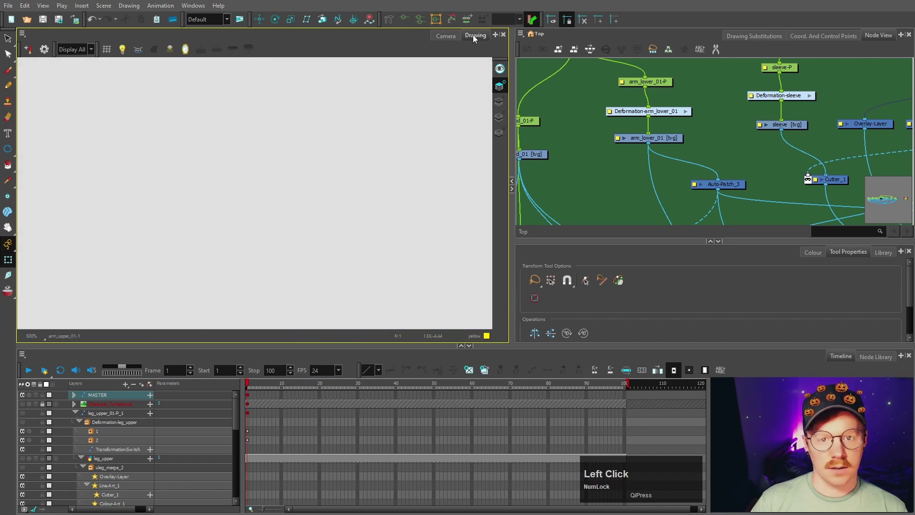
{"action": "scroll", "scroll_direction": "down", "scroll_amount": 3}
{"action": "key", "text": "space"}
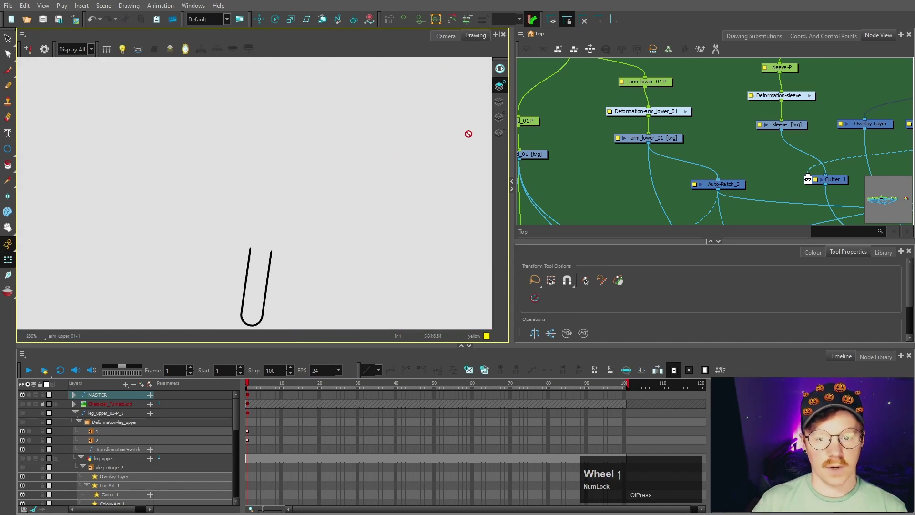
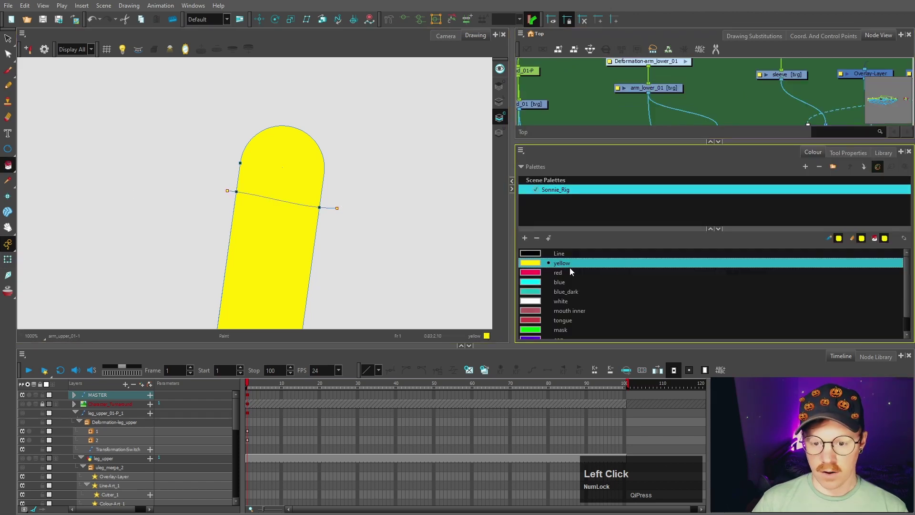
{"action": "scroll", "scroll_direction": "down", "scroll_amount": 3}
{"action": "left_click", "coordinate": [6, 261]}
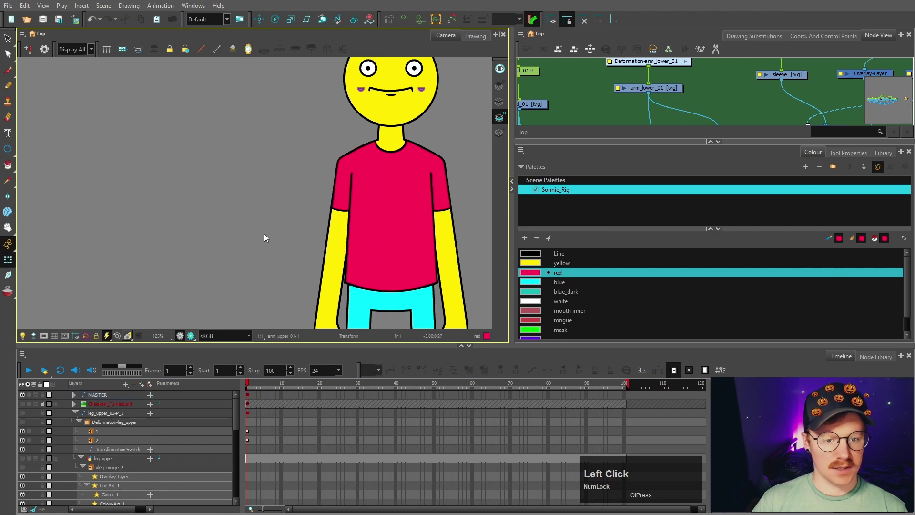
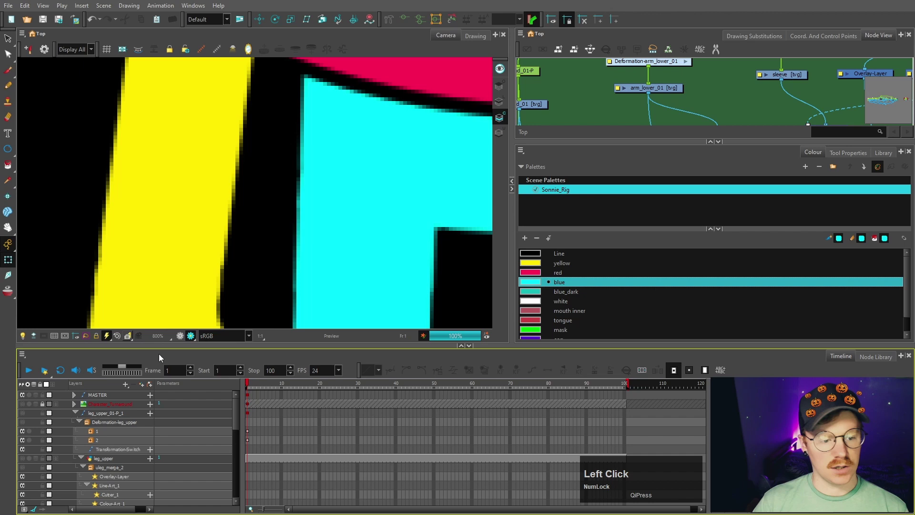
Step: Navigate to the hand and select the hand_01 drawing
{"action": "scroll", "scroll_direction": "down", "scroll_amount": 3}
{"action": "key", "text": "space"}
{"action": "left_click", "coordinate": [280, 157]}
{"action": "key", "text": "space"}
{"action": "scroll", "scroll_direction": "up", "scroll_amount": 3}
{"action": "key", "text": "space"}
{"action": "scroll", "scroll_direction": "up", "scroll_amount": 3}
{"action": "left_click", "coordinate": [291, 207]}
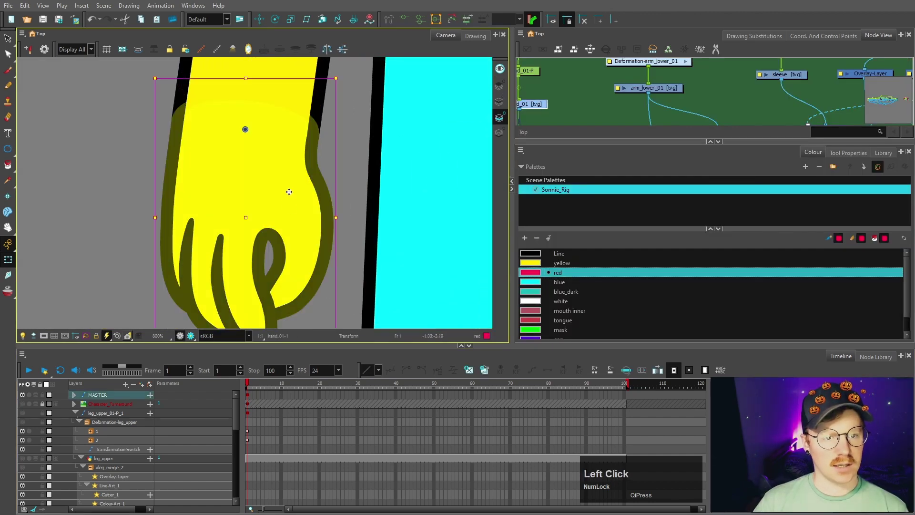
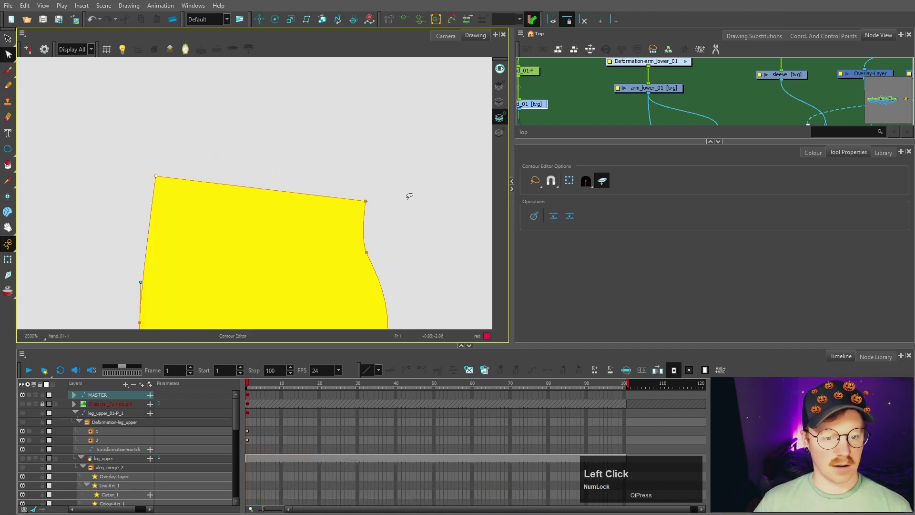
Step: Select the straight wrist line across the top of the hand drawing
{"action": "scroll", "scroll_direction": "down", "scroll_amount": 3}
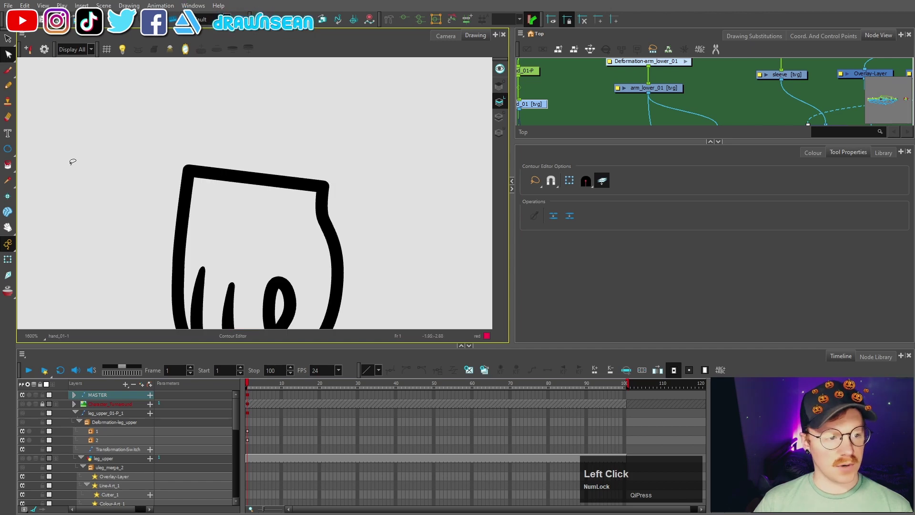
{"action": "left_click", "coordinate": [6, 42]}
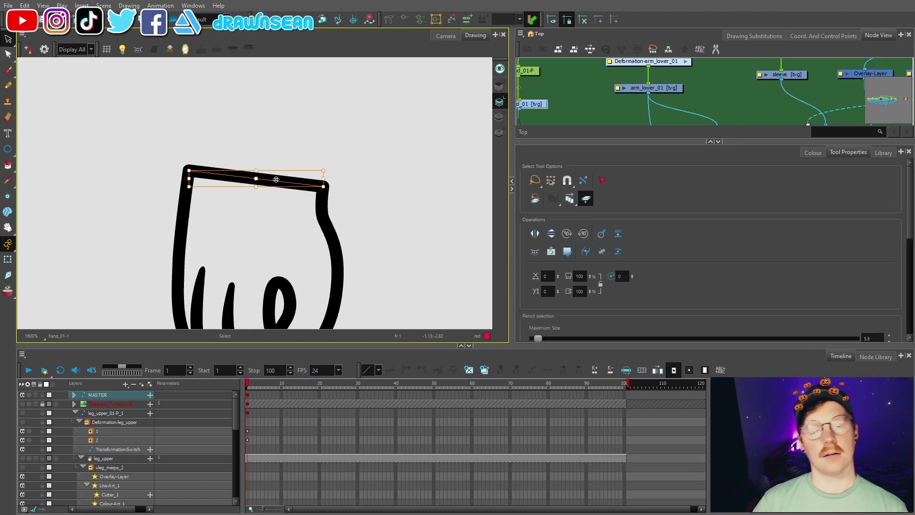
{"action": "scroll", "scroll_direction": "up", "scroll_amount": 3}
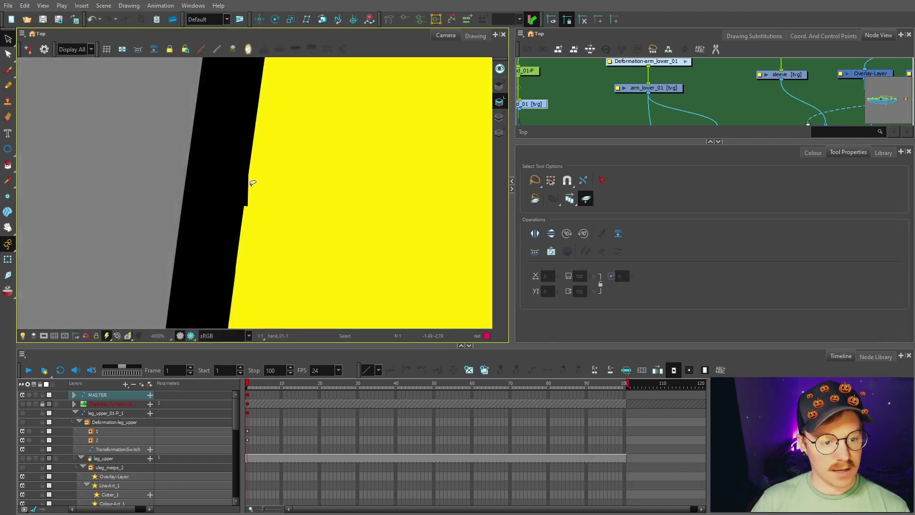
{"action": "scroll", "scroll_direction": "up", "scroll_amount": 3}
{"action": "scroll", "scroll_direction": "down", "scroll_amount": 3}
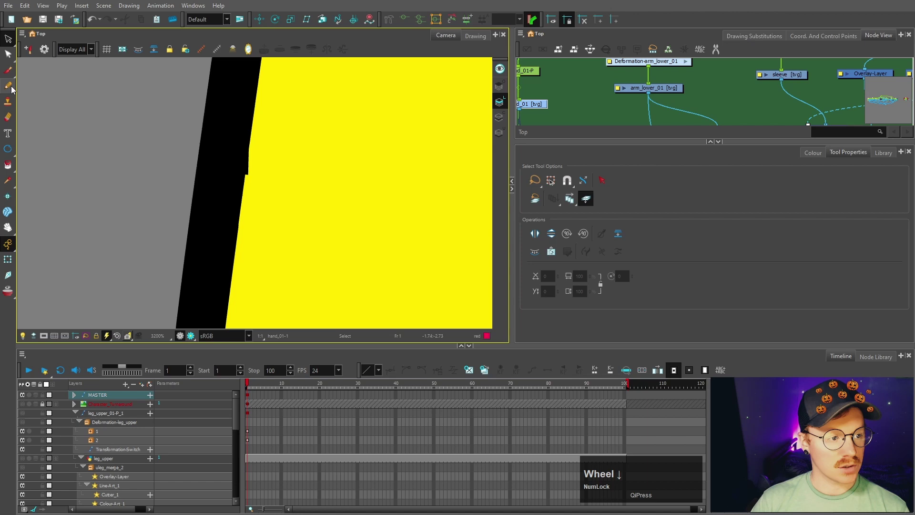
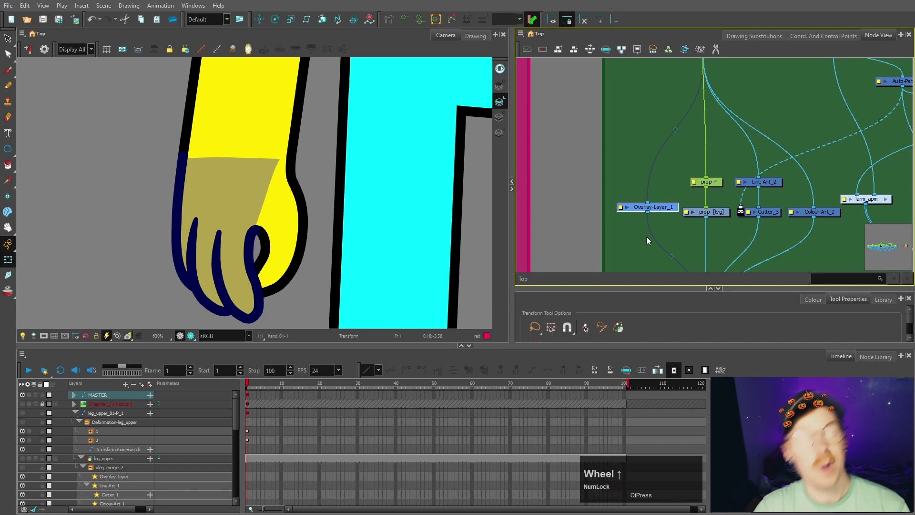
Step: Select the hand_01 drawing node and duplicate it as a new hand layer
{"action": "key", "text": "space"}
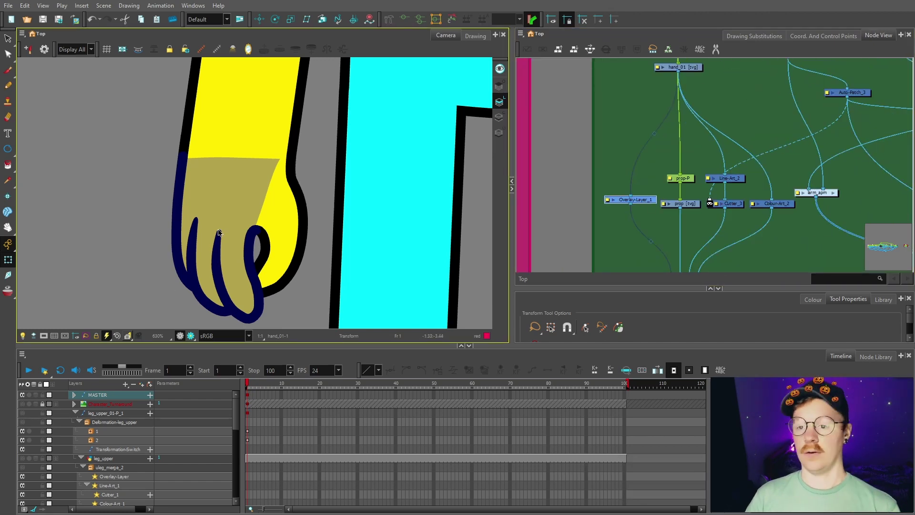
{"action": "key", "text": "space"}
{"action": "left_click", "coordinate": [631, 129]}
{"action": "scroll", "scroll_direction": "down", "scroll_amount": 3}
{"action": "scroll", "scroll_direction": "up", "scroll_amount": 3}
{"action": "key", "text": "space"}
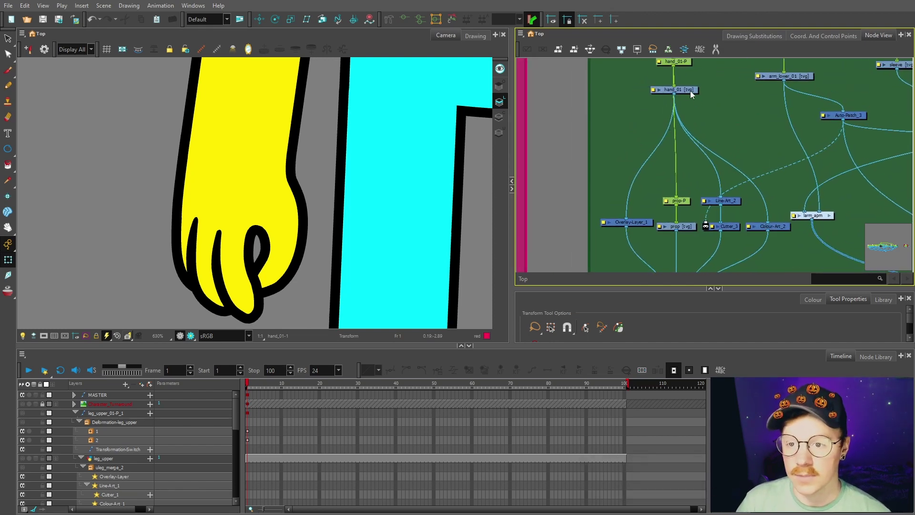
{"action": "left_click", "coordinate": [694, 94]}
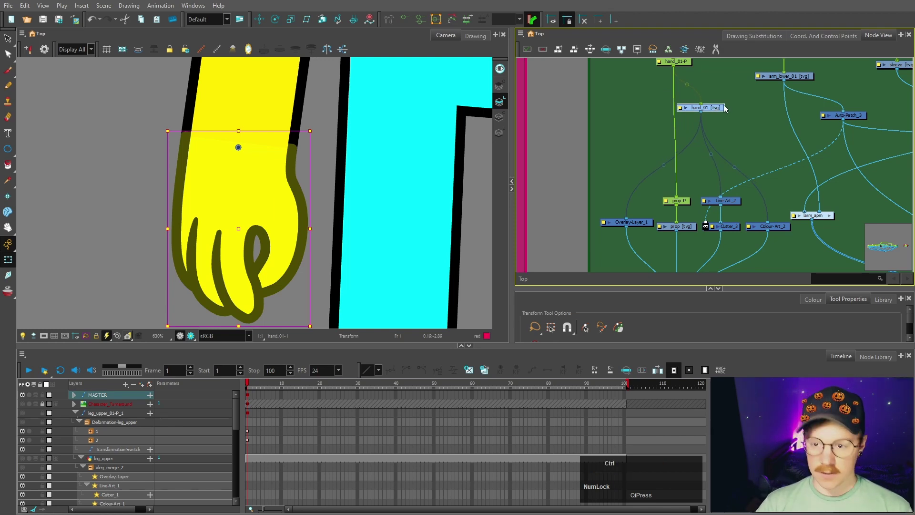
{"action": "key", "text": "ctrl+c"}
{"action": "key", "text": "ctrl+v"}
Step: Configure the new hand_OL layer's properties and close the dialog
{"action": "left_click", "coordinate": [756, 132]}
{"action": "key", "text": "z"}
{"action": "left_click", "coordinate": [603, 174]}
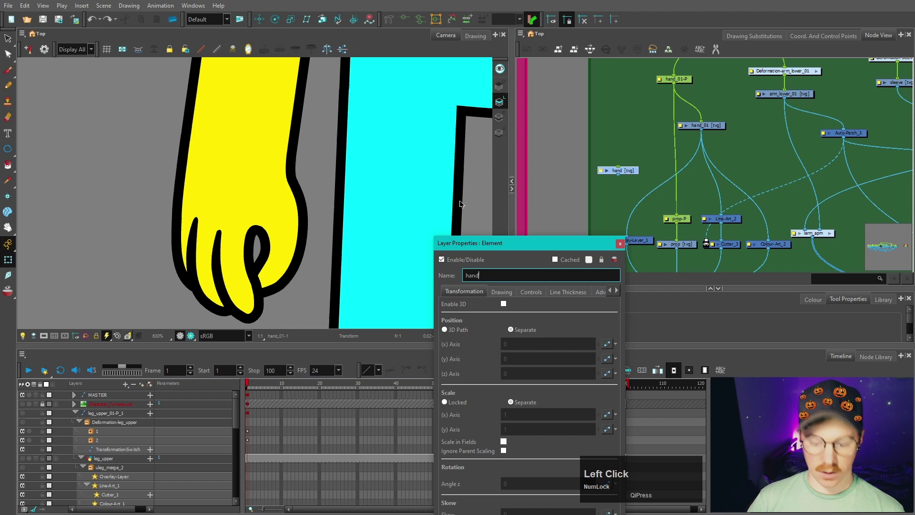
{"action": "left_click", "coordinate": [552, 245]}
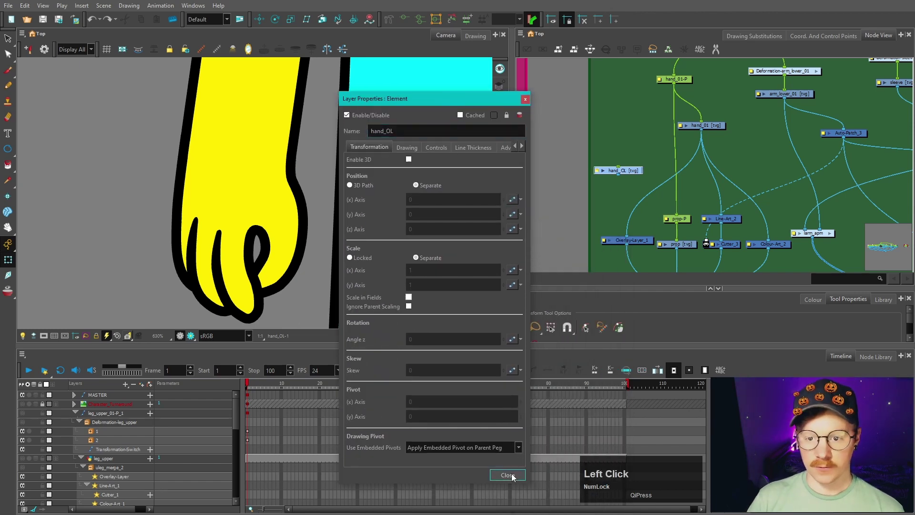
{"action": "key", "text": "p"}
{"action": "left_click", "coordinate": [634, 154]}
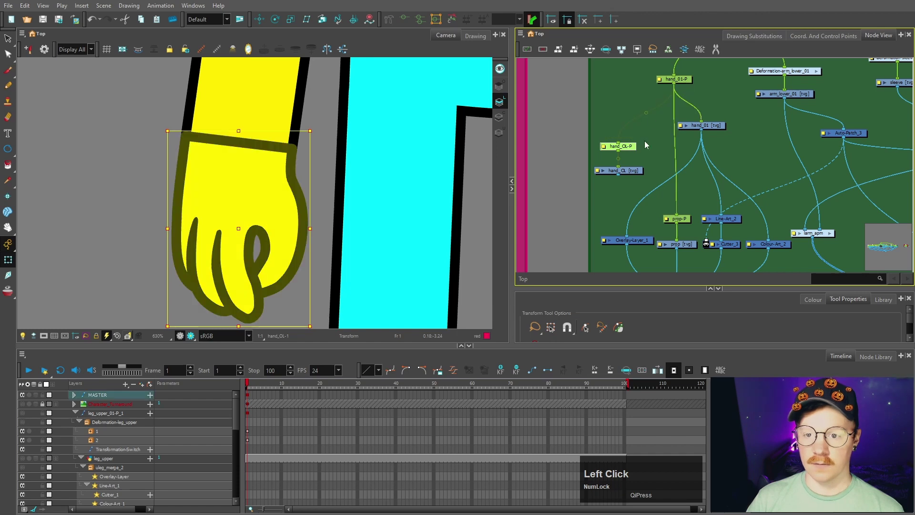
Step: Review hand_01's layer properties, undo a stray change and reselect the hand drawing
{"action": "left_click", "coordinate": [621, 112]}
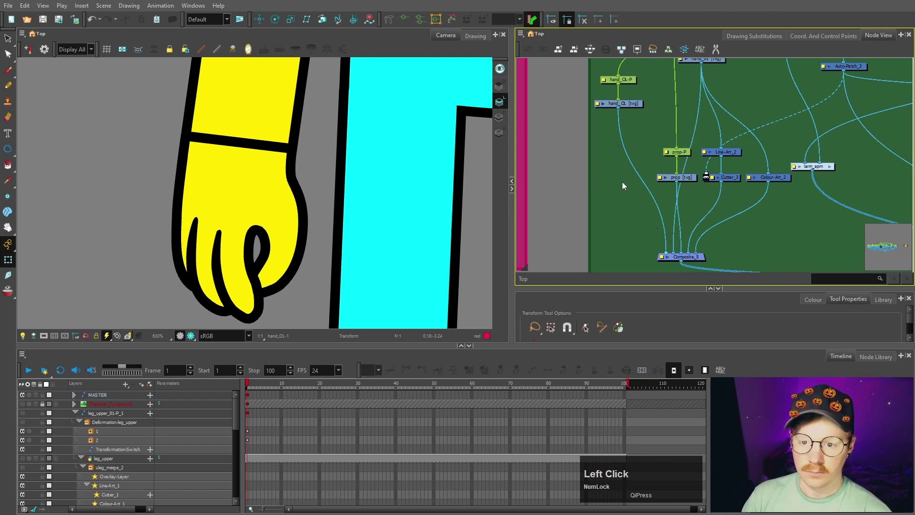
{"action": "key", "text": "space"}
{"action": "scroll", "scroll_direction": "up", "scroll_amount": 3}
{"action": "left_click", "coordinate": [677, 149]}
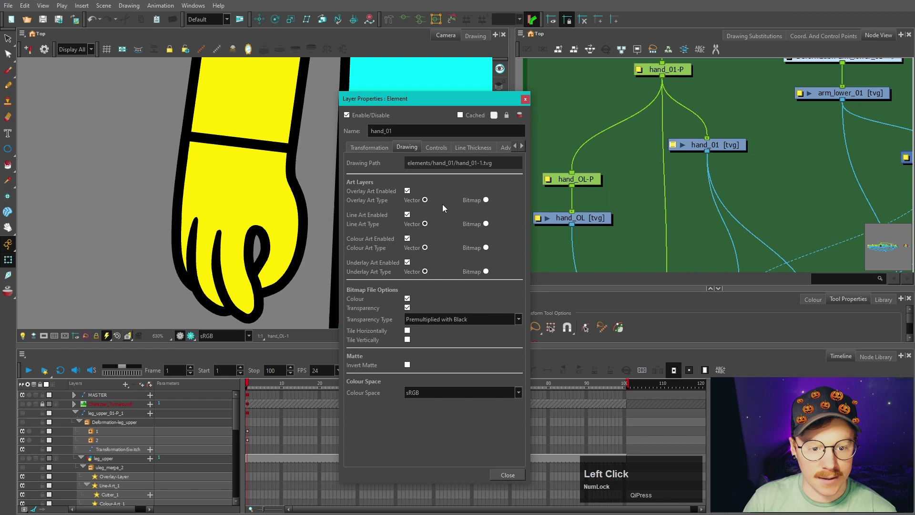
{"action": "left_click", "coordinate": [411, 194]}
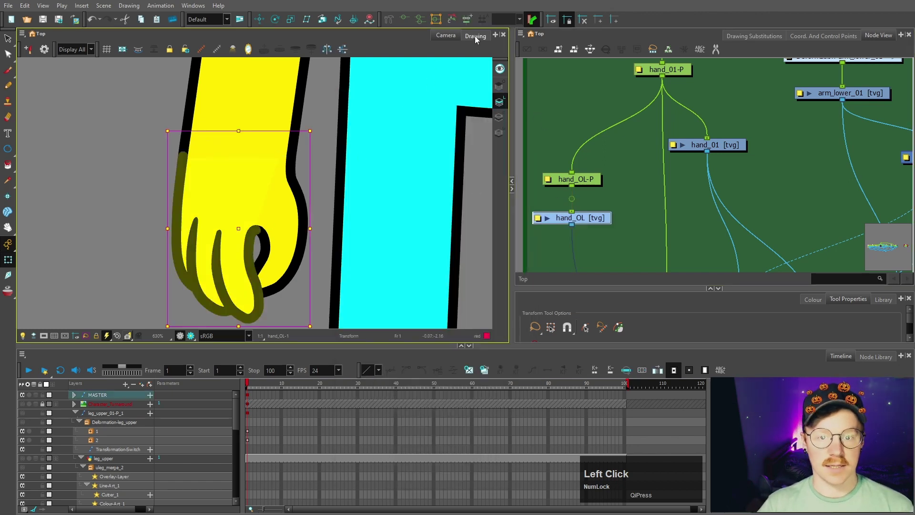
{"action": "scroll", "scroll_direction": "down", "scroll_amount": 3}
{"action": "left_click", "coordinate": [505, 101]}
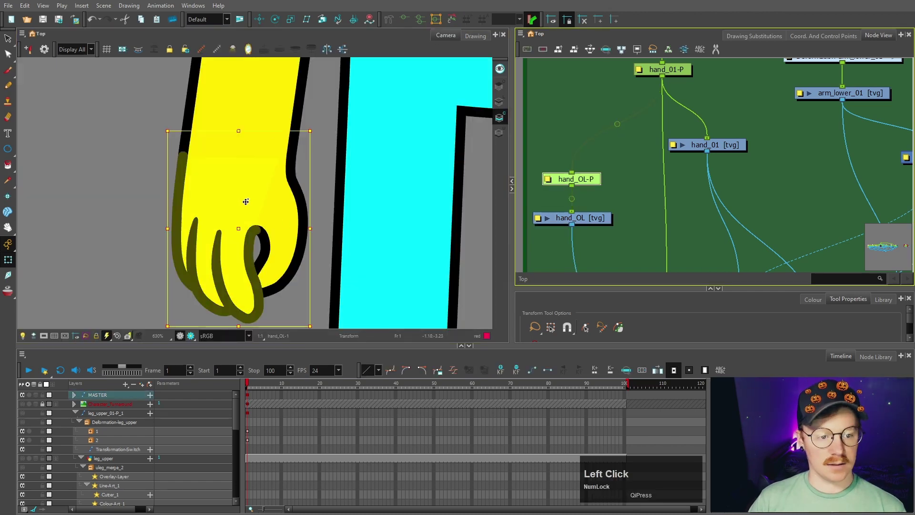
{"action": "key", "text": "ctrl+z"}
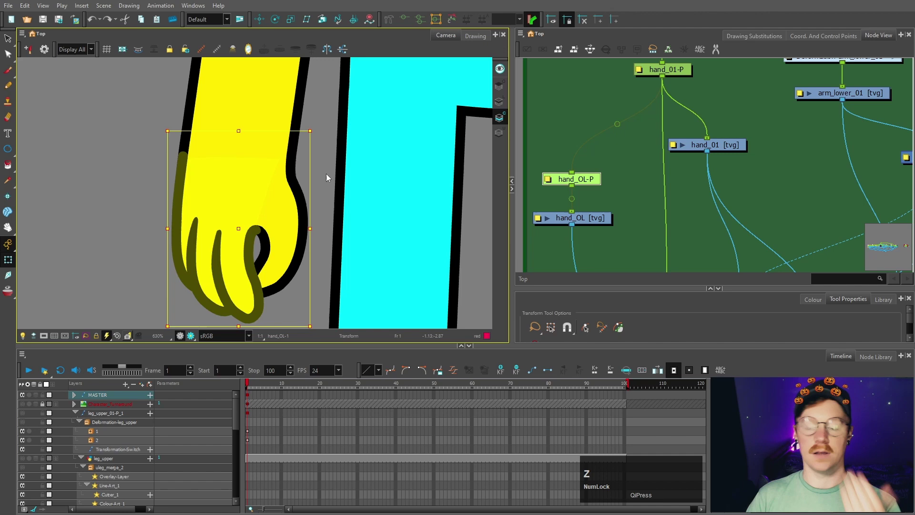
{"action": "left_click", "coordinate": [614, 183]}
{"action": "scroll", "scroll_direction": "down", "scroll_amount": 3}
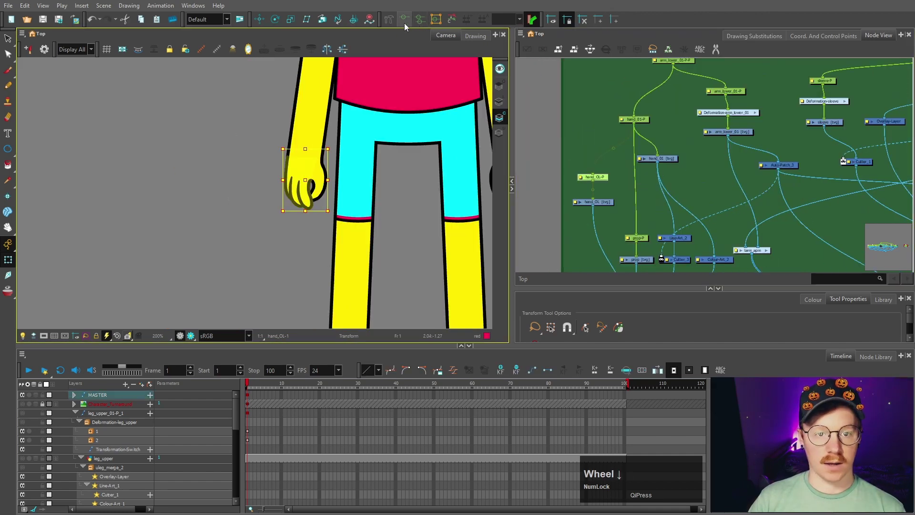
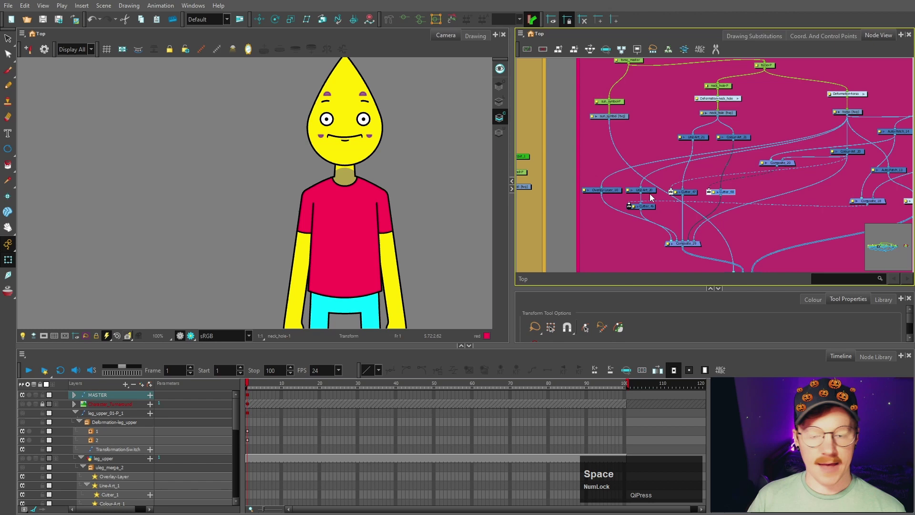
Step: Add a new drawing layer and name it logo
{"action": "scroll", "scroll_direction": "up", "scroll_amount": 3}
{"action": "key", "text": "space"}
{"action": "left_click", "coordinate": [702, 153]}
{"action": "key", "text": "space"}
{"action": "left_click", "coordinate": [687, 263]}
{"action": "key", "text": "ctrl+r"}
{"action": "left_click", "coordinate": [391, 223]}
{"action": "type", "text": "logo"}
{"action": "key", "text": "space"}
Step: Give the logo drawing a logo-P peg connected under torso_master
{"action": "left_click", "coordinate": [677, 269]}
{"action": "key", "text": "ctrl+p"}
{"action": "scroll", "scroll_direction": "down", "scroll_amount": 3}
{"action": "left_click", "coordinate": [645, 161]}
{"action": "key", "text": "space"}
{"action": "left_click", "coordinate": [641, 120]}
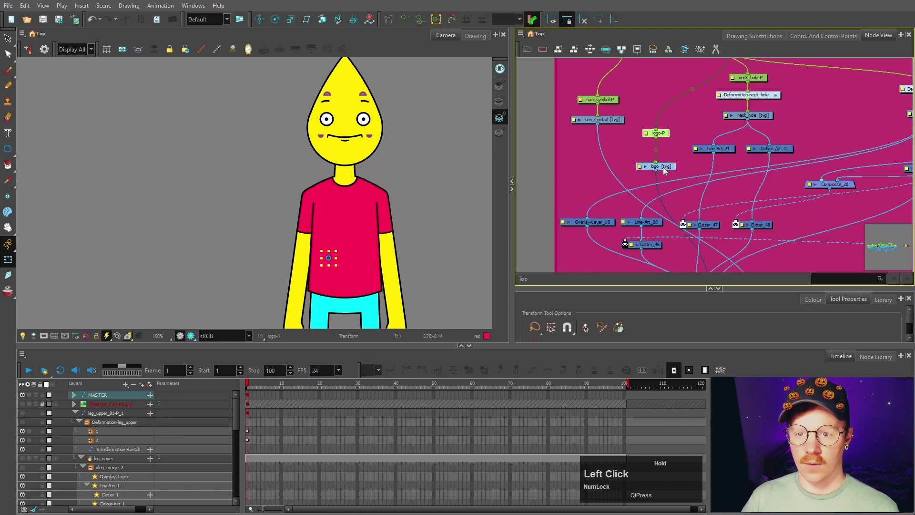
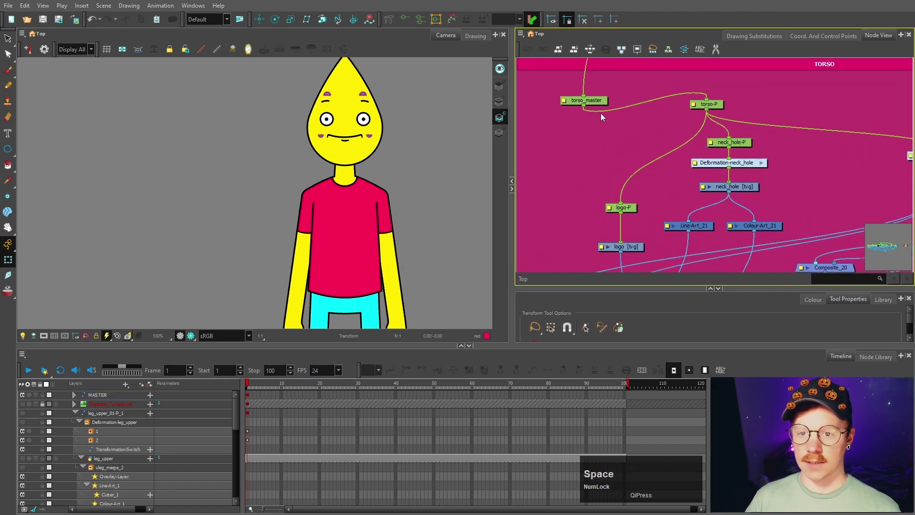
{"action": "left_click", "coordinate": [611, 185]}
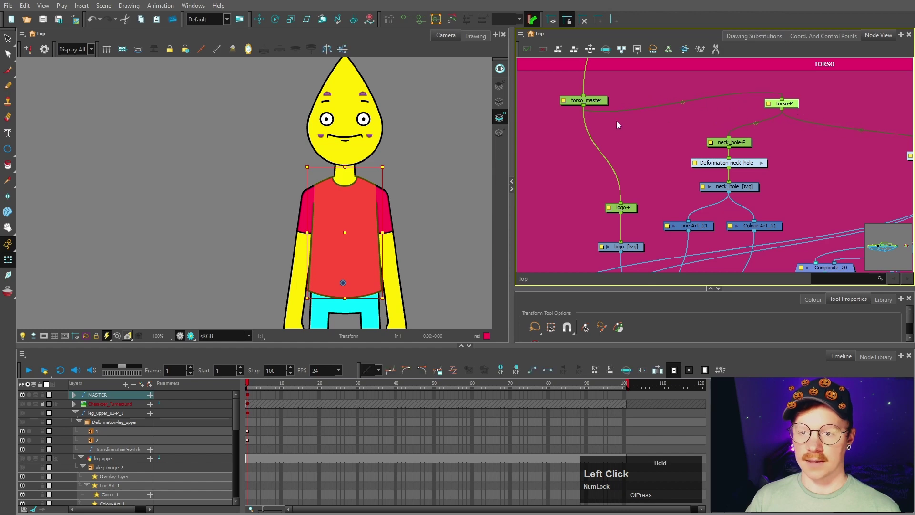
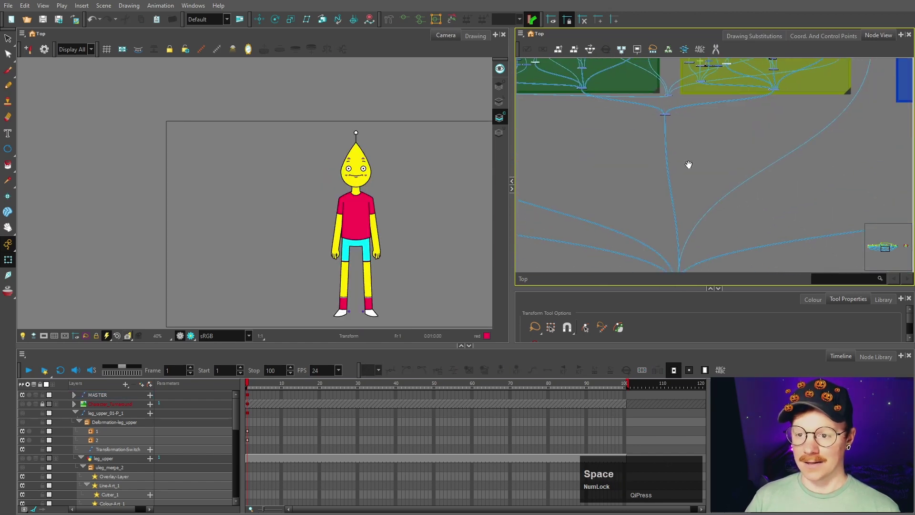
Step: Enable the Character_Turnaround reference node behind the shirt
{"action": "scroll", "scroll_direction": "up", "scroll_amount": 3}
{"action": "left_click", "coordinate": [768, 197]}
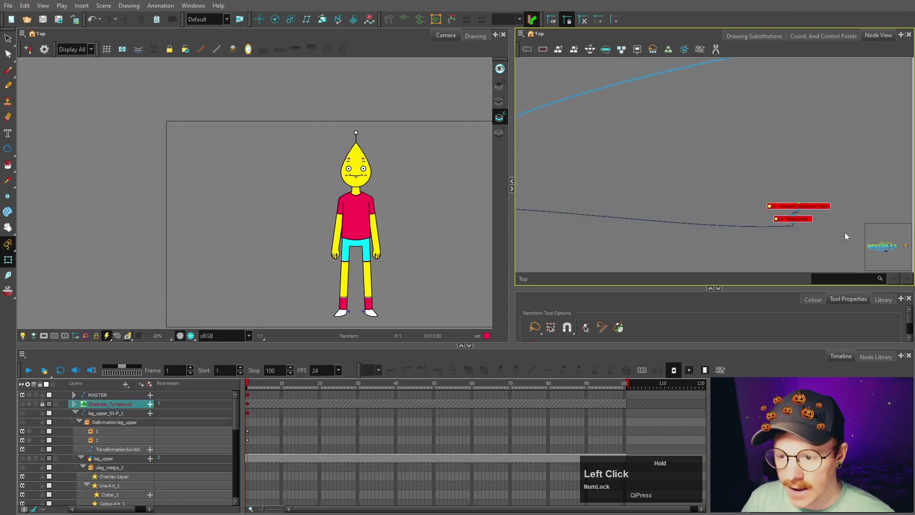
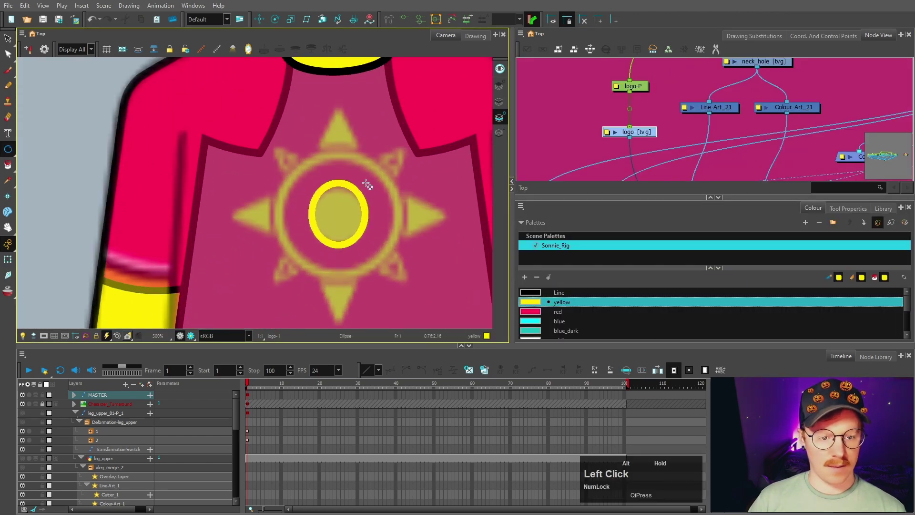
Step: Draw the sun logo's yellow concentric rings and centre dot, nudging copies into place over the reference
{"action": "key", "text": "ctrl+c"}
{"action": "key", "text": "ctrl+v"}
{"action": "key", "text": "shift+Up"}
{"action": "key", "text": "shift+Left"}
{"action": "key", "text": "ctrl+z"}
{"action": "key", "text": "v"}
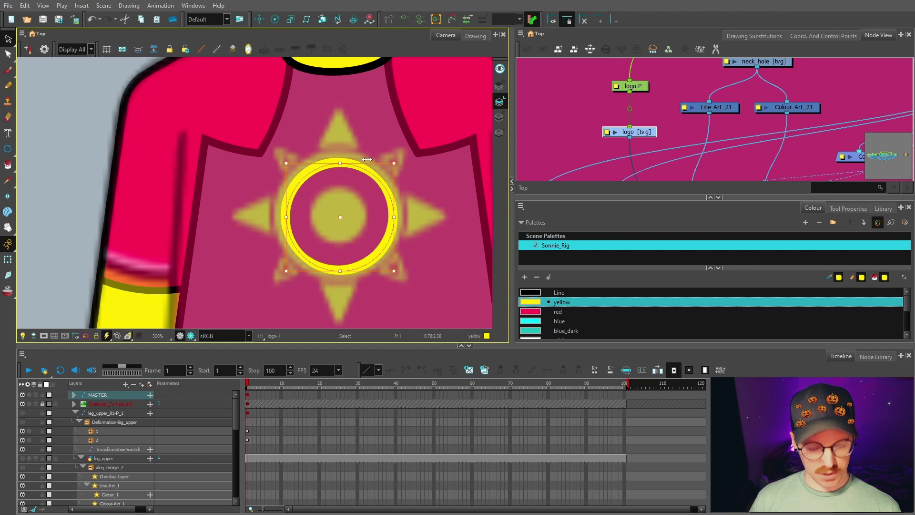
{"action": "key", "text": "shift+Num_Lock"}
{"action": "key", "text": "Up"}
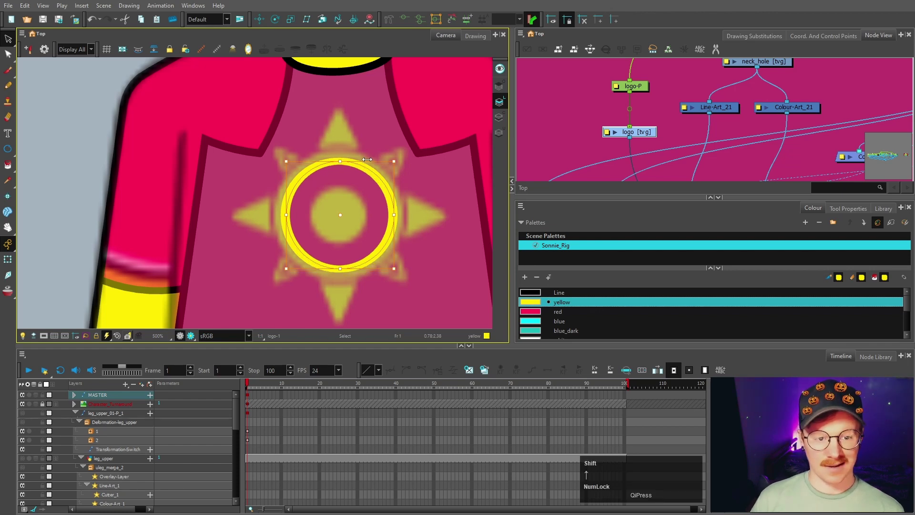
{"action": "key", "text": "Left"}
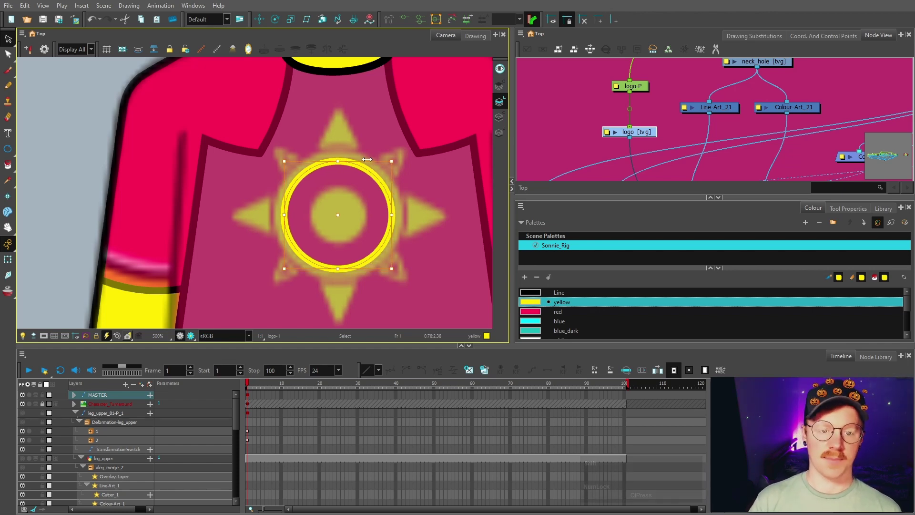
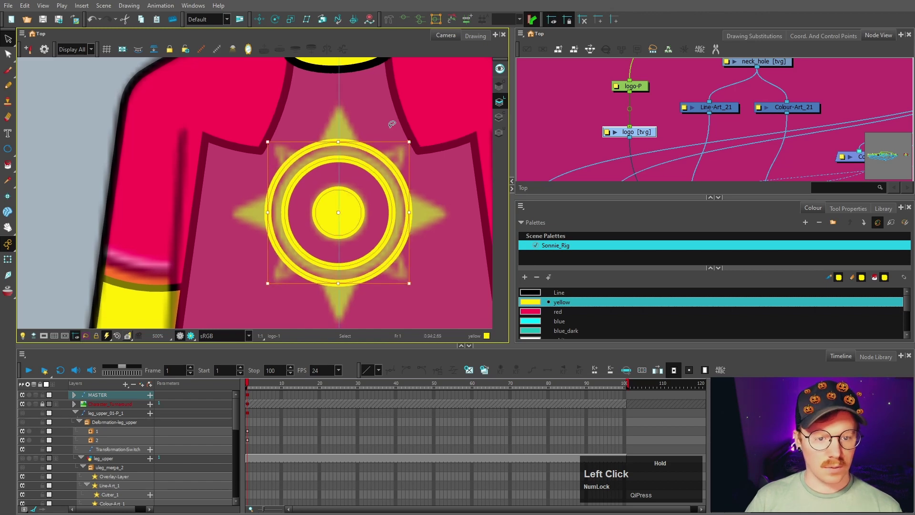
{"action": "scroll", "scroll_direction": "up", "scroll_amount": 3}
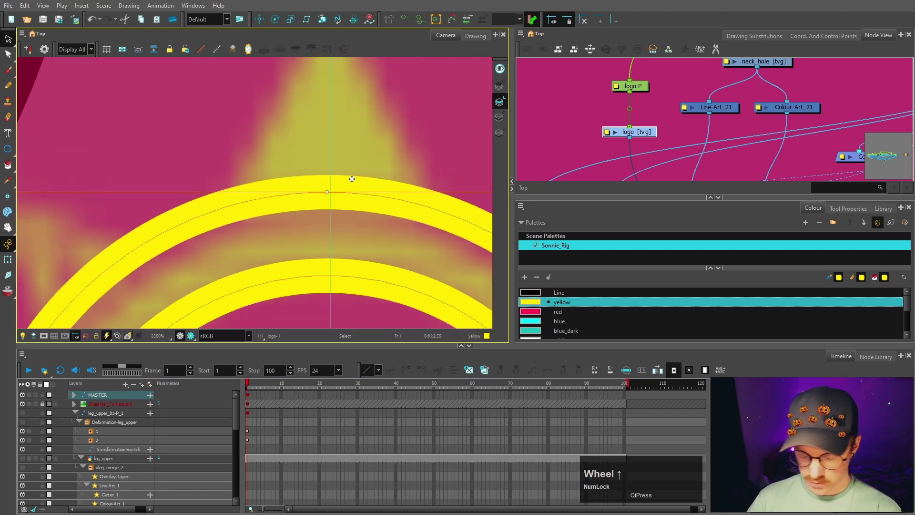
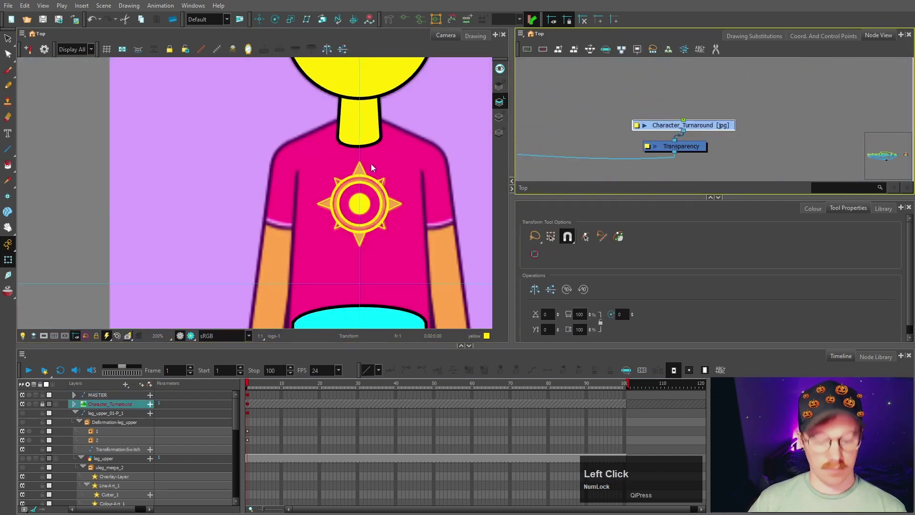
Step: Raise the Bitmap Image Quality of the turnaround reference to 5000
{"action": "key", "text": "ctrl+q"}
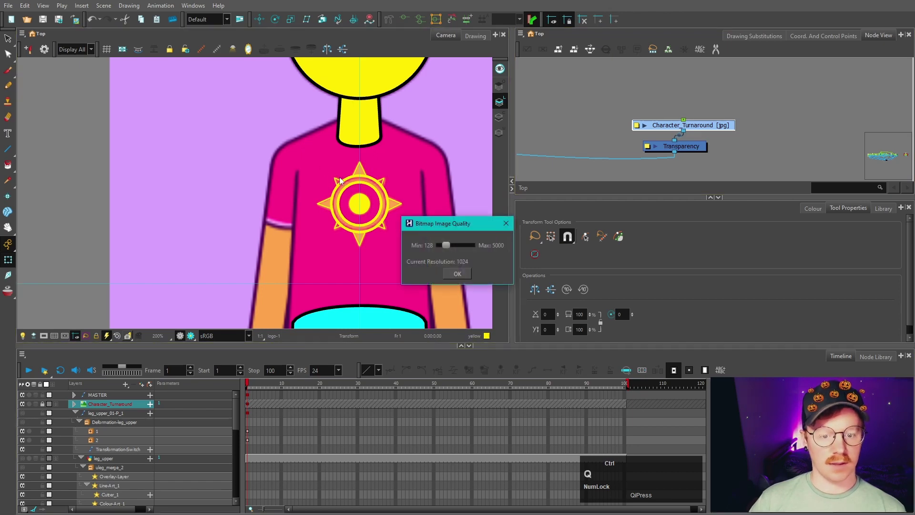
{"action": "left_click", "coordinate": [488, 250]}
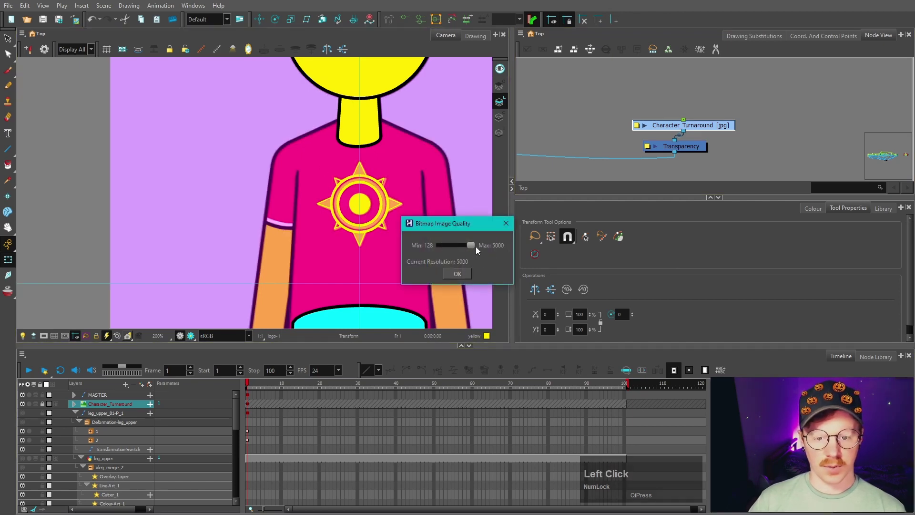
{"action": "left_click", "coordinate": [469, 277]}
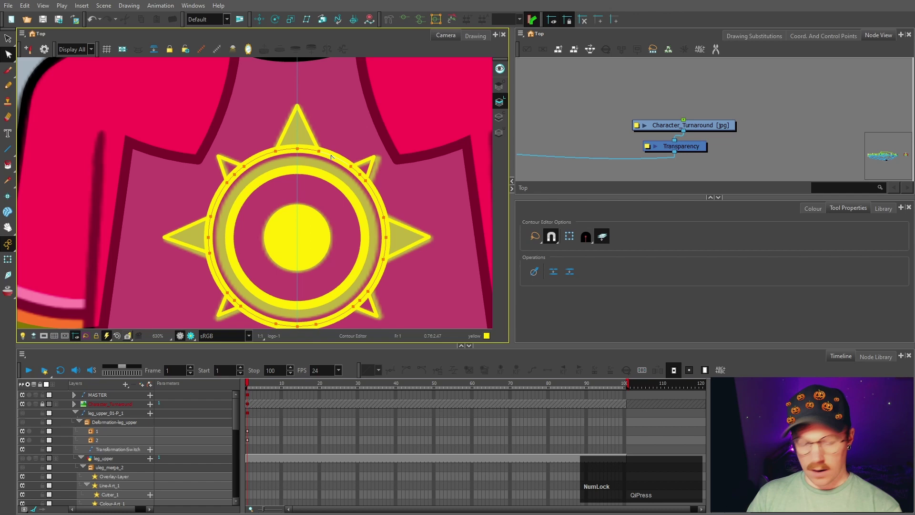
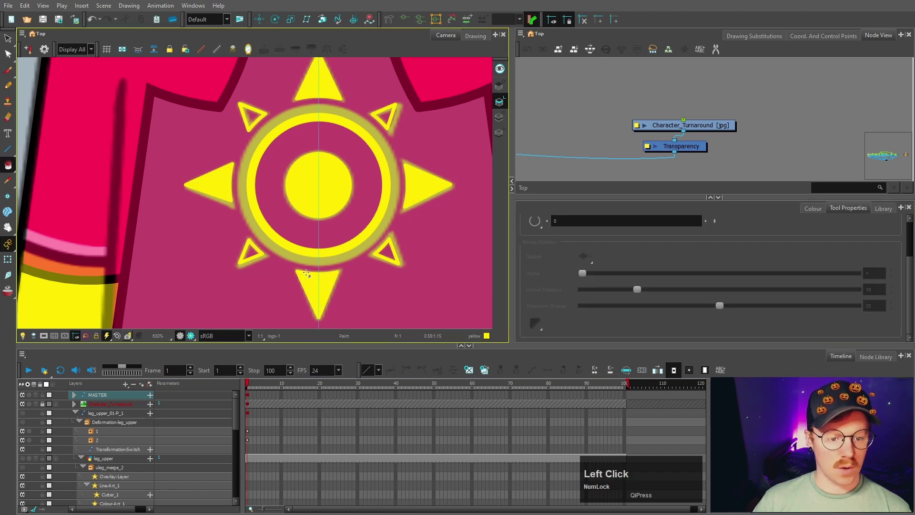
{"action": "scroll", "scroll_direction": "down", "scroll_amount": 3}
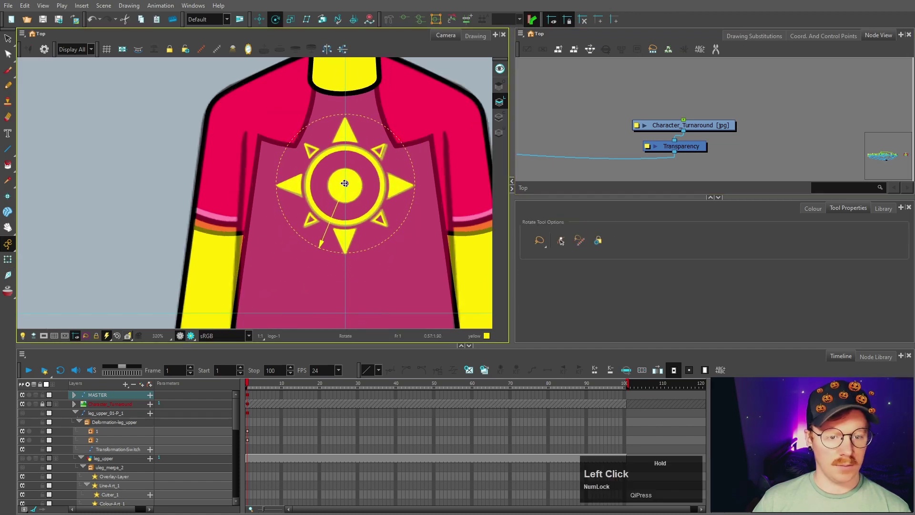
Step: Insert a Cutter node under the logo with the torso drawing as its matte
{"action": "key", "text": "Return"}
{"action": "type", "text": "cut"}
{"action": "left_click", "coordinate": [710, 134]}
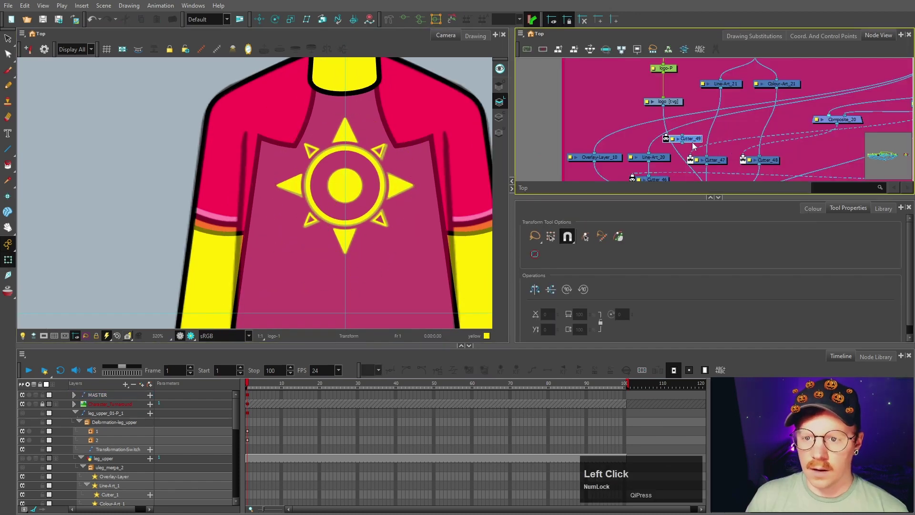
{"action": "left_click", "coordinate": [661, 141]}
{"action": "scroll", "scroll_direction": "down", "scroll_amount": 3}
{"action": "key", "text": "space"}
{"action": "left_click", "coordinate": [744, 151]}
{"action": "key", "text": "space"}
{"action": "left_click", "coordinate": [736, 140]}
Step: Disable the Character_Turnaround reference node again
{"action": "scroll", "scroll_direction": "up", "scroll_amount": 3}
{"action": "left_click", "coordinate": [675, 132]}
{"action": "key", "text": "d"}
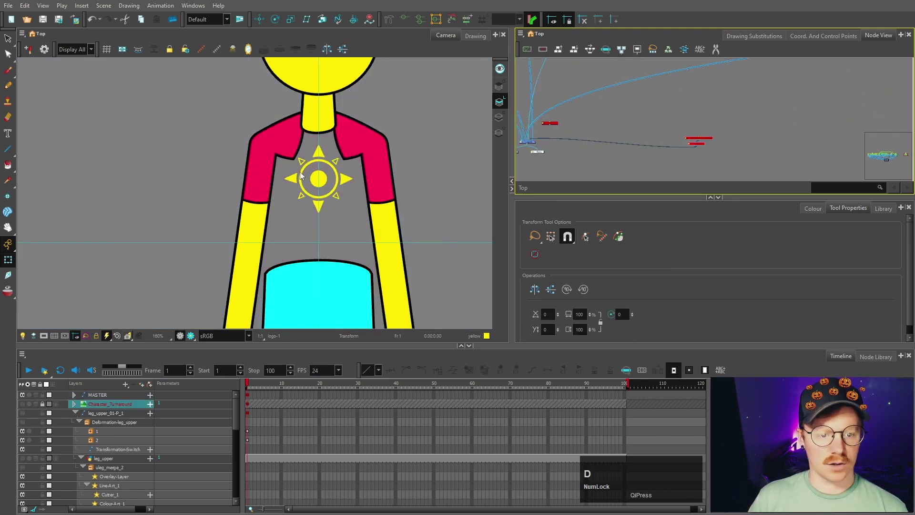
{"action": "scroll", "scroll_direction": "down", "scroll_amount": 3}
{"action": "key", "text": "space"}
{"action": "left_click", "coordinate": [594, 82]}
Step: Test-move the logo on the shirt and undo the move
{"action": "scroll", "scroll_direction": "up", "scroll_amount": 3}
{"action": "left_click", "coordinate": [701, 91]}
{"action": "key", "text": "a"}
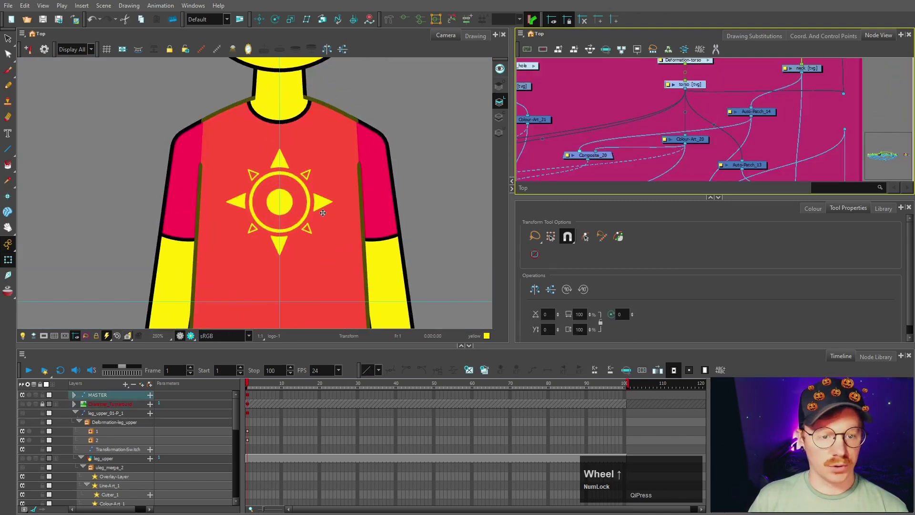
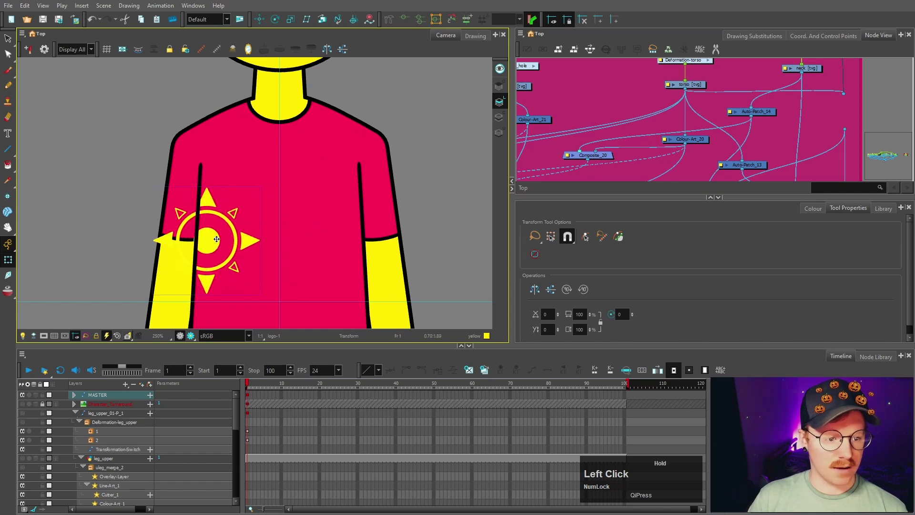
{"action": "key", "text": "space"}
{"action": "left_click", "coordinate": [841, 129]}
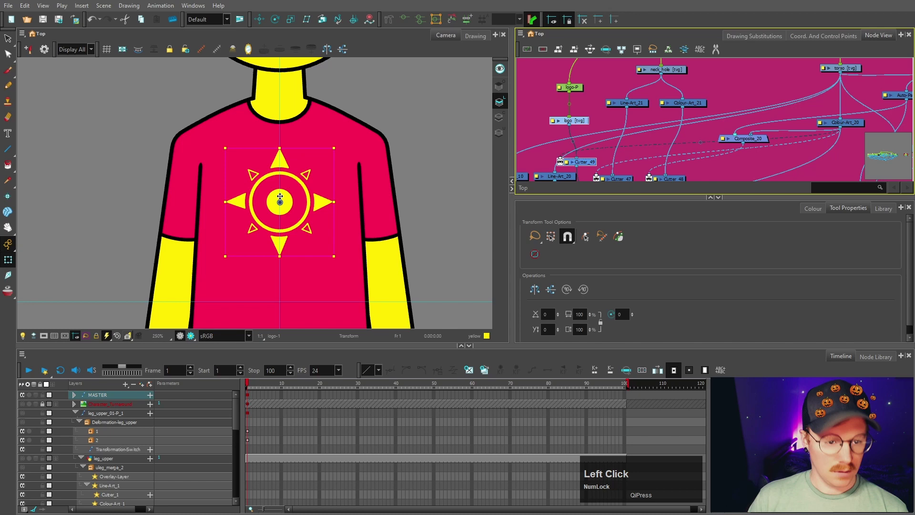
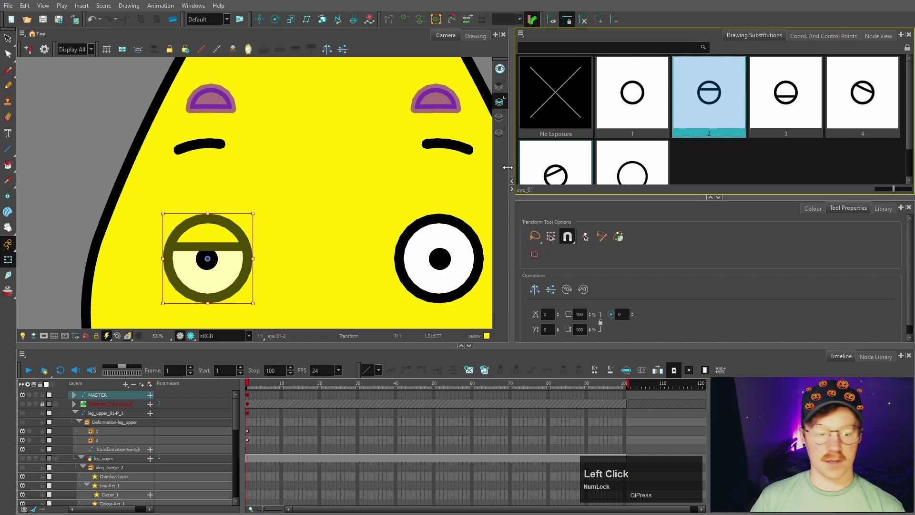
Step: Switch eye_01 back to its open drawing 1 in Drawing Substitutions
{"action": "scroll", "scroll_direction": "up", "scroll_amount": 3}
{"action": "left_click", "coordinate": [37, 74]}
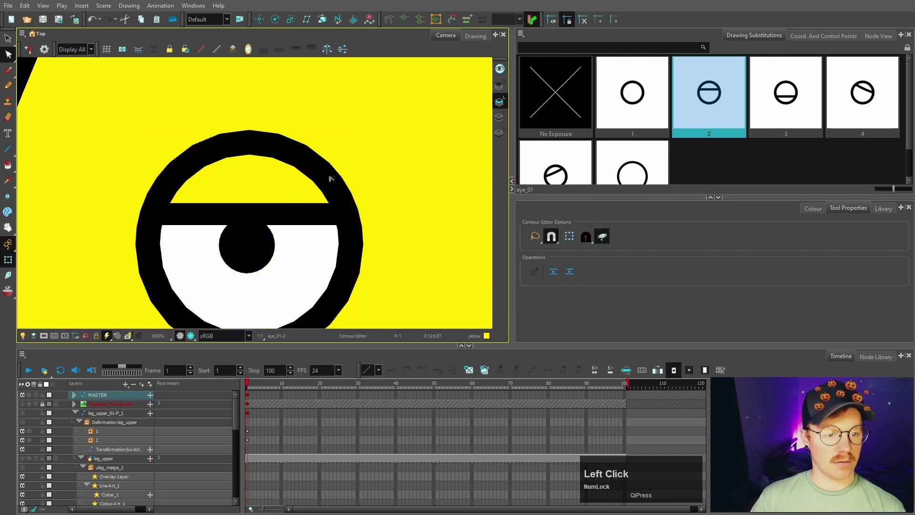
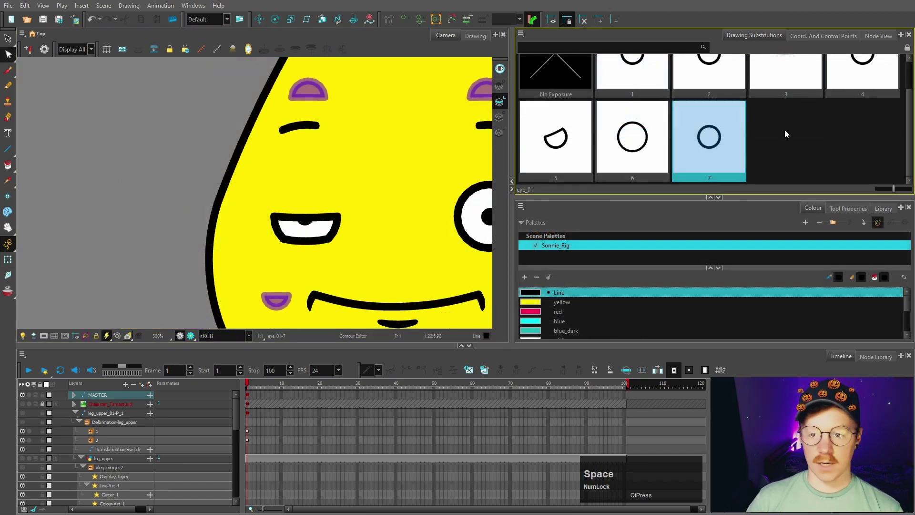
{"action": "left_click", "coordinate": [904, 132]}
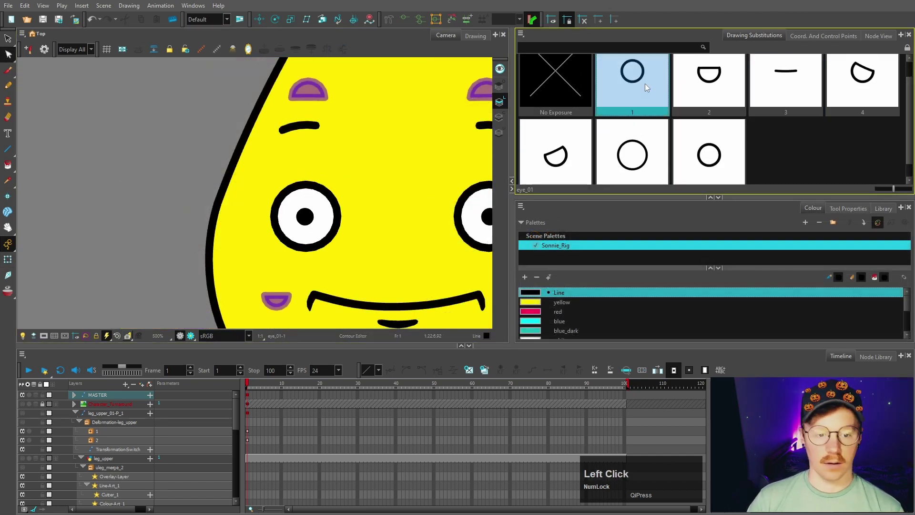
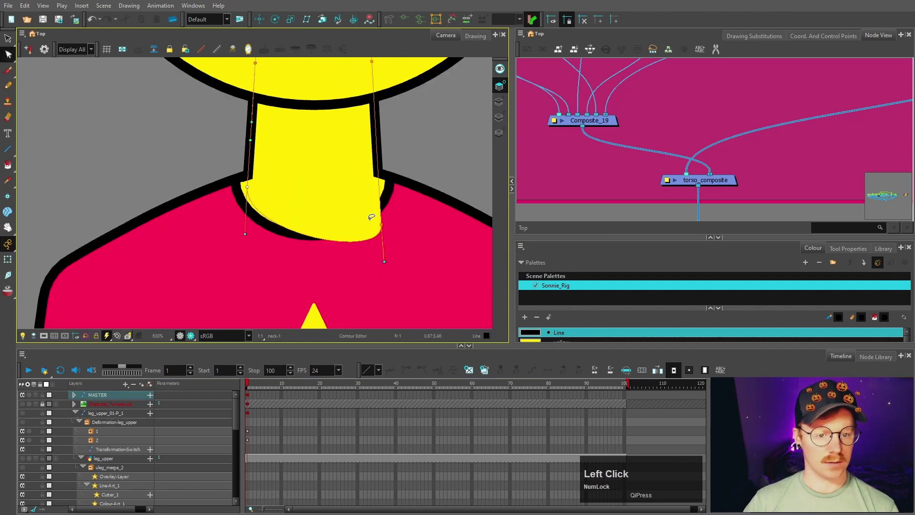
Step: Inside the neck_merge group, reshape the neck drawing's sides with the Contour Editor
{"action": "key", "text": "ctrl+z"}
{"action": "left_click", "coordinate": [655, 140]}
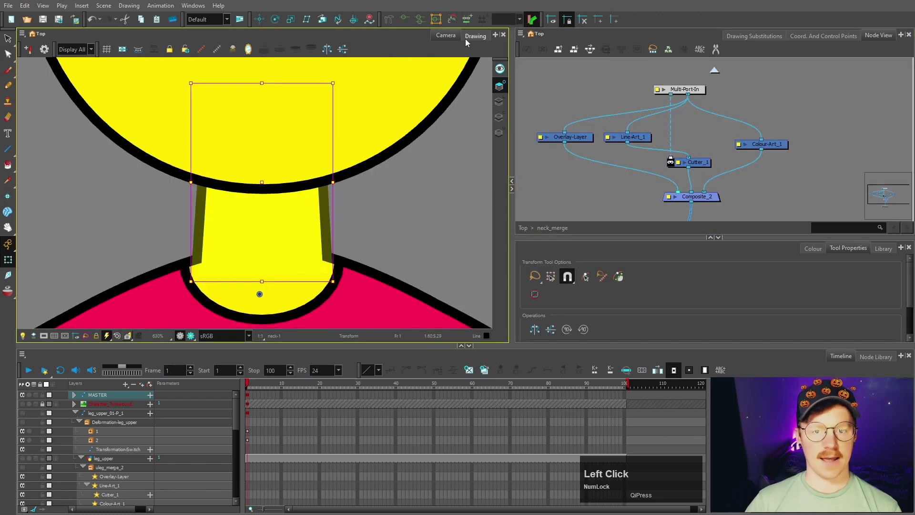
{"action": "scroll", "scroll_direction": "up", "scroll_amount": 3}
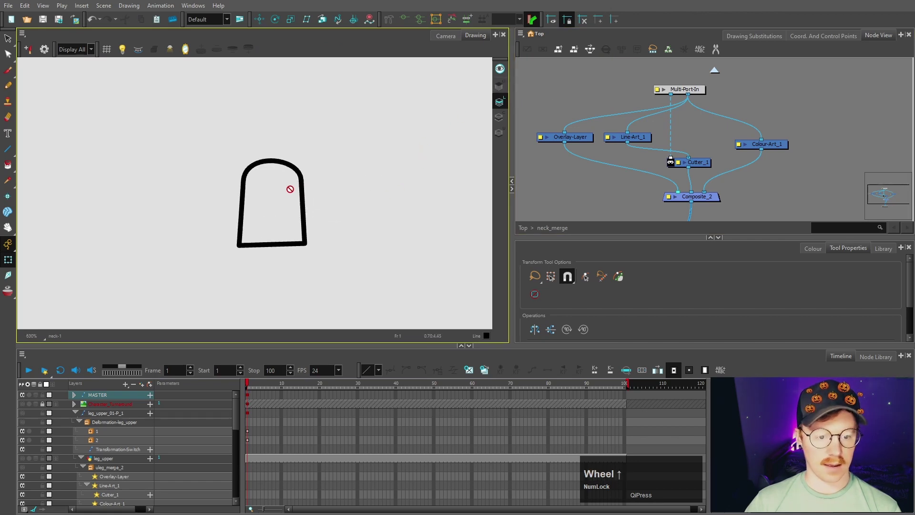
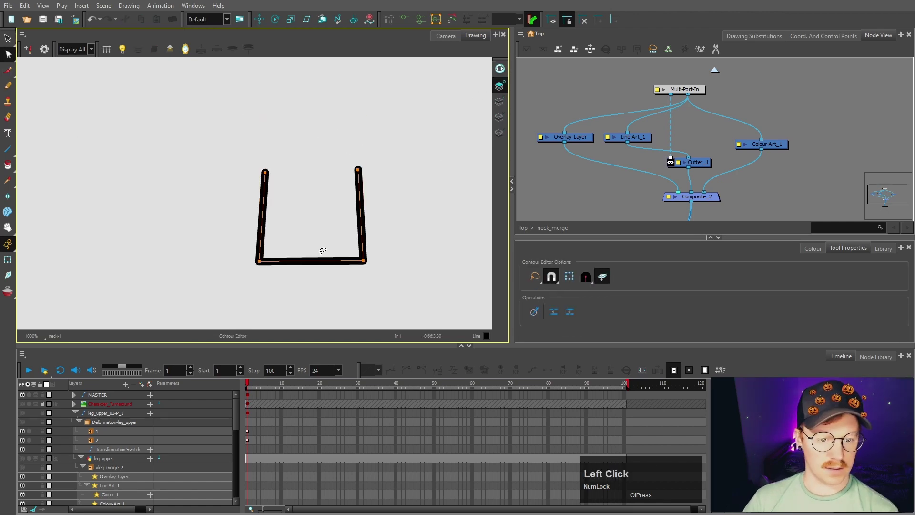
{"action": "scroll", "scroll_direction": "down", "scroll_amount": 3}
{"action": "key", "text": "space"}
{"action": "scroll", "scroll_direction": "down", "scroll_amount": 3}
{"action": "left_click", "coordinate": [786, 138]}
{"action": "key", "text": "space"}
{"action": "scroll", "scroll_direction": "up", "scroll_amount": 3}
Step: Return to the Top network and check the neck against the head
{"action": "key", "text": "space"}
{"action": "left_click", "coordinate": [813, 135]}
{"action": "key", "text": "space"}
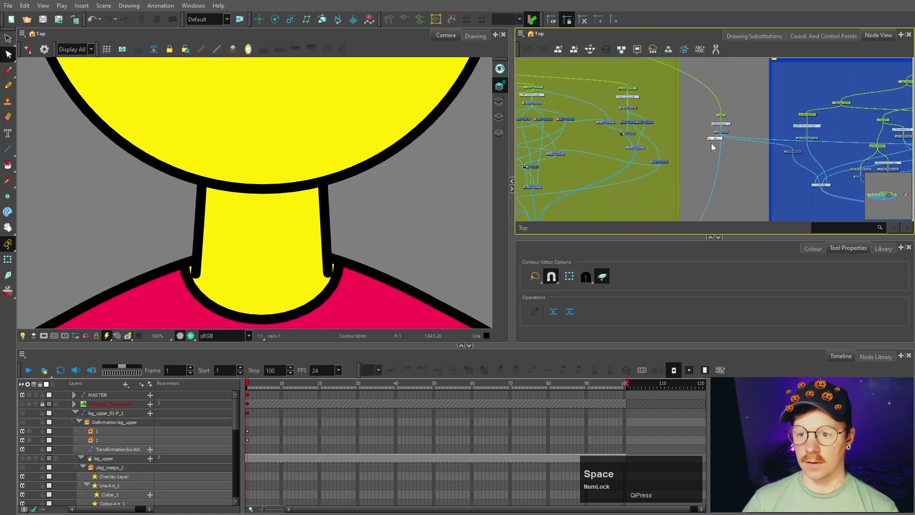
{"action": "left_click", "coordinate": [722, 143]}
{"action": "key", "text": "space"}
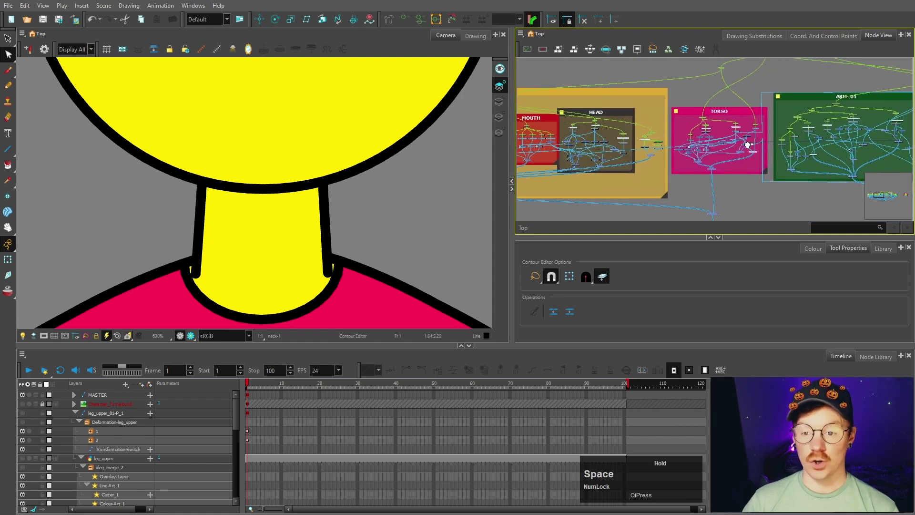
{"action": "scroll", "scroll_direction": "up", "scroll_amount": 3}
{"action": "scroll", "scroll_direction": "down", "scroll_amount": 3}
{"action": "key", "text": "space"}
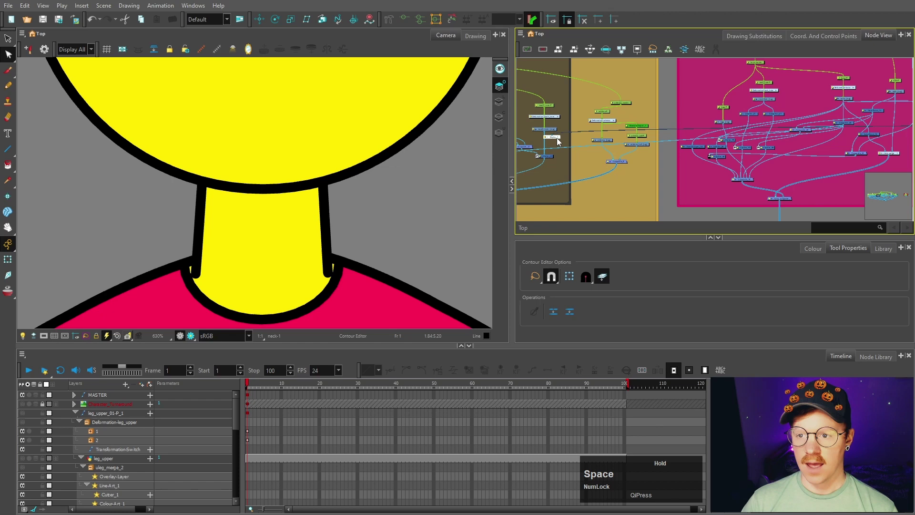
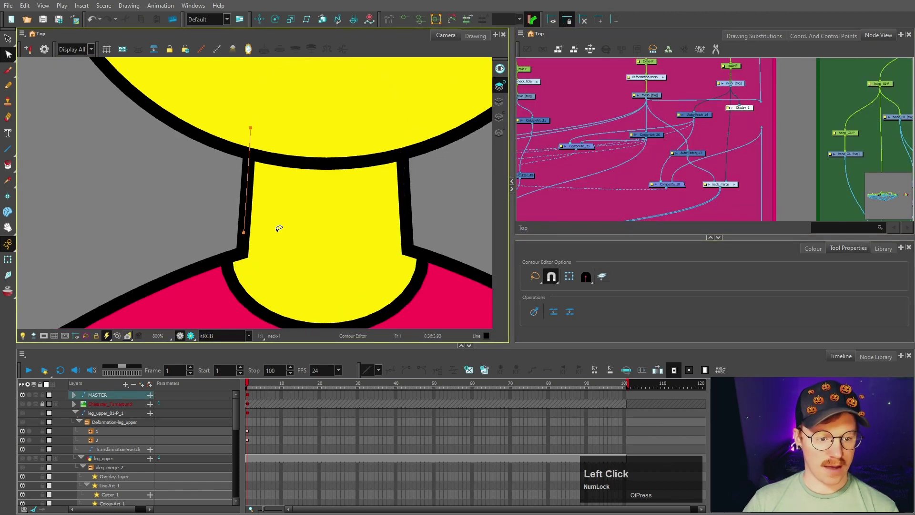
Step: Select the head drawing and fit the whole character in view
{"action": "scroll", "scroll_direction": "down", "scroll_amount": 3}
{"action": "key", "text": "space"}
{"action": "left_click", "coordinate": [353, 192]}
{"action": "key", "text": "space"}
{"action": "left_click", "coordinate": [303, 232]}
{"action": "scroll", "scroll_direction": "up", "scroll_amount": 3}
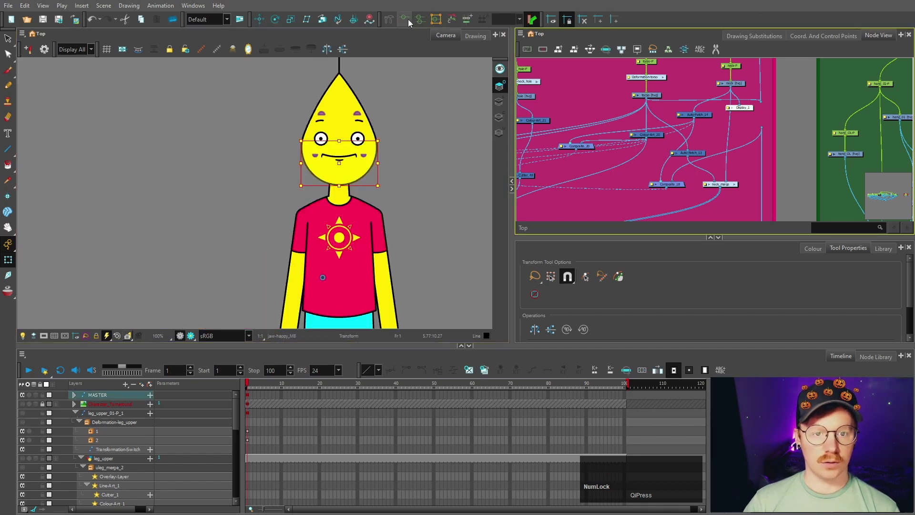
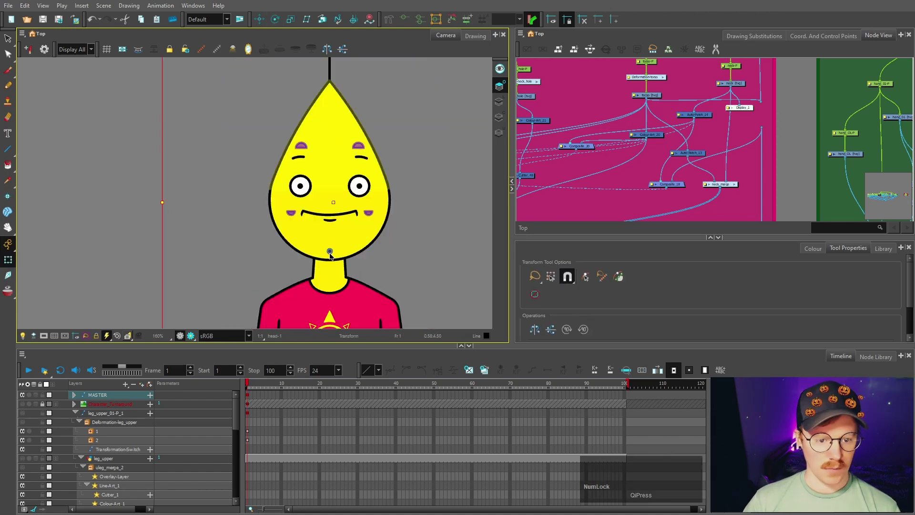
Step: Try the Rotate tool on the head, then pan to the main Composite and Display nodes
{"action": "left_click", "coordinate": [289, 28]}
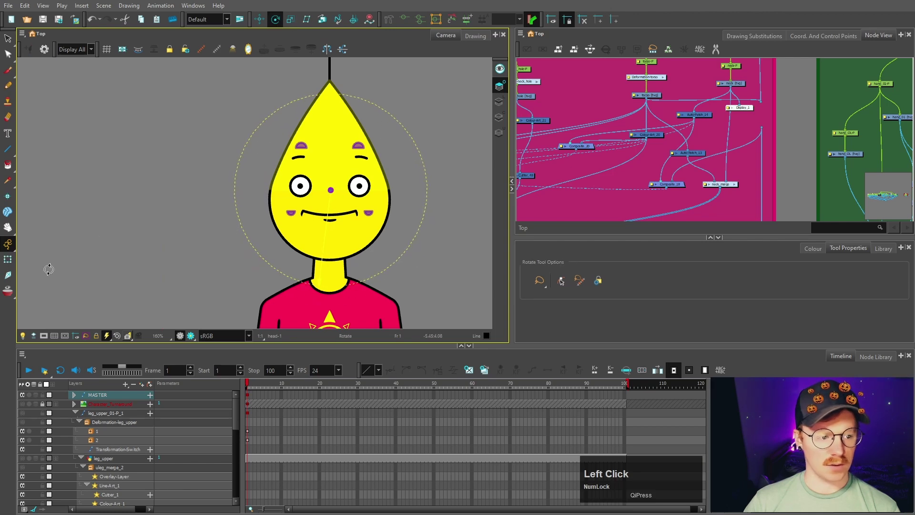
{"action": "scroll", "scroll_direction": "up", "scroll_amount": 3}
{"action": "scroll", "scroll_direction": "down", "scroll_amount": 3}
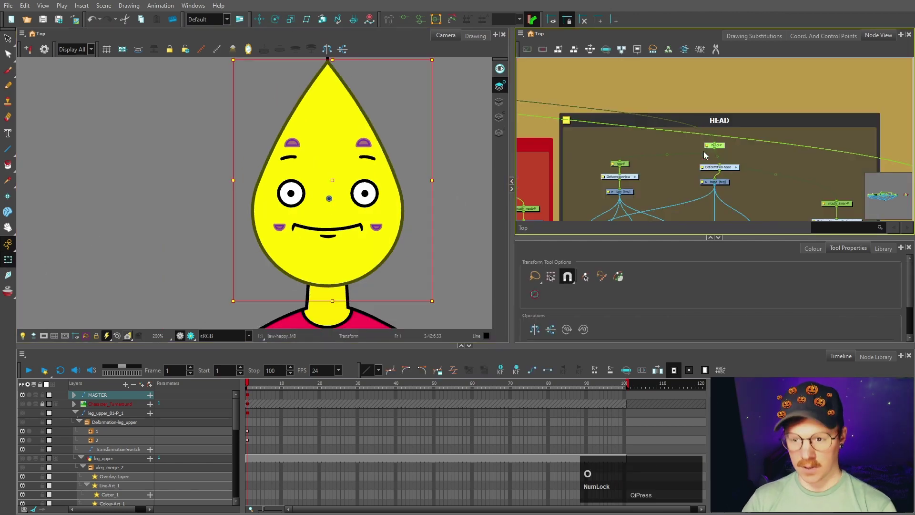
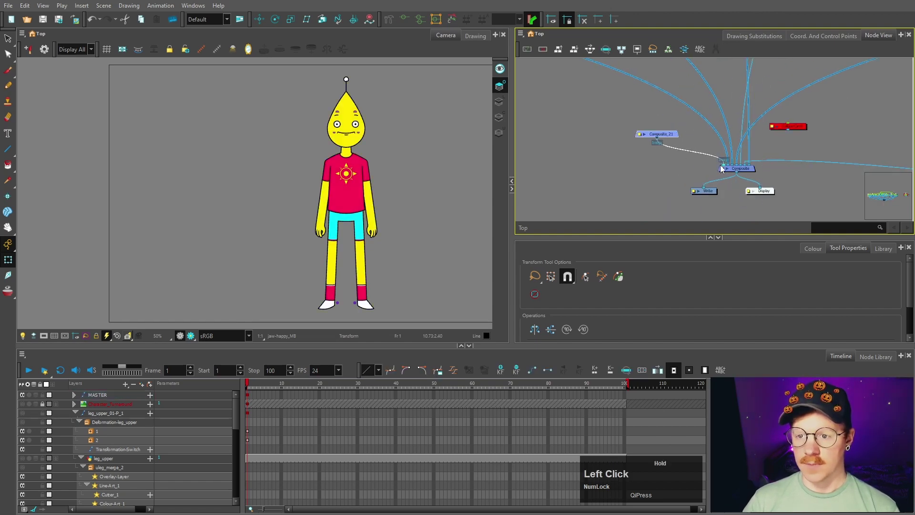
Step: Rename Composite_21 to handles_comp
{"action": "key", "text": "space"}
{"action": "left_click", "coordinate": [632, 149]}
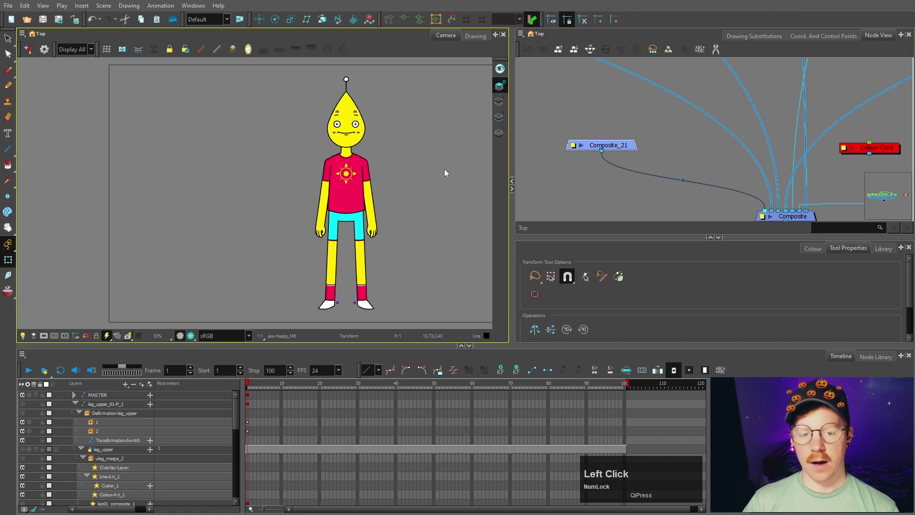
{"action": "left_click", "coordinate": [641, 150]}
{"action": "type", "text": "handles"}
{"action": "type", "text": "comp"}
{"action": "scroll", "scroll_direction": "down", "scroll_amount": 3}
{"action": "scroll", "scroll_direction": "up", "scroll_amount": 3}
{"action": "scroll", "scroll_direction": "down", "scroll_amount": 3}
{"action": "key", "text": "space"}
Step: Review handles_comp's connections to the purple foot handles
{"action": "left_click", "coordinate": [622, 121]}
{"action": "key", "text": "space"}
{"action": "left_click", "coordinate": [680, 156]}
{"action": "scroll", "scroll_direction": "down", "scroll_amount": 3}
{"action": "scroll", "scroll_direction": "up", "scroll_amount": 3}
{"action": "left_click", "coordinate": [367, 269]}
{"action": "key", "text": "o"}
{"action": "scroll", "scroll_direction": "up", "scroll_amount": 3}
{"action": "left_click", "coordinate": [686, 154]}
Step: Insert a Visibility node below handles_comp and bring up its Layer Properties
{"action": "key", "text": "Return"}
{"action": "type", "text": "vis"}
{"action": "left_click", "coordinate": [717, 145]}
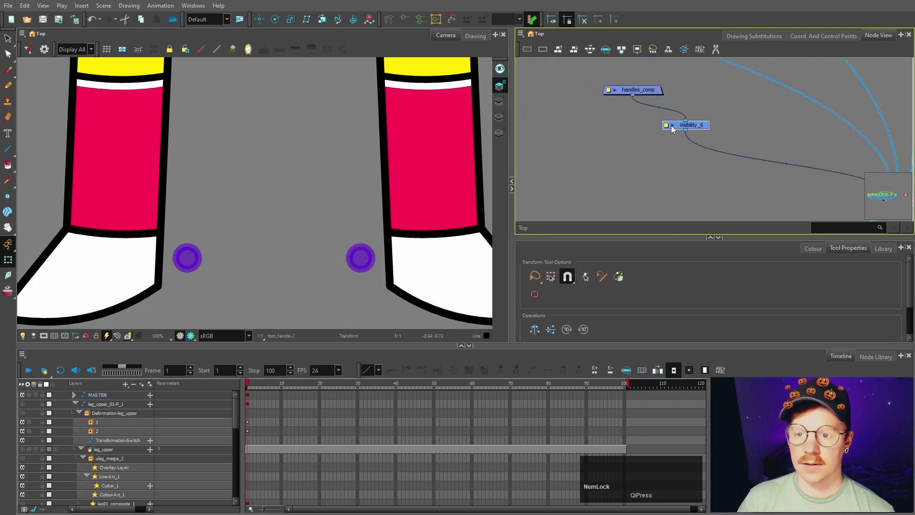
{"action": "left_click", "coordinate": [667, 130]}
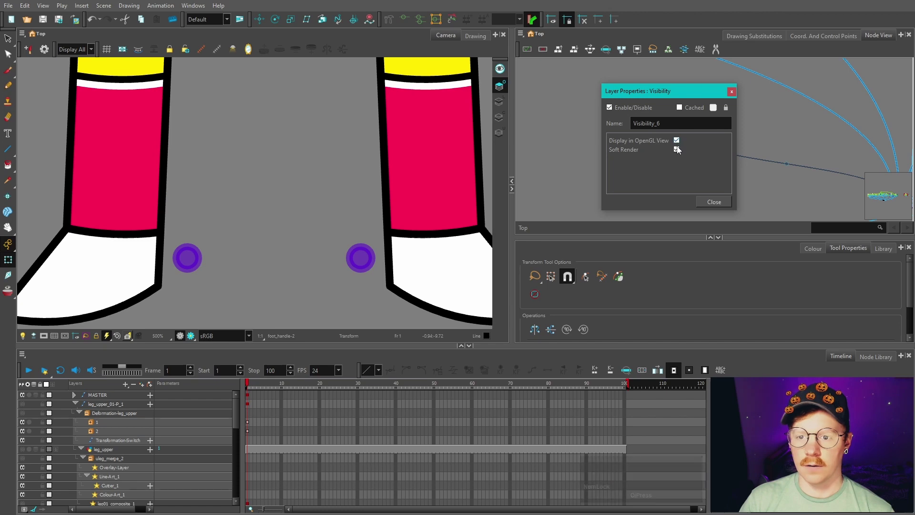
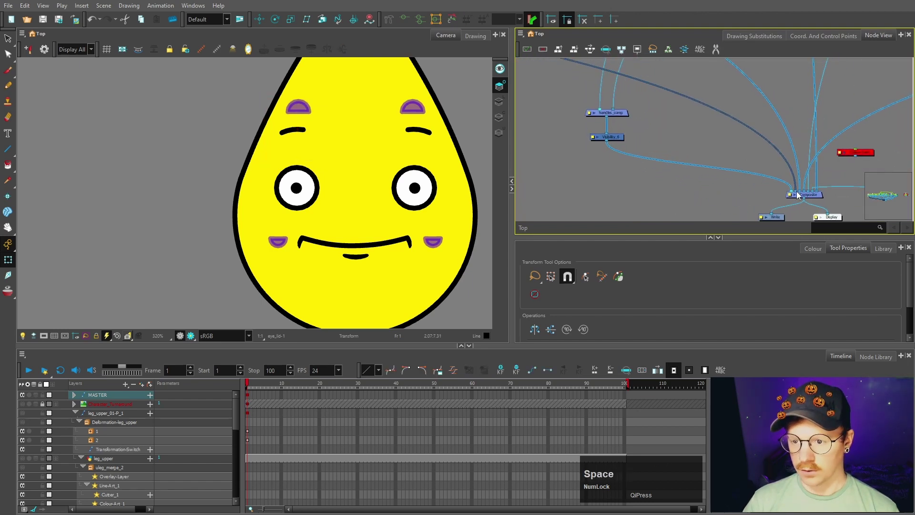
{"action": "left_click", "coordinate": [800, 193]}
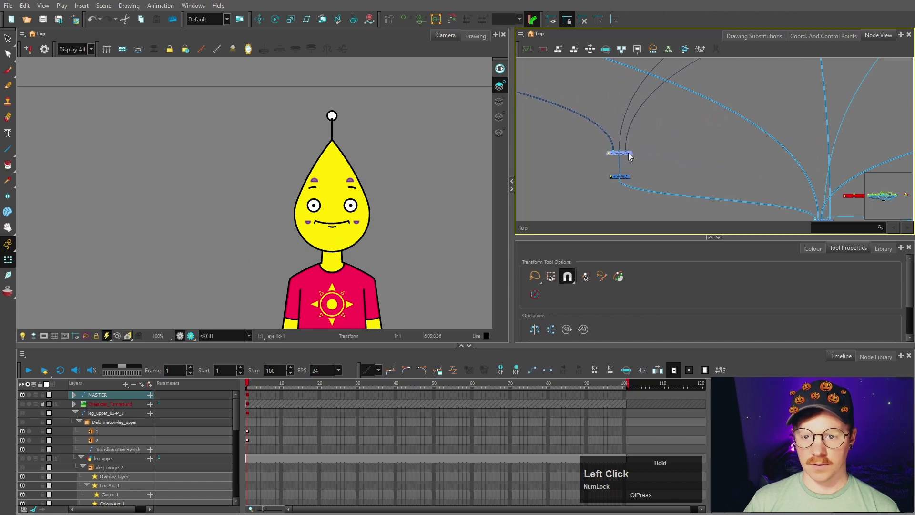
{"action": "scroll", "scroll_direction": "down", "scroll_amount": 3}
{"action": "scroll", "scroll_direction": "up", "scroll_amount": 3}
{"action": "scroll", "scroll_direction": "down", "scroll_amount": 3}
{"action": "key", "text": "space"}
{"action": "left_click", "coordinate": [390, 224]}
{"action": "key", "text": "space"}
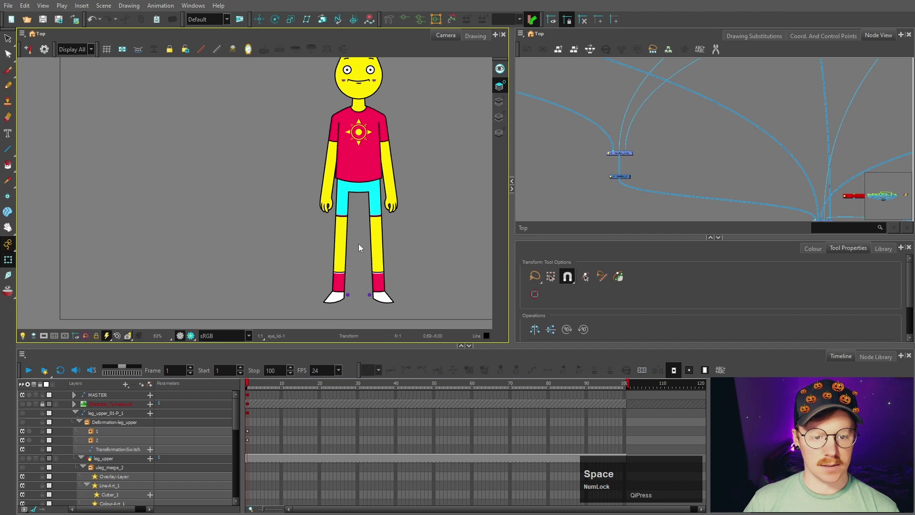
{"action": "scroll", "scroll_direction": "up", "scroll_amount": 3}
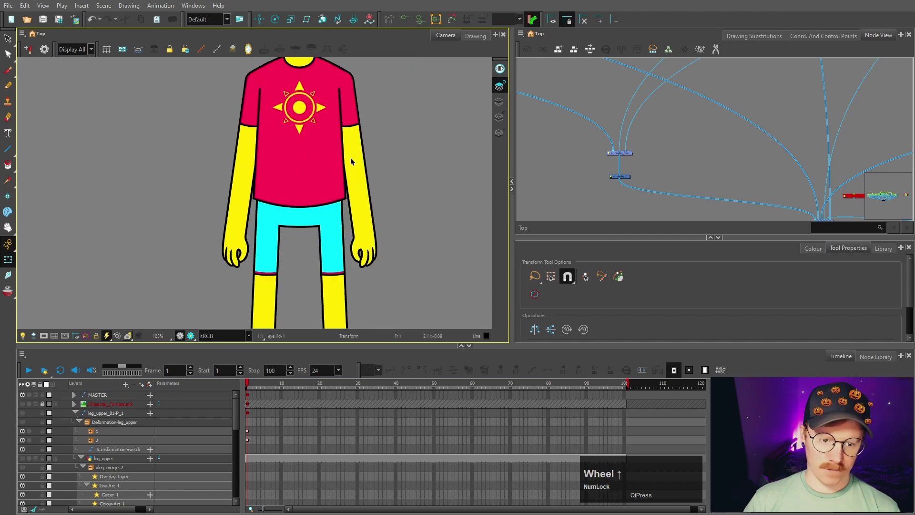
{"action": "left_click", "coordinate": [386, 234]}
{"action": "key", "text": "space"}
{"action": "scroll", "scroll_direction": "down", "scroll_amount": 3}
{"action": "key", "text": "space"}
{"action": "left_click", "coordinate": [397, 106]}
{"action": "key", "text": "space"}
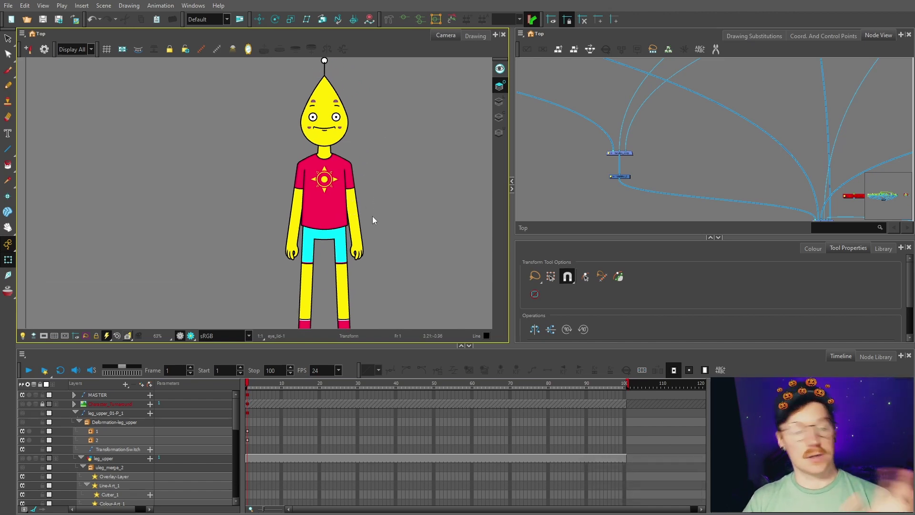
{"action": "scroll", "scroll_direction": "up", "scroll_amount": 3}
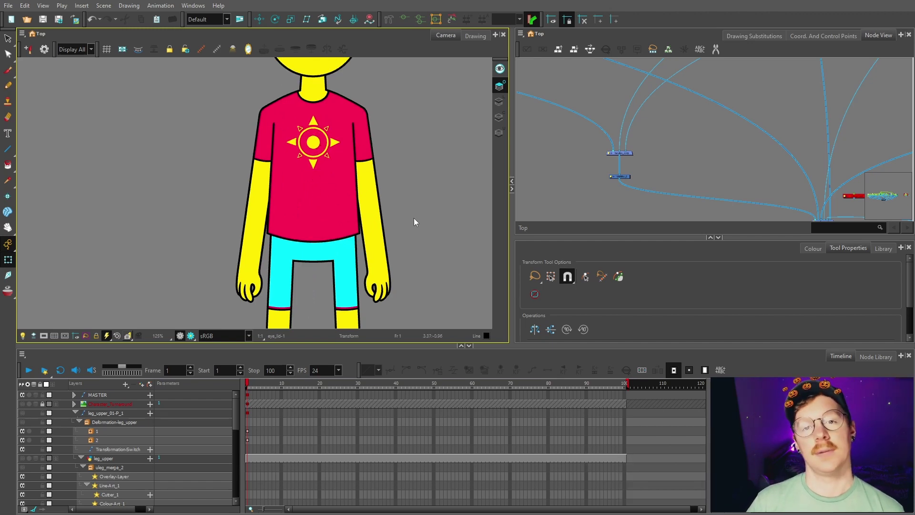
{"action": "left_click", "coordinate": [436, 231]}
{"action": "key", "text": "space"}
{"action": "left_click", "coordinate": [438, 225]}
{"action": "key", "text": "space"}
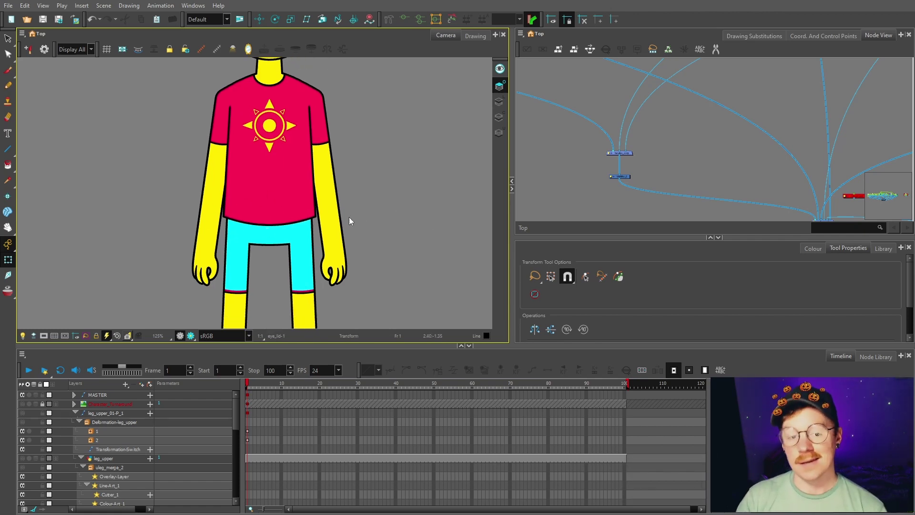
{"action": "scroll", "scroll_direction": "down", "scroll_amount": 3}
{"action": "key", "text": "space"}
{"action": "left_click", "coordinate": [362, 203]}
{"action": "key", "text": "space"}
{"action": "scroll", "scroll_direction": "down", "scroll_amount": 3}
{"action": "scroll", "scroll_direction": "up", "scroll_amount": 3}
{"action": "key", "text": "space"}
{"action": "left_click", "coordinate": [398, 160]}
{"action": "key", "text": "space"}
{"action": "left_click", "coordinate": [363, 255]}
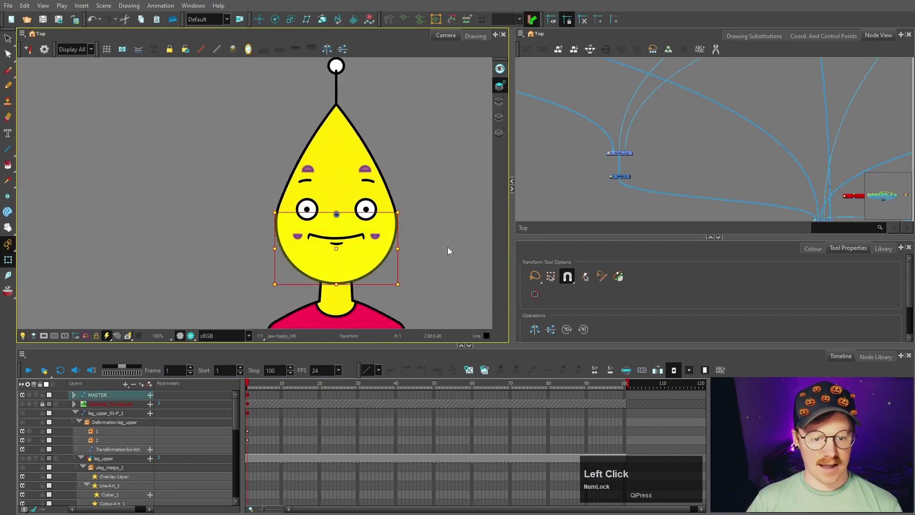
{"action": "scroll", "scroll_direction": "up", "scroll_amount": 3}
{"action": "left_click", "coordinate": [362, 195]}
{"action": "key", "text": "b"}
{"action": "type", "text": "bbbb"}
{"action": "scroll", "scroll_direction": "down", "scroll_amount": 3}
{"action": "scroll", "scroll_direction": "up", "scroll_amount": 3}
{"action": "left_click", "coordinate": [452, 243]}
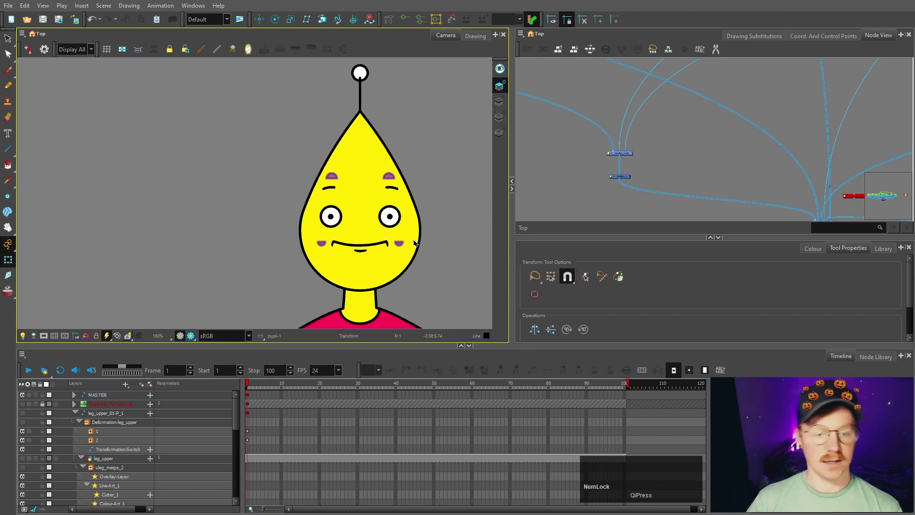
{"action": "scroll", "scroll_direction": "up", "scroll_amount": 3}
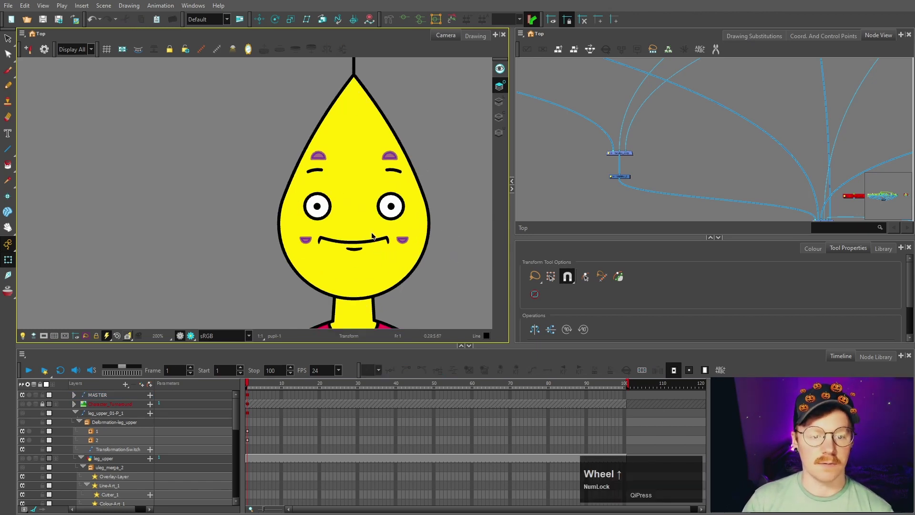
{"action": "scroll", "scroll_direction": "down", "scroll_amount": 3}
{"action": "key", "text": "space"}
{"action": "left_click", "coordinate": [409, 278]}
{"action": "key", "text": "space"}
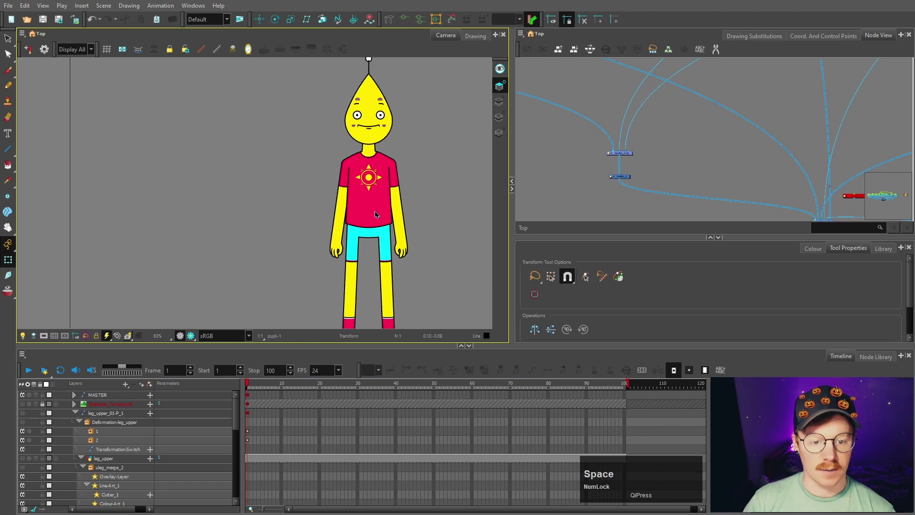
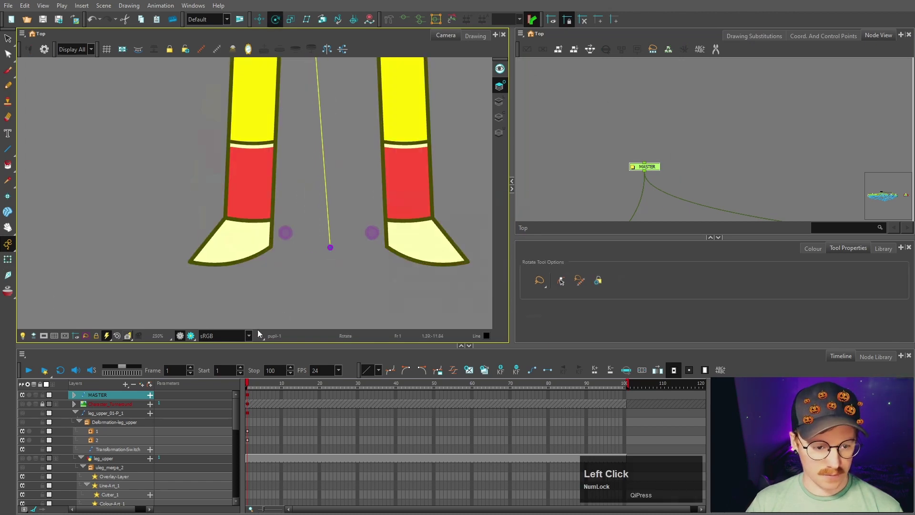
Step: Create the head_handle and face_handle drawing layers
{"action": "type", "text": "head"}
{"action": "type", "text": "handle"}
{"action": "left_click", "coordinate": [401, 206]}
{"action": "type", "text": "face"}
{"action": "key", "text": "shift+b"}
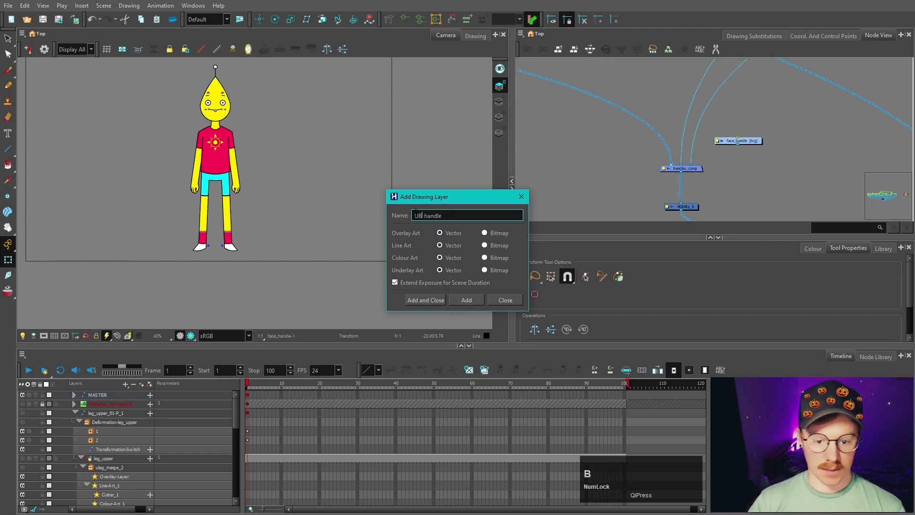
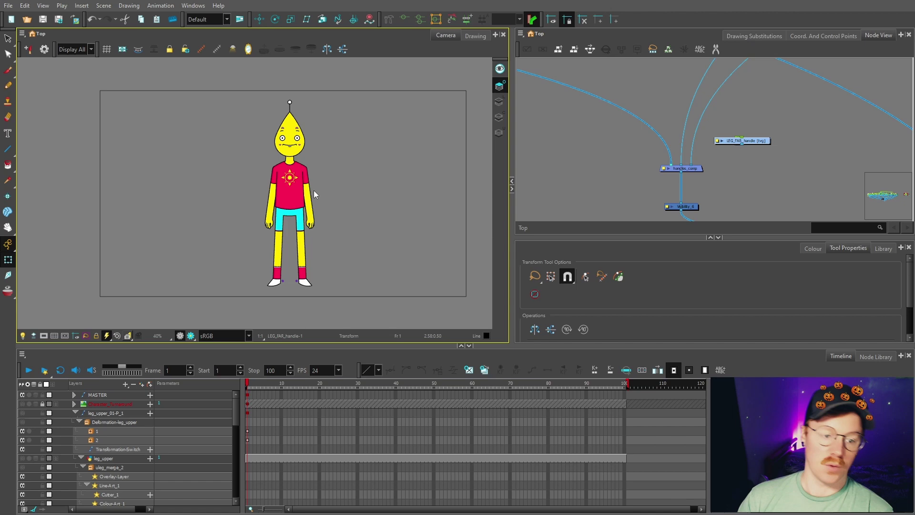
Step: Connect the new handle drawings into handles_comp
{"action": "scroll", "scroll_direction": "up", "scroll_amount": 3}
{"action": "left_click", "coordinate": [788, 165]}
{"action": "key", "text": "space"}
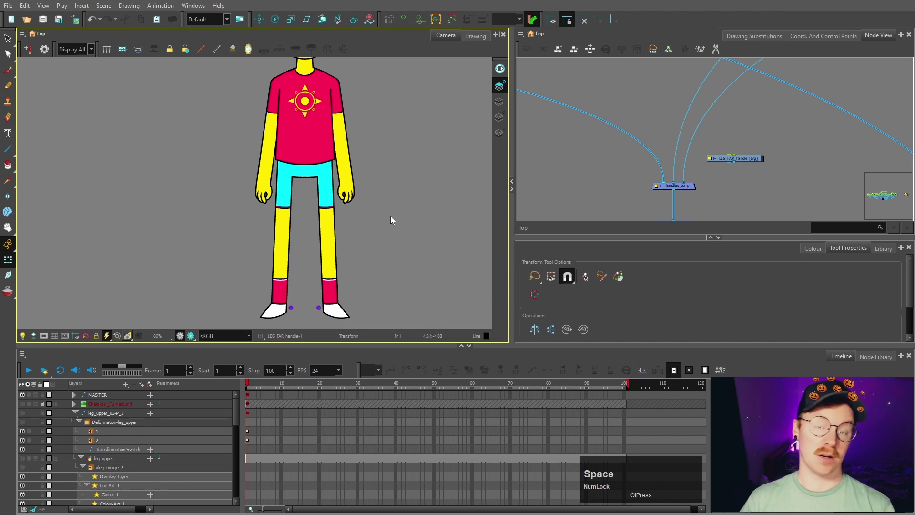
{"action": "left_click", "coordinate": [759, 162]}
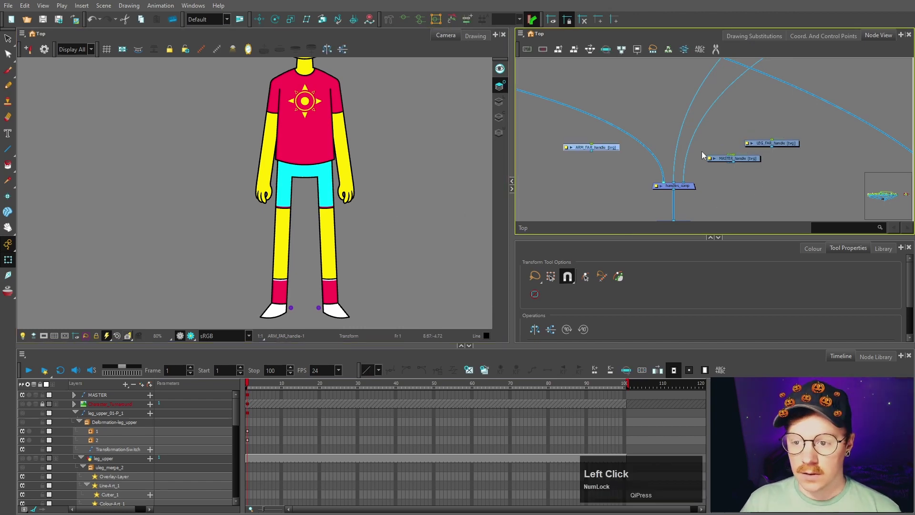
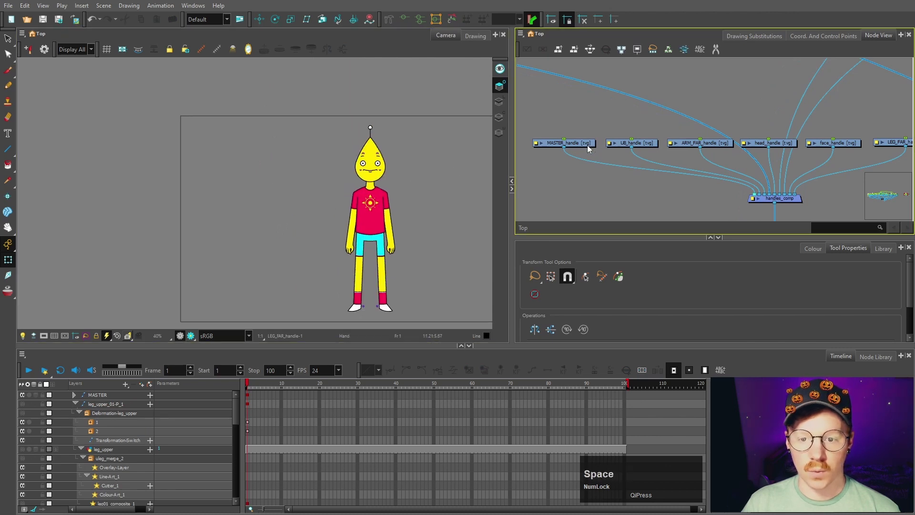
Step: Inspect the six handle drawings feeding handles_comp, from MASTER_handle to the leg nodes
{"action": "scroll", "scroll_direction": "down", "scroll_amount": 3}
{"action": "left_click", "coordinate": [591, 146]}
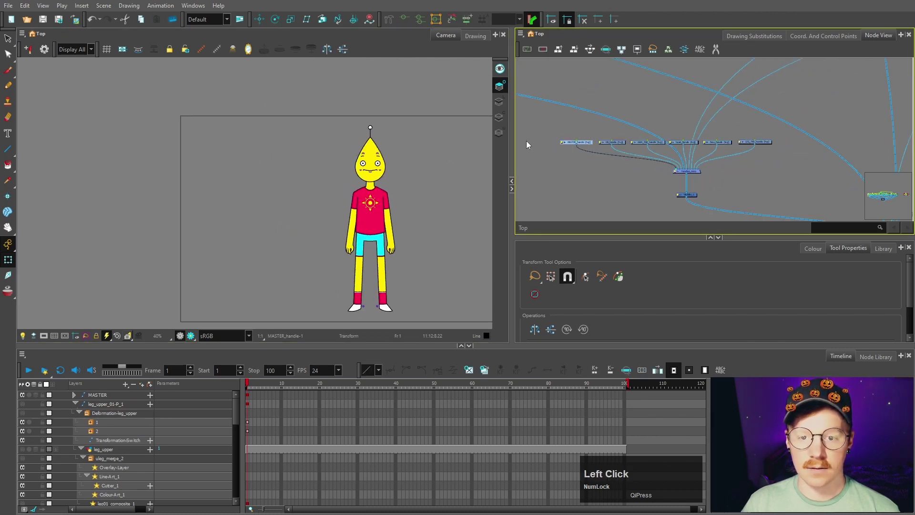
{"action": "scroll", "scroll_direction": "up", "scroll_amount": 3}
{"action": "scroll", "scroll_direction": "down", "scroll_amount": 3}
{"action": "key", "text": "space"}
{"action": "left_click", "coordinate": [624, 162]}
{"action": "key", "text": "space"}
{"action": "scroll", "scroll_direction": "down", "scroll_amount": 3}
{"action": "scroll", "scroll_direction": "up", "scroll_amount": 3}
{"action": "key", "text": "space"}
{"action": "left_click", "coordinate": [608, 91]}
{"action": "scroll", "scroll_direction": "up", "scroll_amount": 3}
{"action": "left_click", "coordinate": [615, 117]}
{"action": "key", "text": "space"}
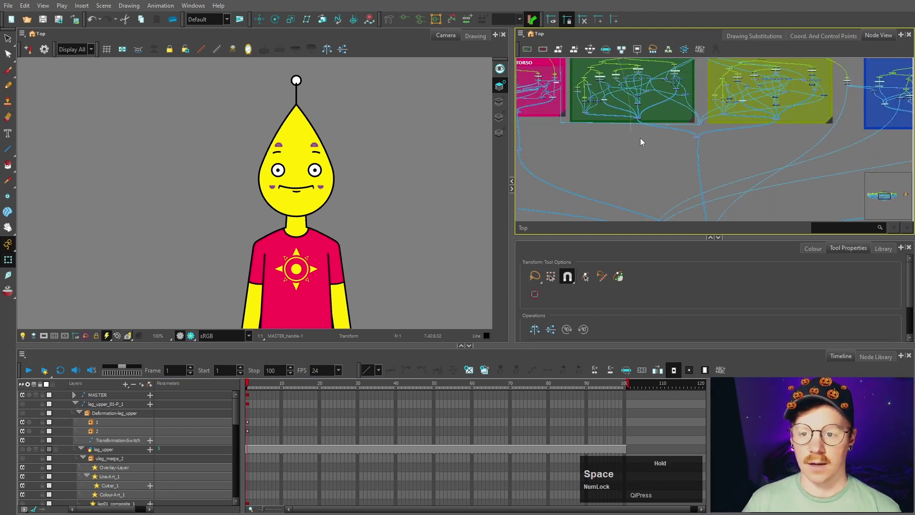
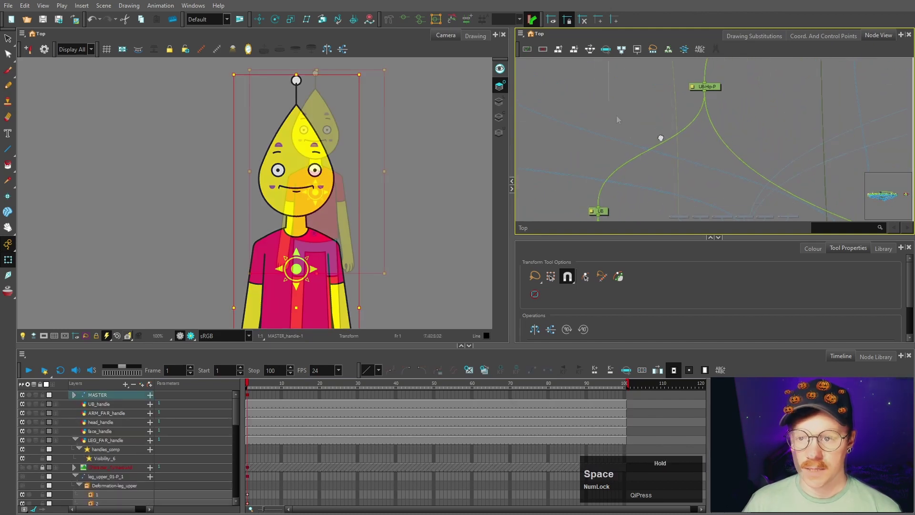
Step: Zoom on the feet, bring up the Colour view and pick the con swatch for drawing handles
{"action": "scroll", "scroll_direction": "up", "scroll_amount": 3}
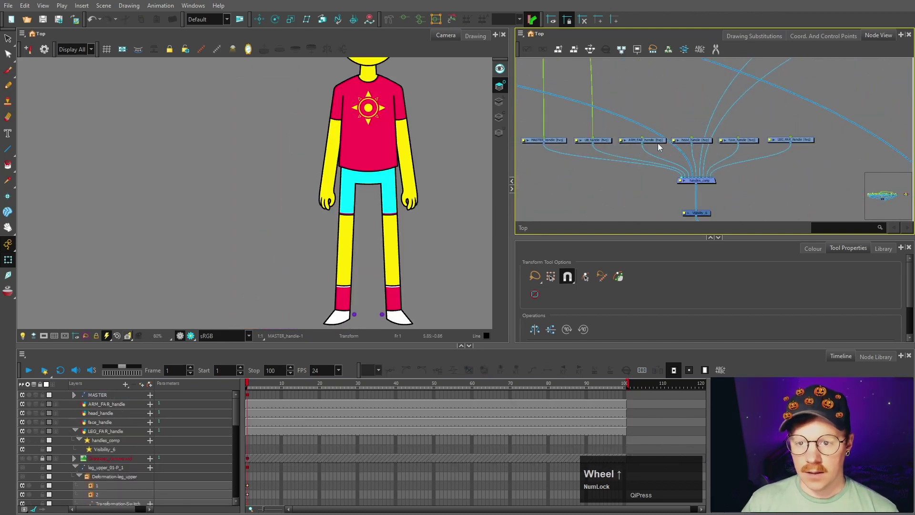
{"action": "left_click", "coordinate": [655, 142]}
{"action": "scroll", "scroll_direction": "down", "scroll_amount": 3}
{"action": "key", "text": "space"}
{"action": "left_click", "coordinate": [637, 81]}
{"action": "key", "text": "space"}
{"action": "left_click", "coordinate": [330, 174]}
{"action": "type", "text": "bbb"}
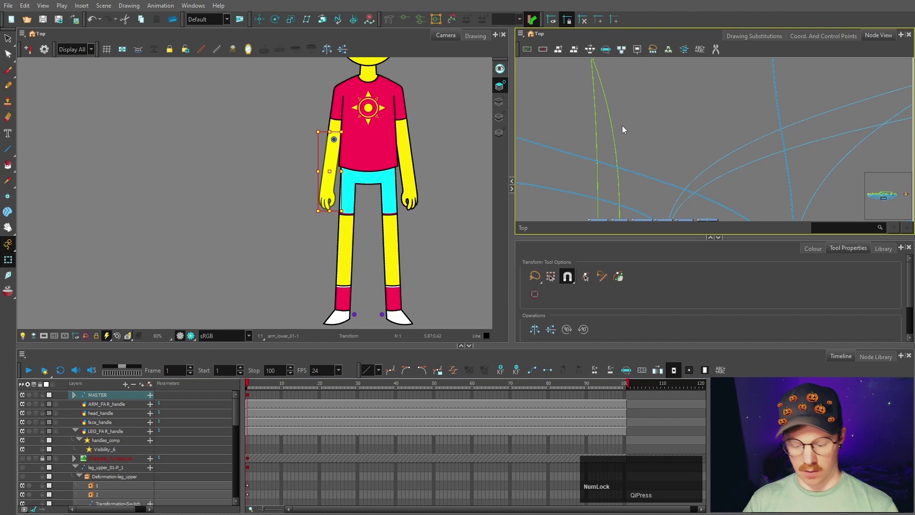
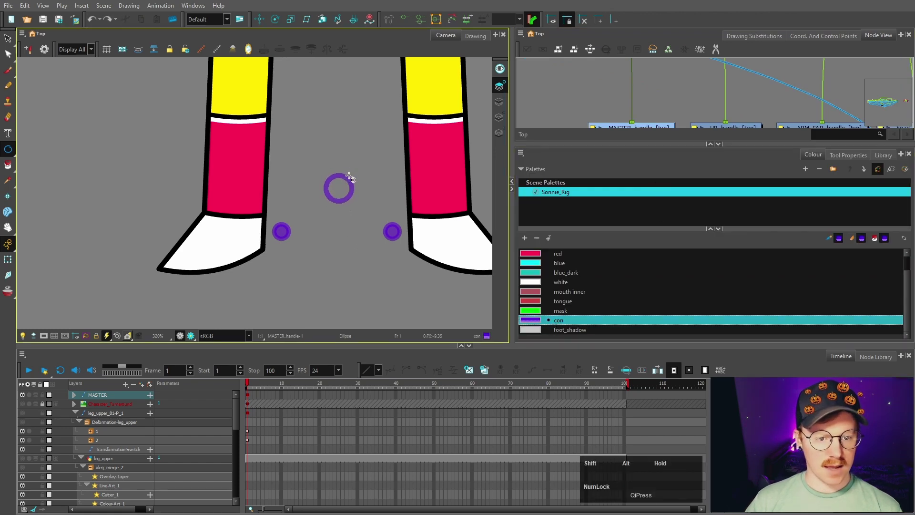
Step: Draw the circle-and-diamond pin handle and move it up onto the shirt's belly
{"action": "left_click", "coordinate": [14, 153]}
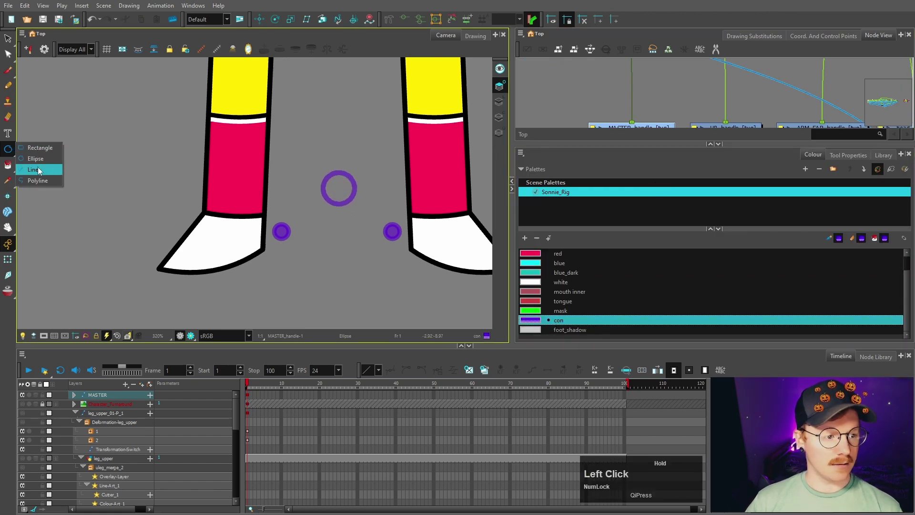
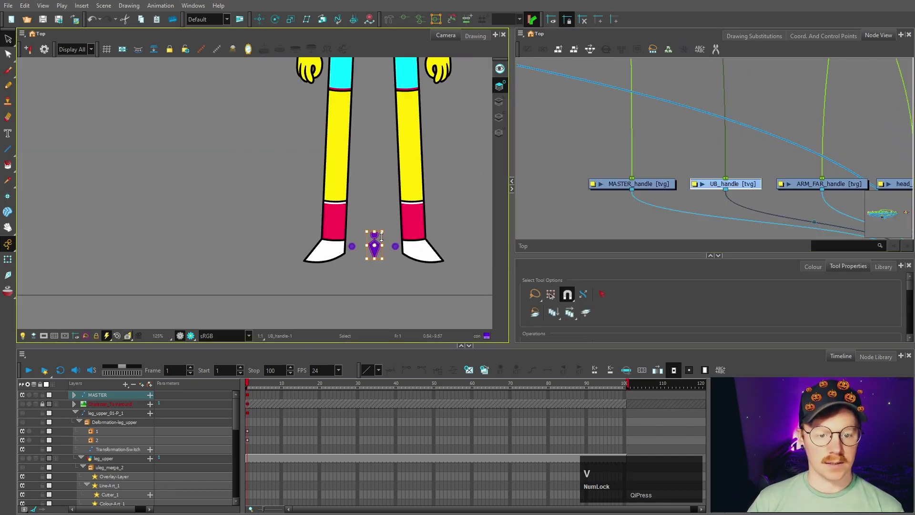
{"action": "key", "text": "shift+Up"}
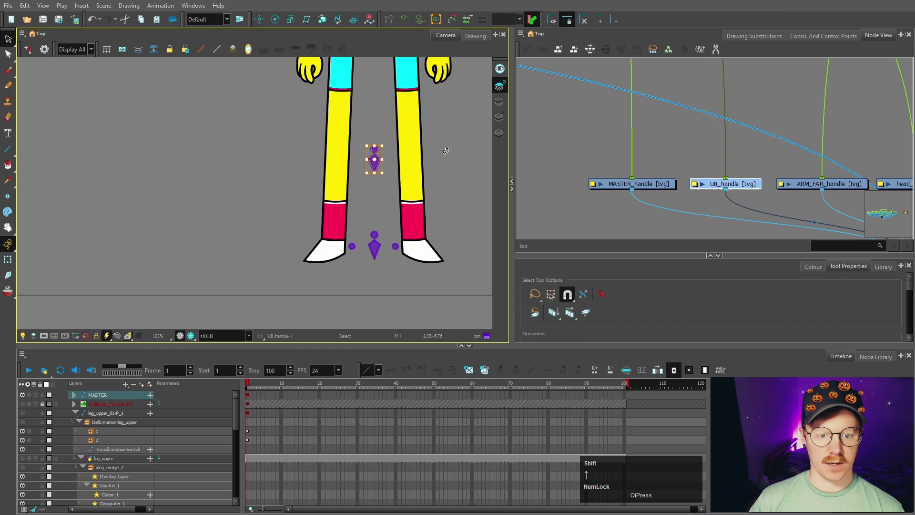
{"action": "key", "text": "space"}
{"action": "key", "text": "shift+Up"}
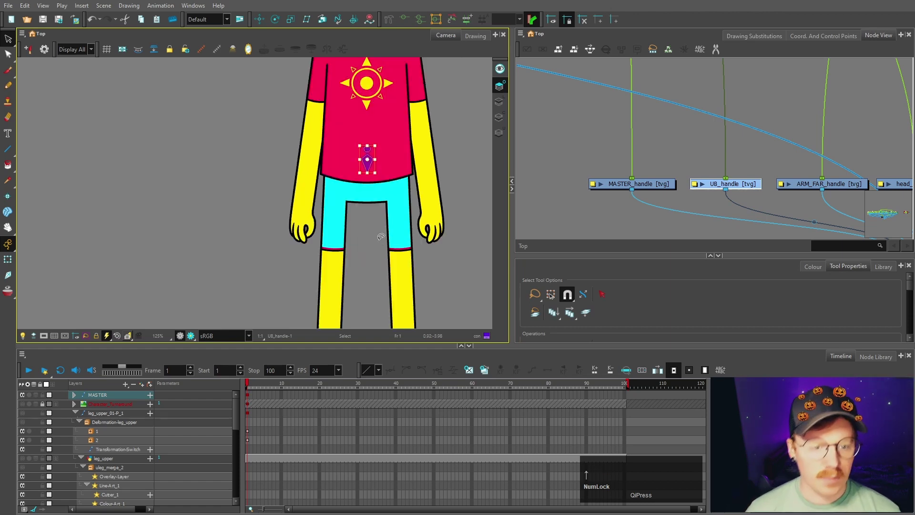
{"action": "scroll", "scroll_direction": "up", "scroll_amount": 3}
Step: Refine the handle's contour points and stroke size into a purple ring with a centre dot
{"action": "left_click", "coordinate": [7, 63]}
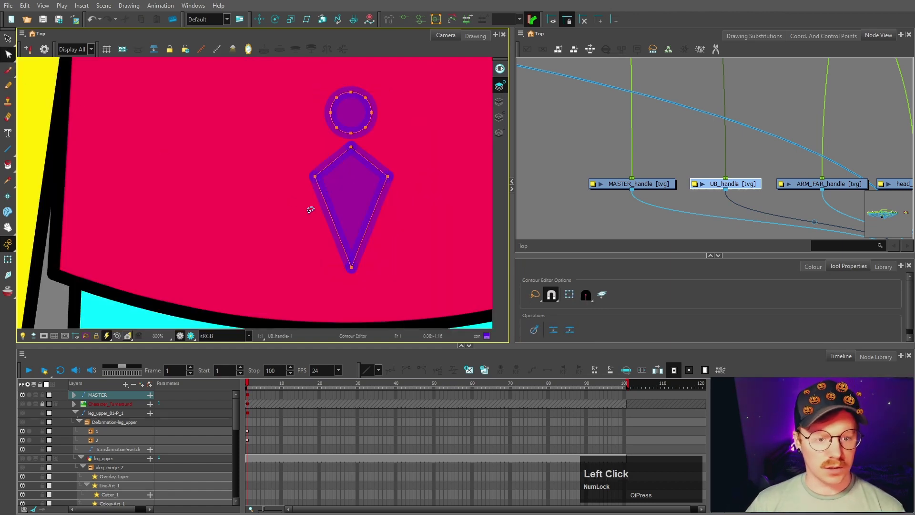
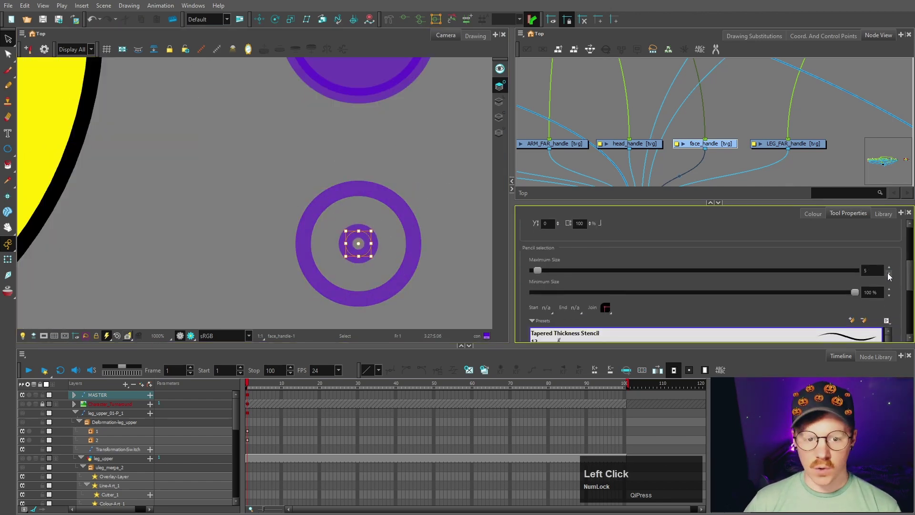
{"action": "scroll", "scroll_direction": "down", "scroll_amount": 3}
{"action": "key", "text": "space"}
{"action": "scroll", "scroll_direction": "up", "scroll_amount": 3}
{"action": "key", "text": "space"}
{"action": "left_click", "coordinate": [729, 190]}
Step: Insert a backdrop around the handle drawing nodes in the Node View
{"action": "key", "text": "space"}
{"action": "left_click", "coordinate": [546, 143]}
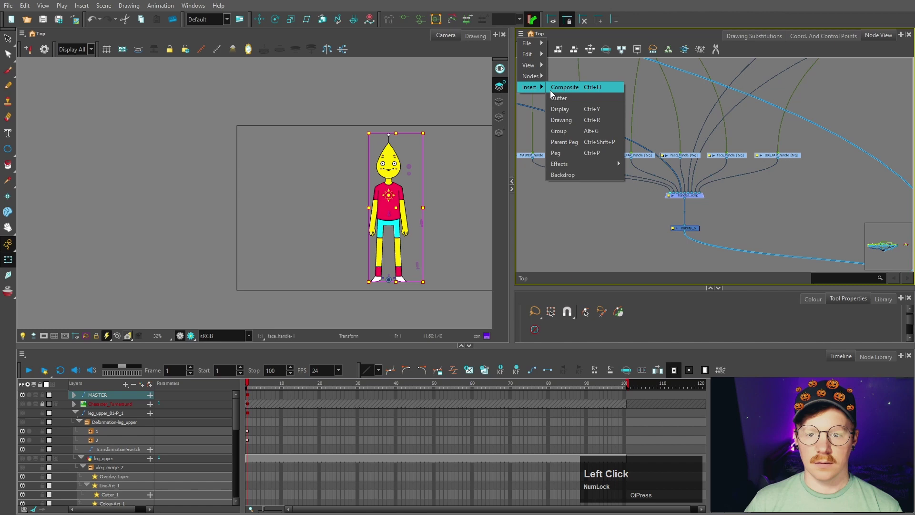
{"action": "left_click", "coordinate": [586, 175]}
{"action": "scroll", "scroll_direction": "down", "scroll_amount": 3}
{"action": "key", "text": "space"}
Step: Name the backdrop HANDLES and colour it orange
{"action": "left_click", "coordinate": [600, 184]}
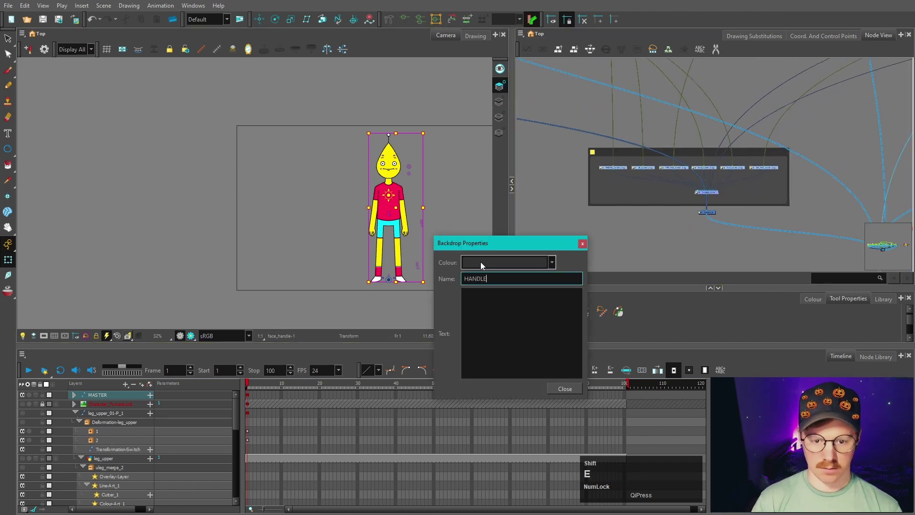
{"action": "left_click", "coordinate": [485, 267]}
{"action": "scroll", "scroll_direction": "up", "scroll_amount": 3}
{"action": "key", "text": "space"}
{"action": "scroll", "scroll_direction": "down", "scroll_amount": 3}
{"action": "scroll", "scroll_direction": "up", "scroll_amount": 3}
Step: Check the head, face and left eye handle drawings beside the face
{"action": "left_click", "coordinate": [397, 228]}
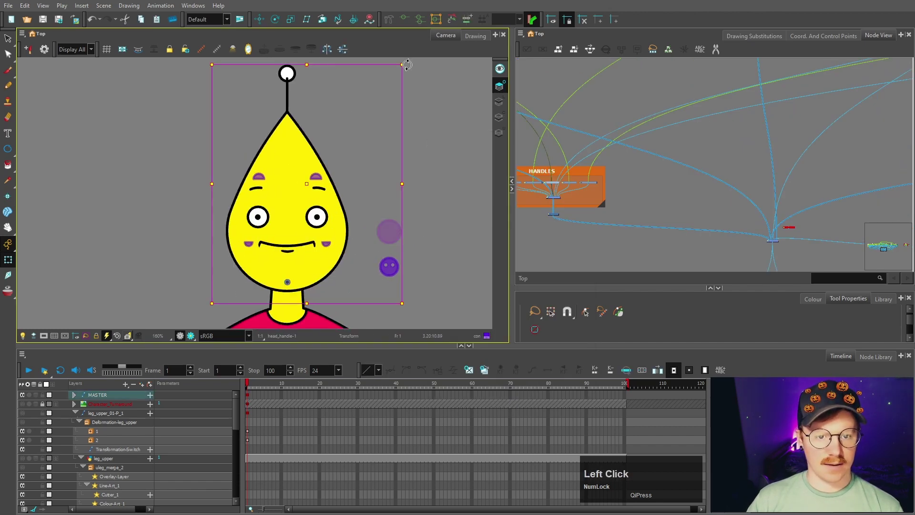
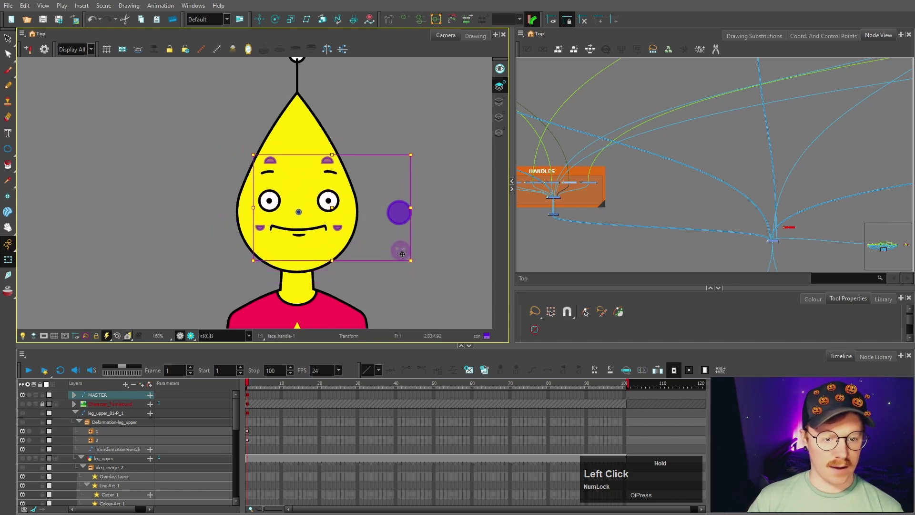
{"action": "key", "text": "ctrl+z"}
{"action": "left_click", "coordinate": [431, 237]}
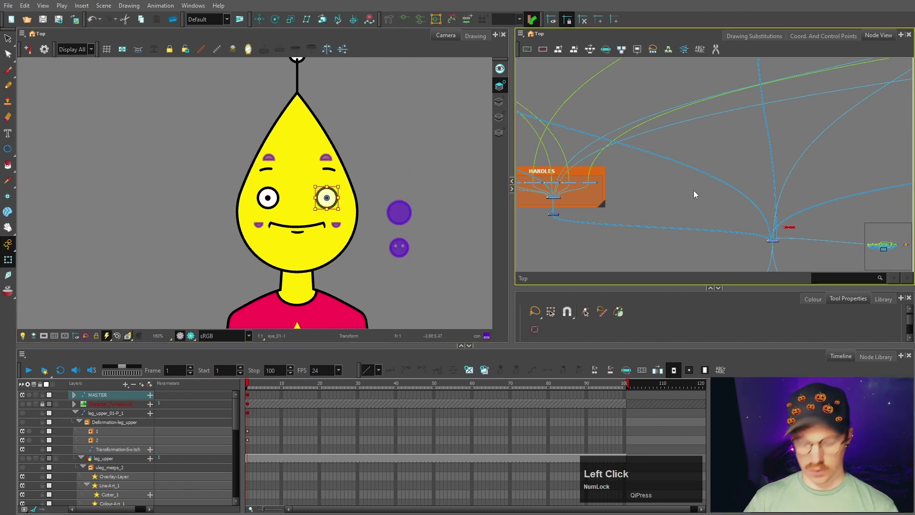
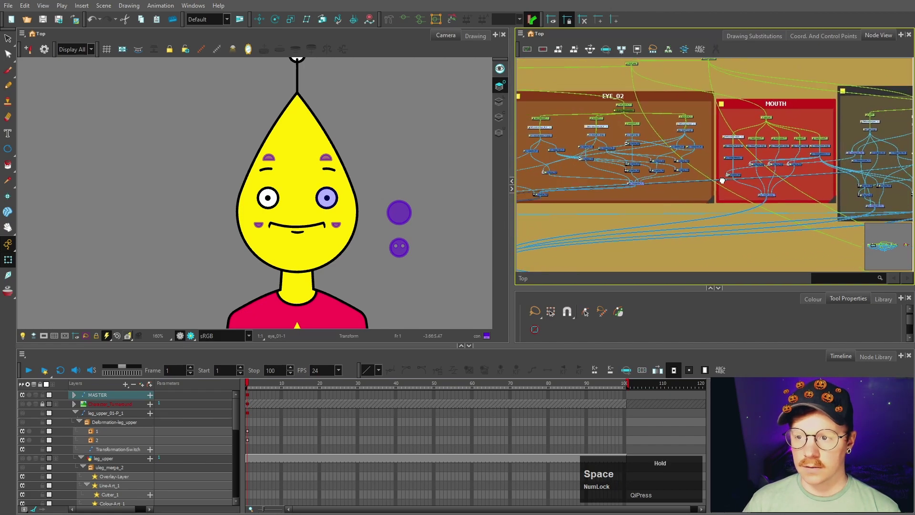
Step: Delete the duplicate Cutter_24 and Cutter_25 nodes, keeping Cutter_51 and Cutter_52
{"action": "scroll", "scroll_direction": "up", "scroll_amount": 3}
{"action": "left_click", "coordinate": [663, 196]}
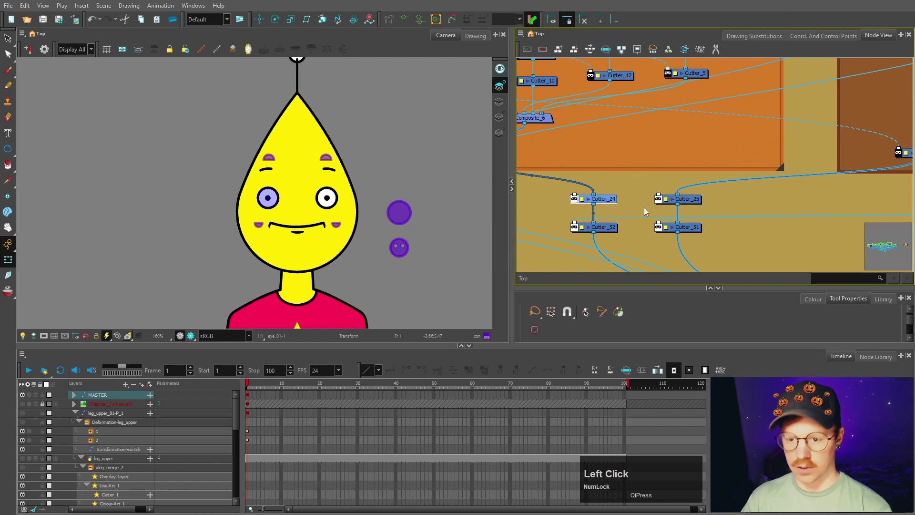
{"action": "left_click", "coordinate": [697, 232]}
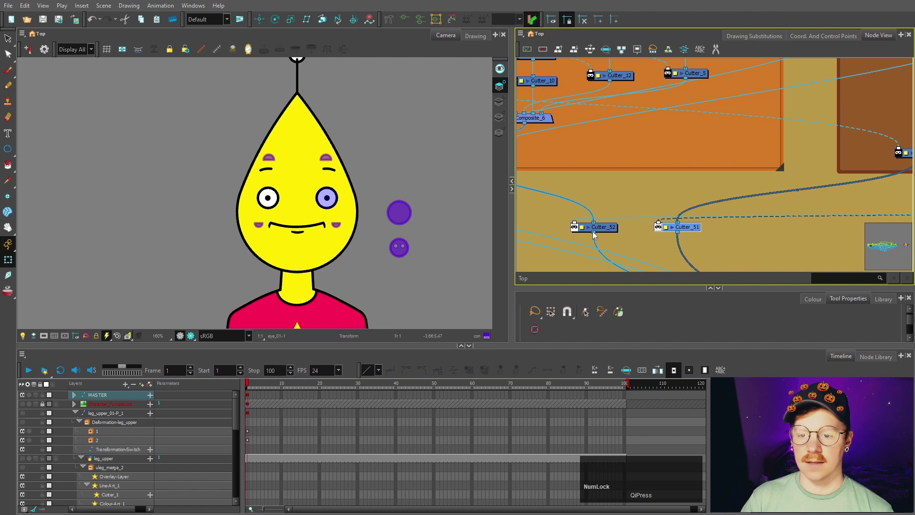
{"action": "left_click", "coordinate": [609, 231]}
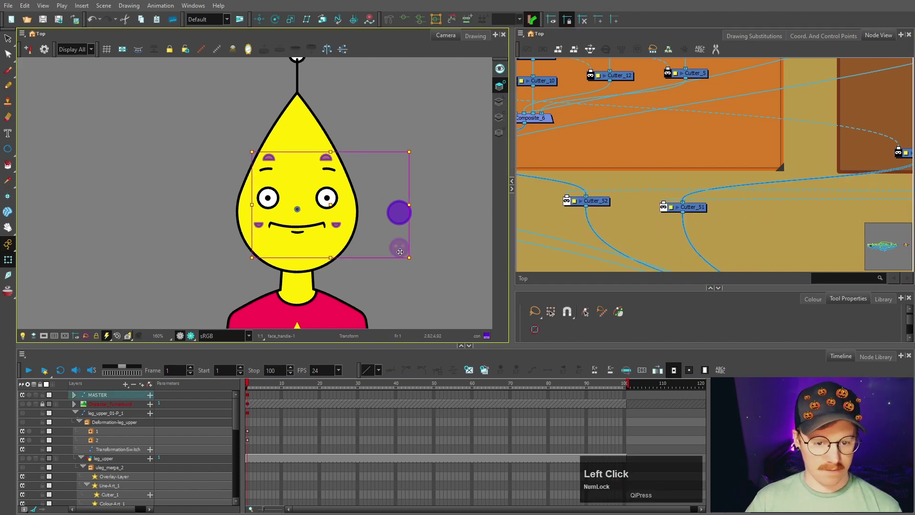
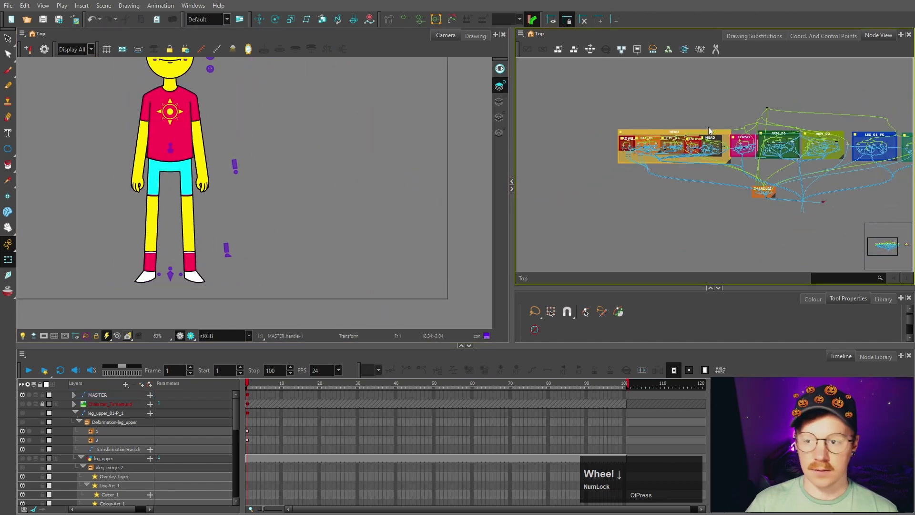
Step: Frame the whole node network and fit the character in the camera view
{"action": "key", "text": "space"}
{"action": "left_click", "coordinate": [454, 195]}
{"action": "key", "text": "space"}
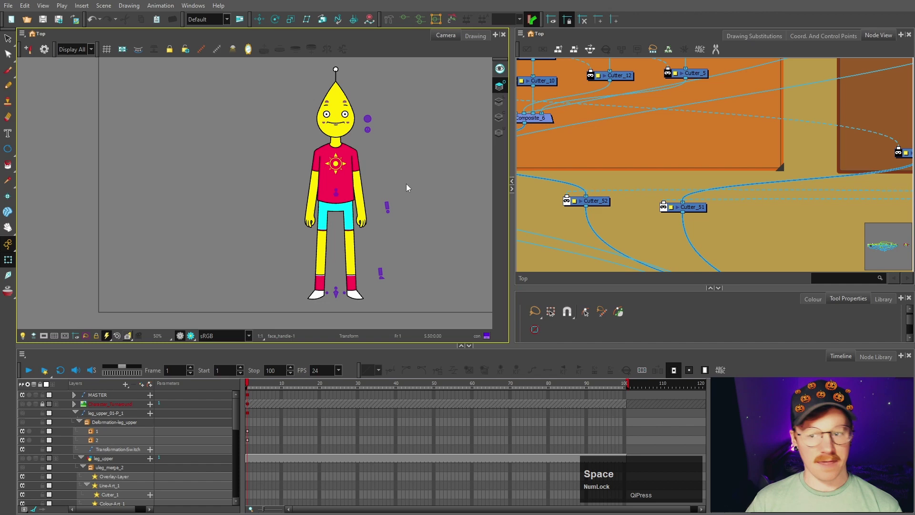
{"action": "key", "text": "s"}
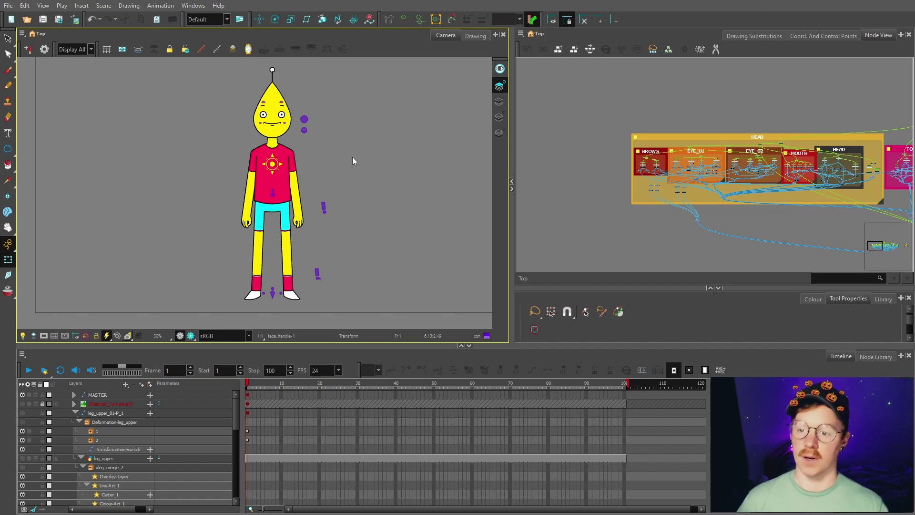
{"action": "scroll", "scroll_direction": "up", "scroll_amount": 3}
Step: Add two parent pegs above the MASTER peg with Ctrl+Shift+P
{"action": "left_click", "coordinate": [658, 186]}
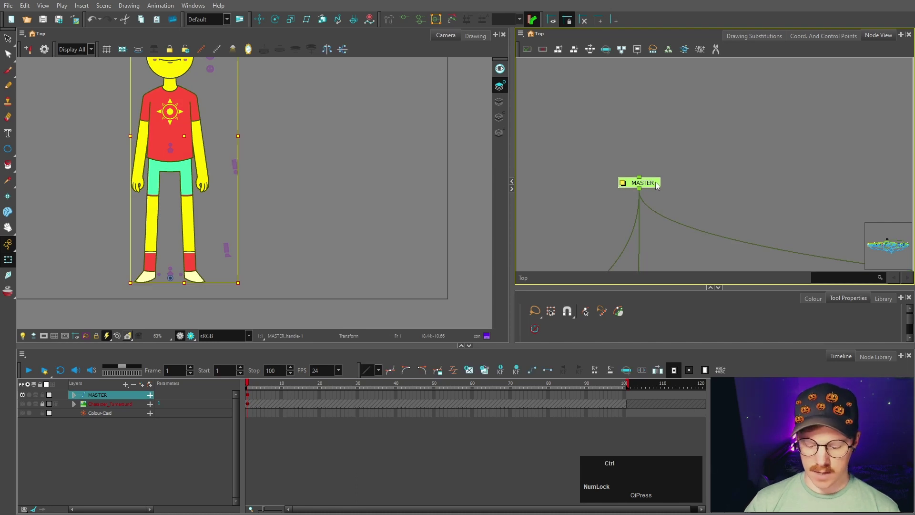
{"action": "left_click", "coordinate": [658, 185]}
{"action": "key", "text": "space"}
Step: Rename the peg chain SCALE-P, PATH-P and SONNIE_MASTER in Layer Properties
{"action": "left_click", "coordinate": [682, 141]}
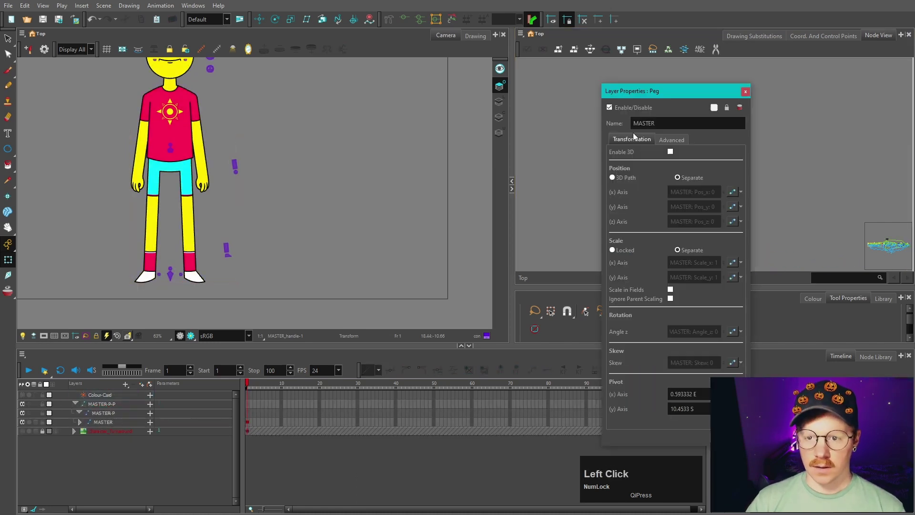
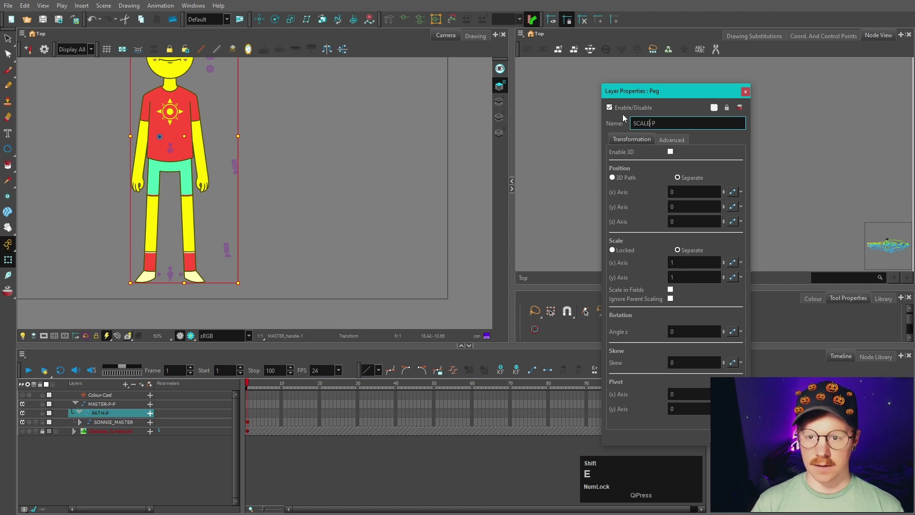
{"action": "key", "text": "space"}
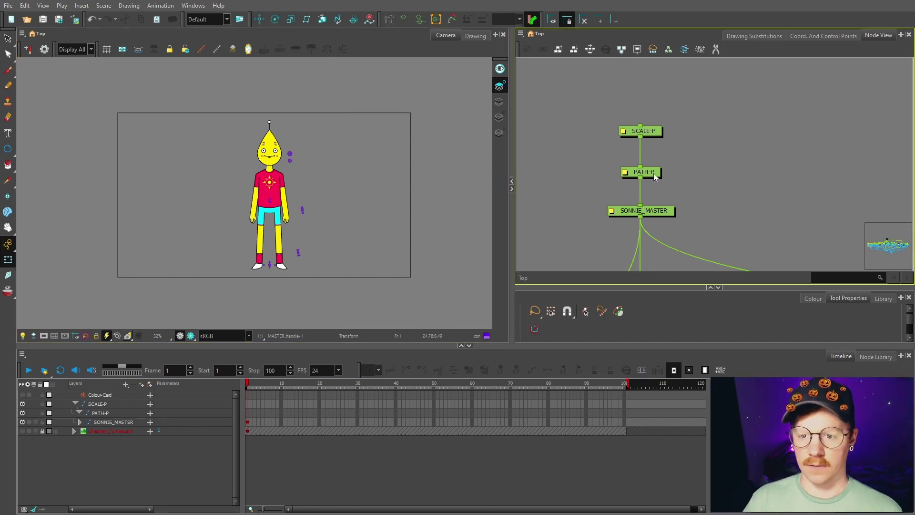
{"action": "left_click", "coordinate": [656, 139]}
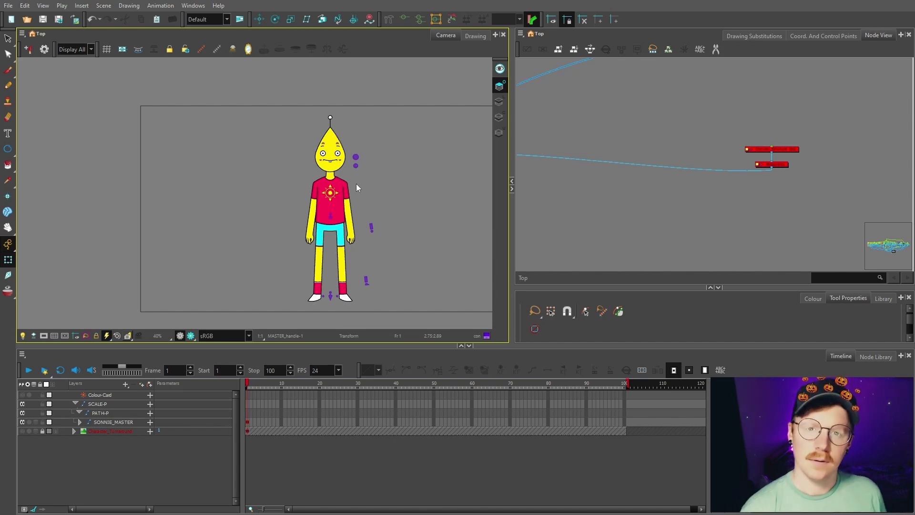
{"action": "key", "text": "space"}
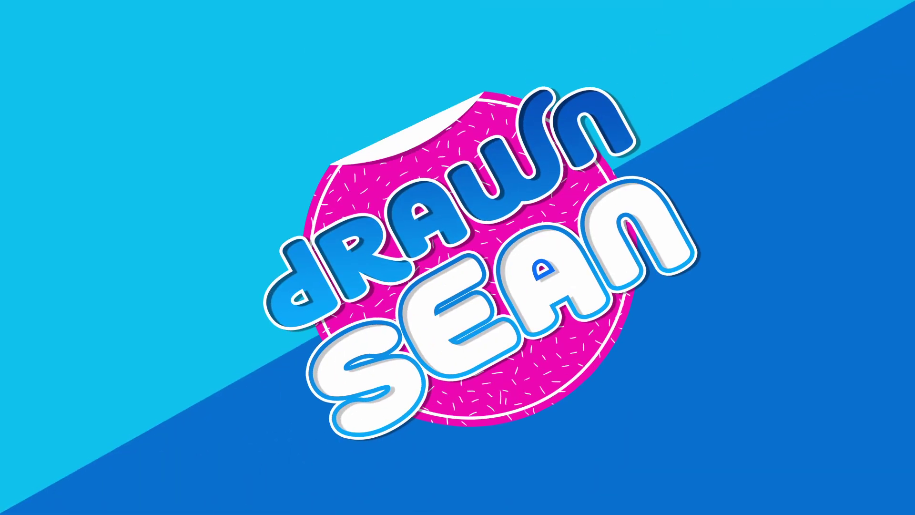